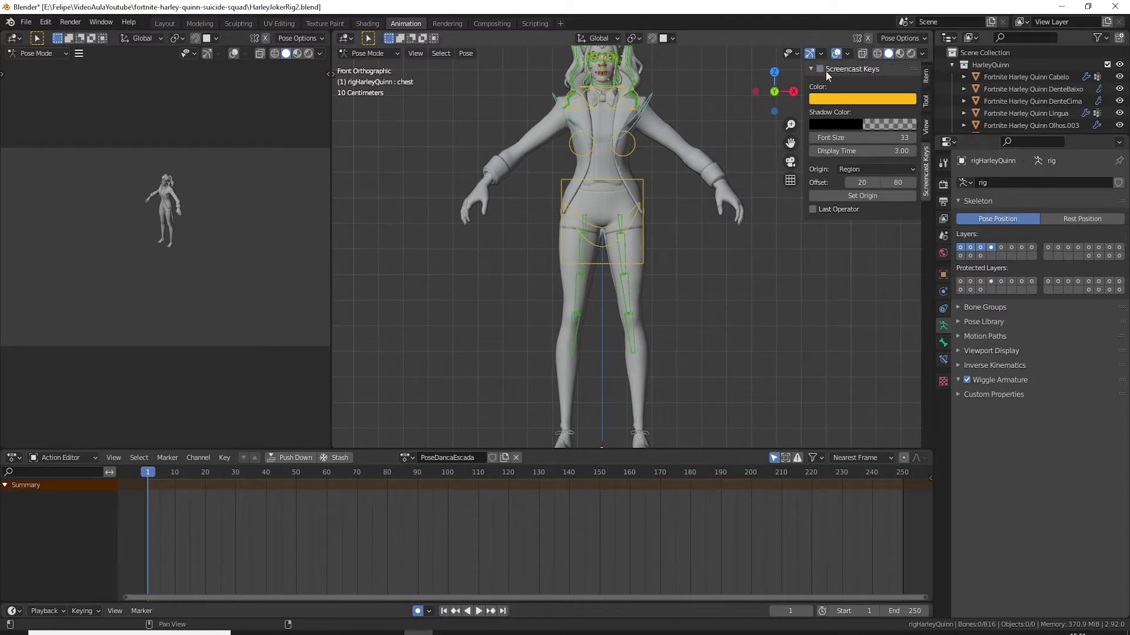
Step: Turn on Screencast Keys and bring up the rig layer controls in the N sidebar
{"action": "key", "text": "n"}
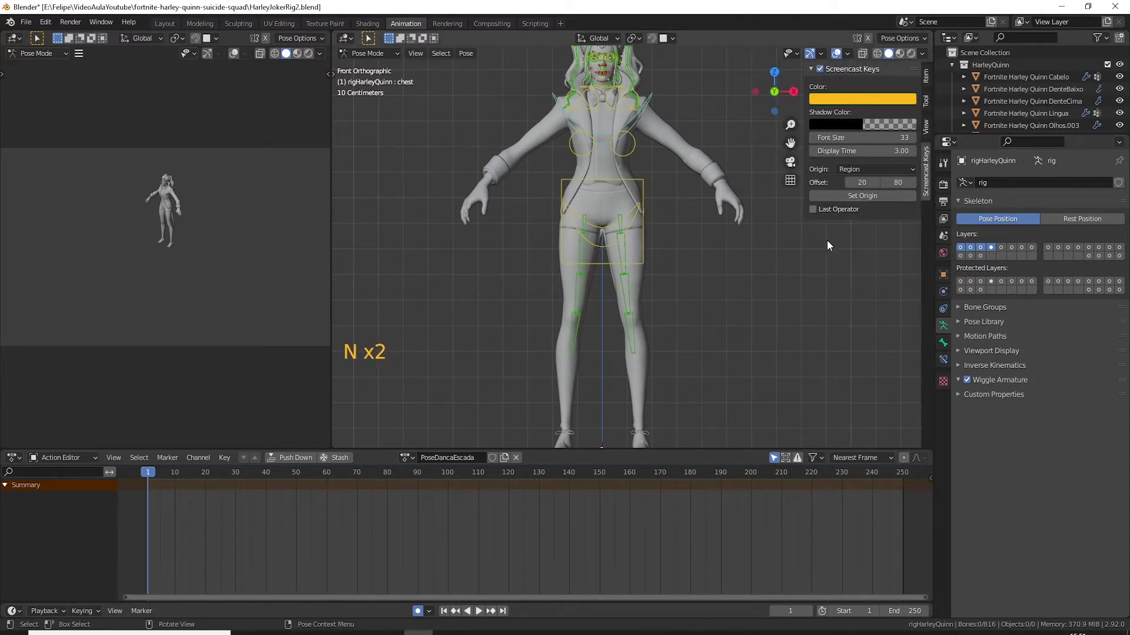
{"action": "middle_click", "coordinate": [715, 210]}
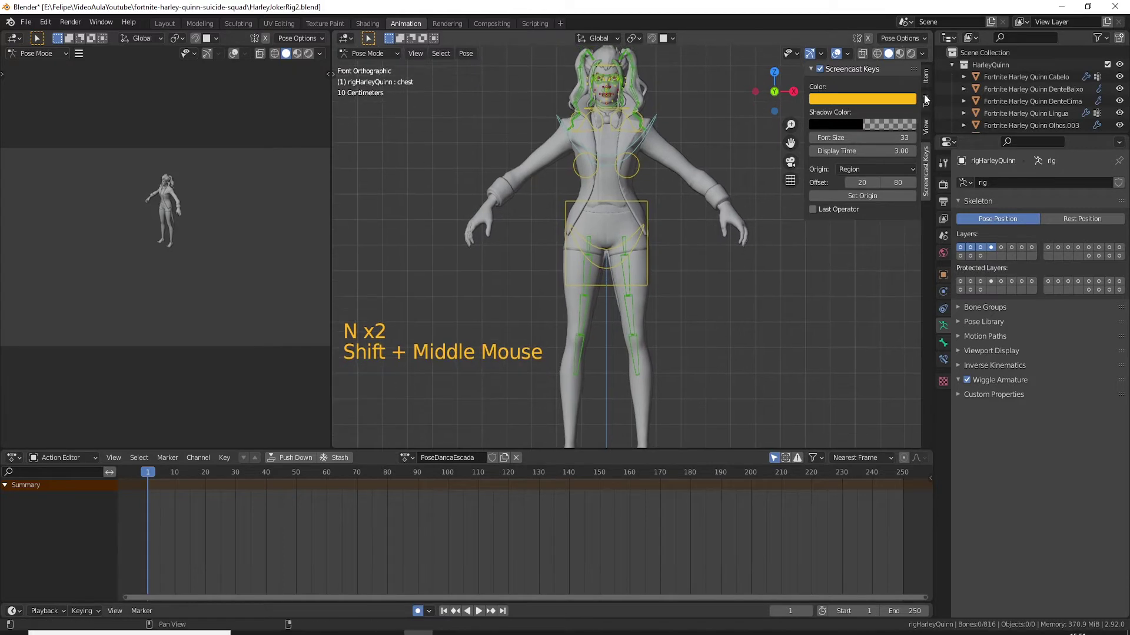
{"action": "left_click", "coordinate": [929, 91]}
{"action": "scroll", "scroll_direction": "down", "scroll_amount": 3}
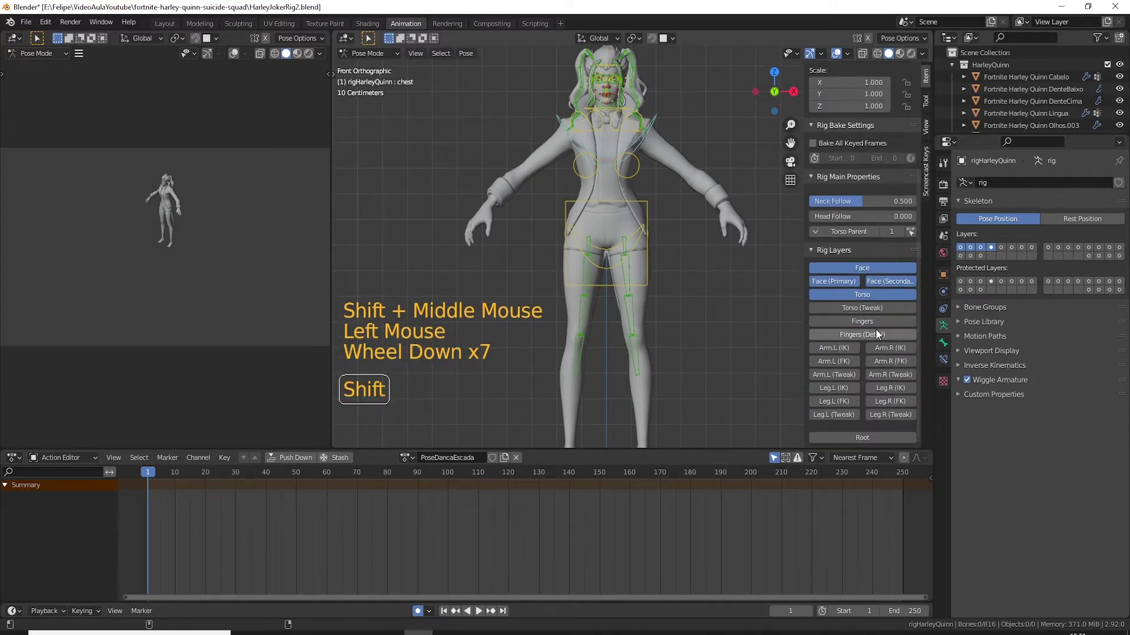
Step: Show the Fingers, Arm IK and Leg IK control layers on the Harley Quinn rig
{"action": "left_click", "coordinate": [872, 329]}
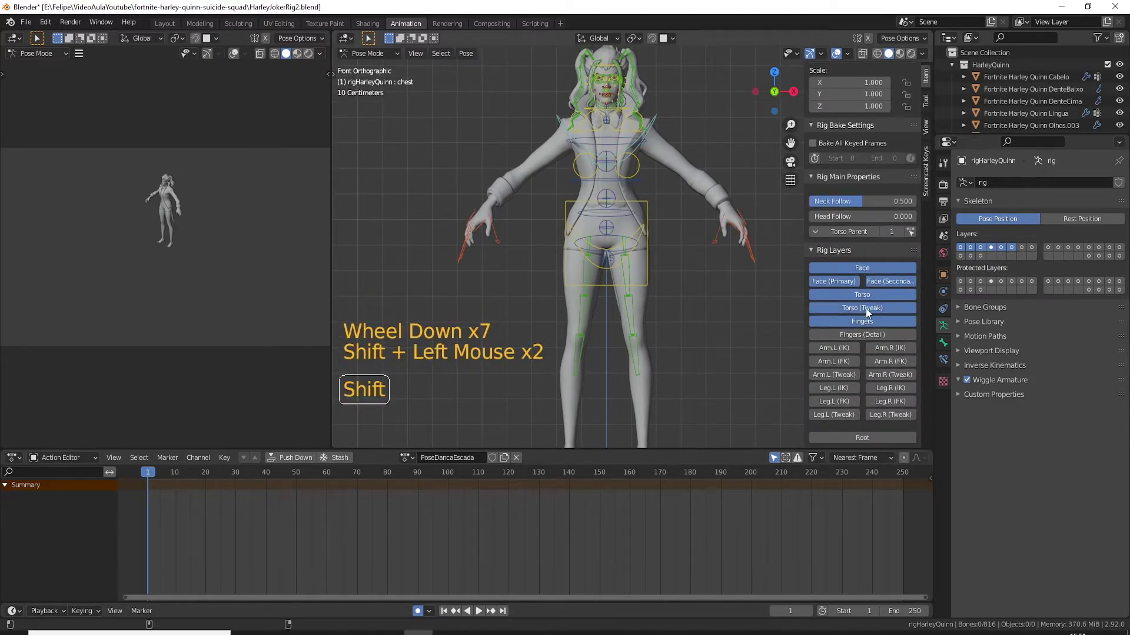
{"action": "left_click", "coordinate": [870, 313]}
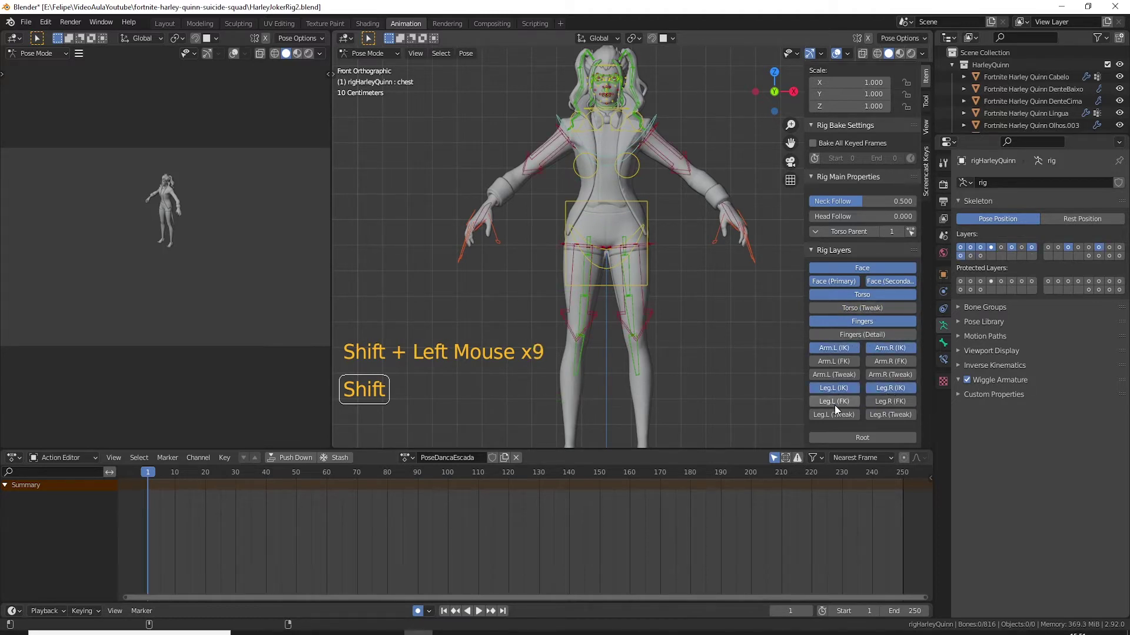
{"action": "middle_click", "coordinate": [732, 374]}
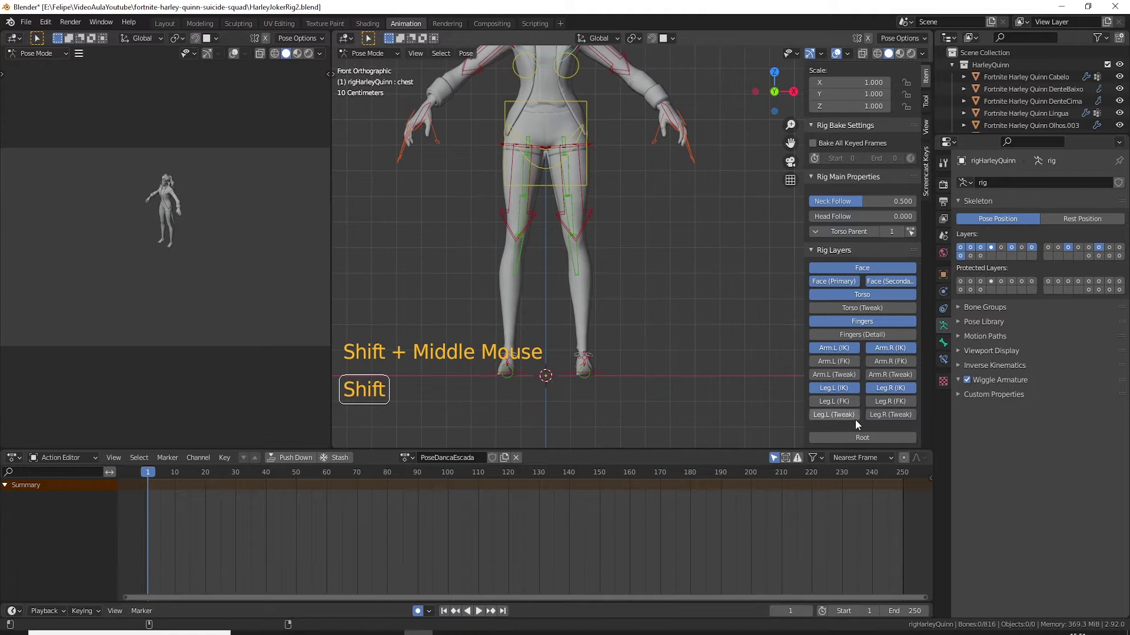
{"action": "middle_click", "coordinate": [637, 263]}
Step: Show the Fingers (Detail) layer and frame the character from the front
{"action": "left_click", "coordinate": [865, 344]}
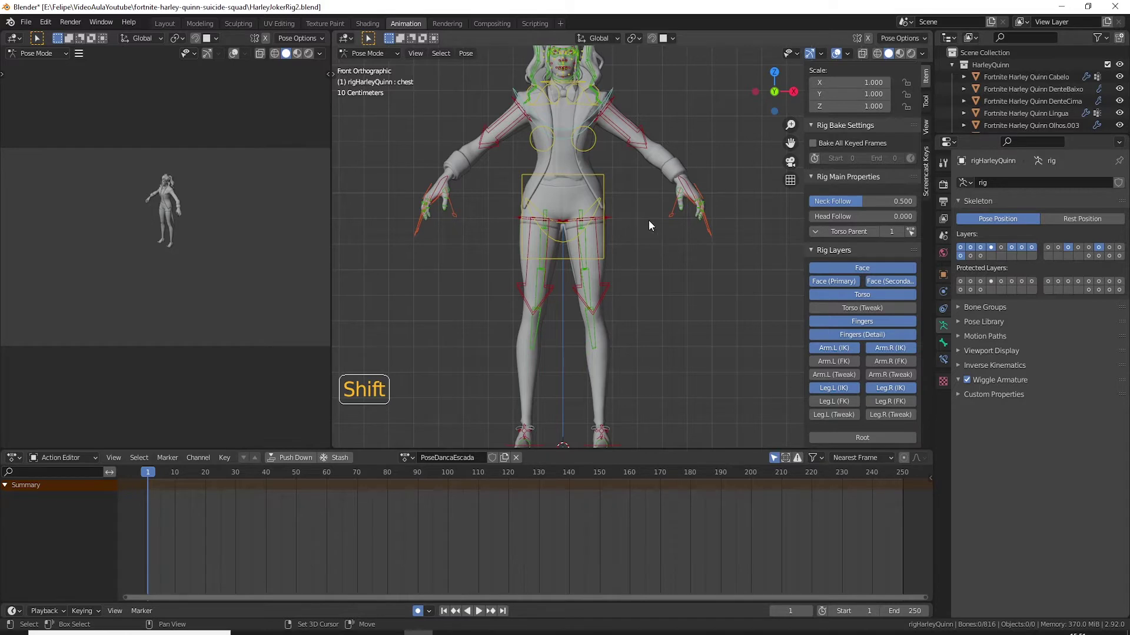
{"action": "middle_click", "coordinate": [651, 235]}
{"action": "scroll", "scroll_direction": "up", "scroll_amount": 3}
{"action": "scroll", "scroll_direction": "down", "scroll_amount": 3}
{"action": "key", "text": "KP_1"}
Step: Move the torso control with G, auto-keying it at frame 1
{"action": "left_click", "coordinate": [610, 270]}
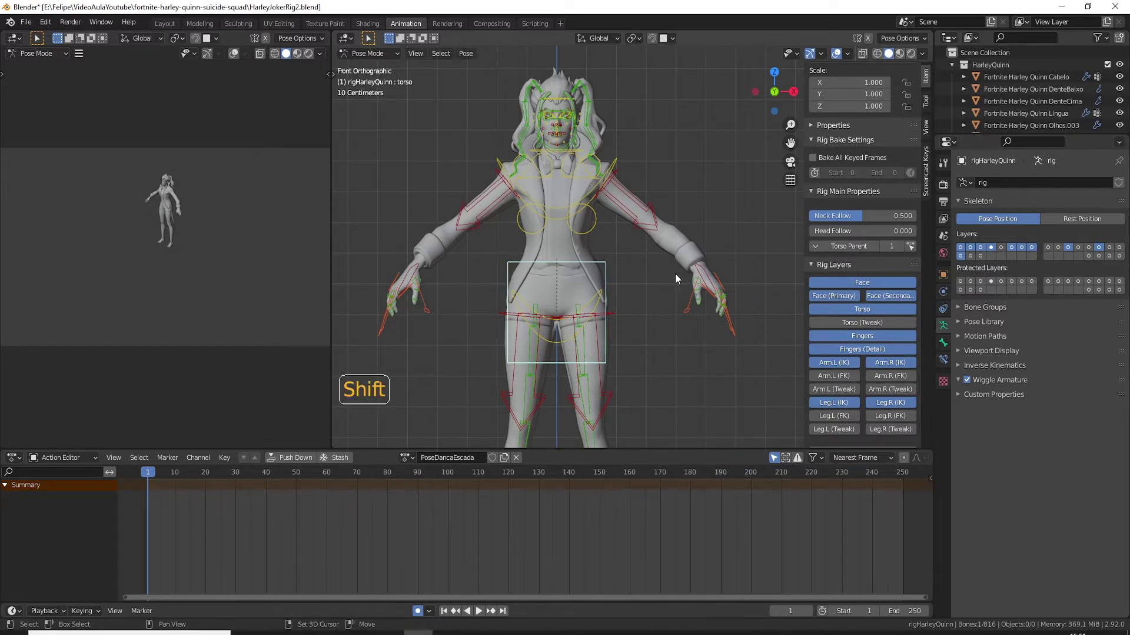
{"action": "middle_click", "coordinate": [696, 259]}
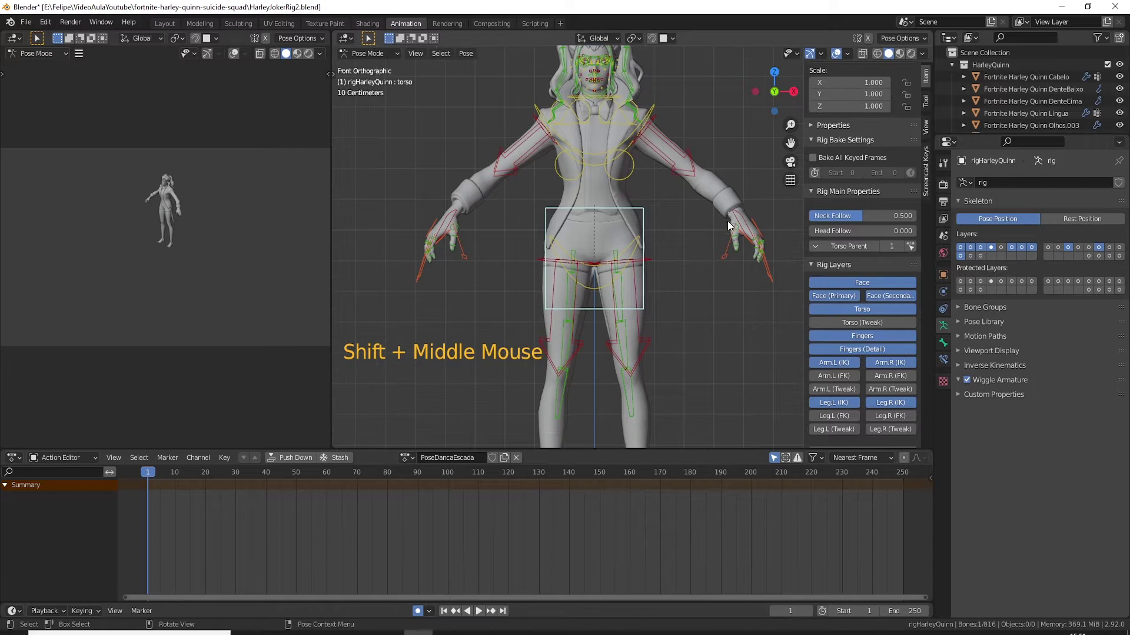
{"action": "scroll", "scroll_direction": "down", "scroll_amount": 3}
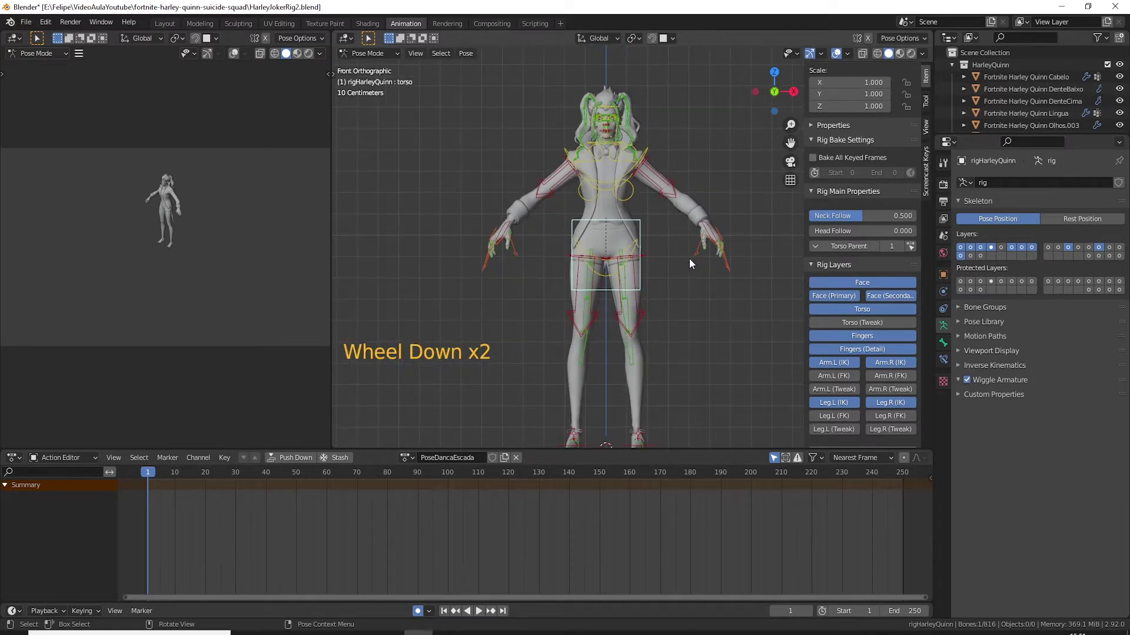
{"action": "key", "text": "g"}
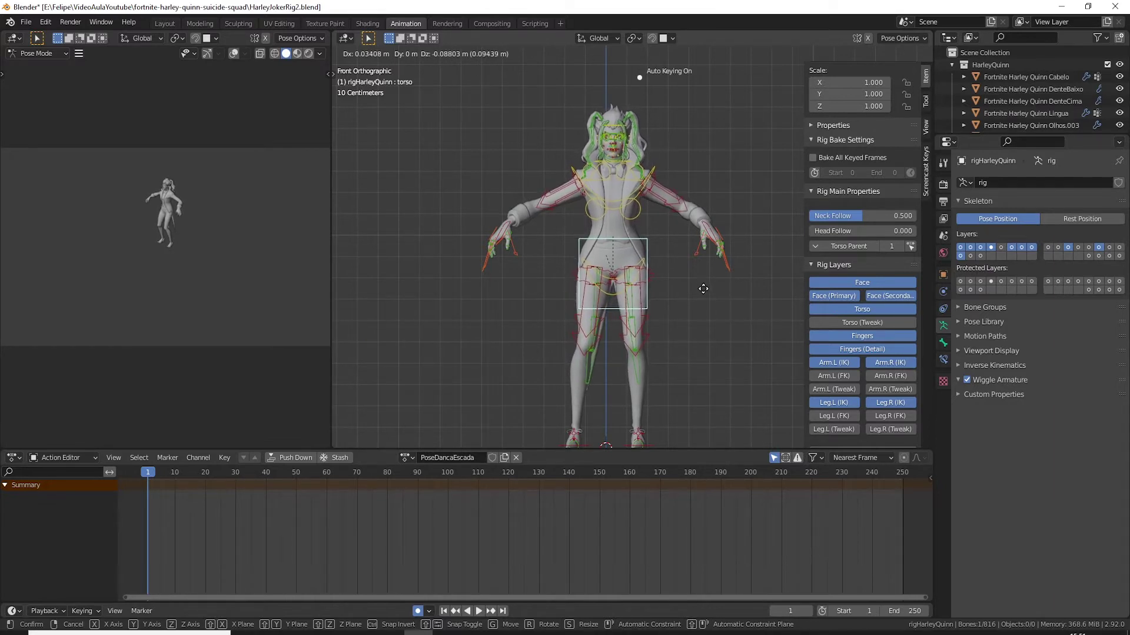
Step: Slide foot_ik.R sideways along X to start the new stance
{"action": "middle_click", "coordinate": [642, 350]}
{"action": "left_click", "coordinate": [574, 307]}
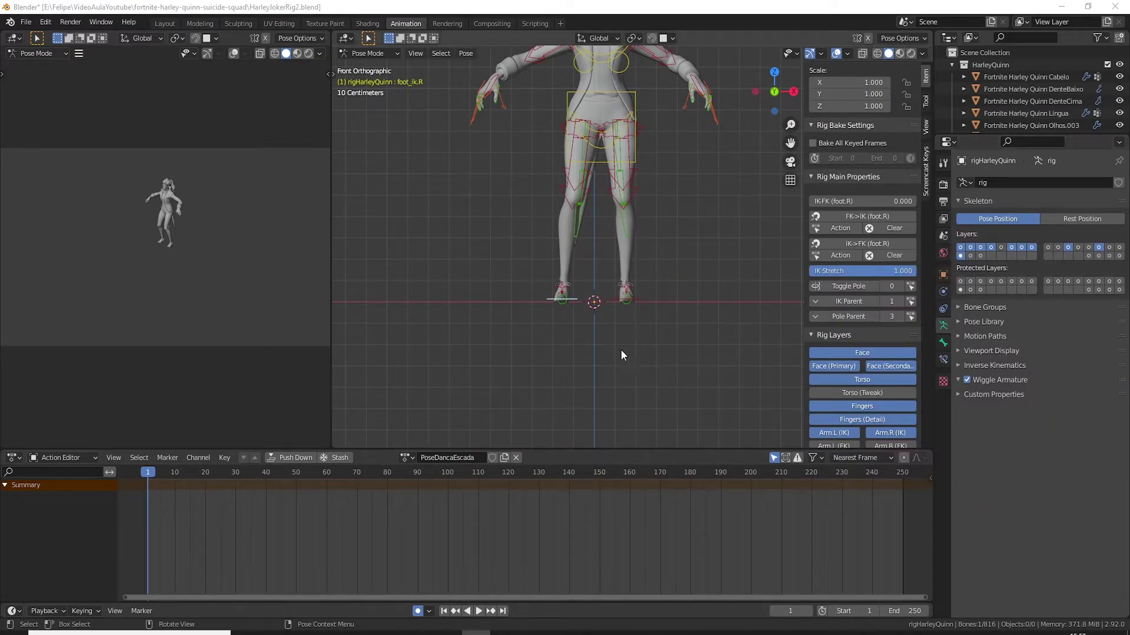
{"action": "right_click", "coordinate": [599, 329]}
{"action": "left_click", "coordinate": [669, 254]}
{"action": "key", "text": "g"}
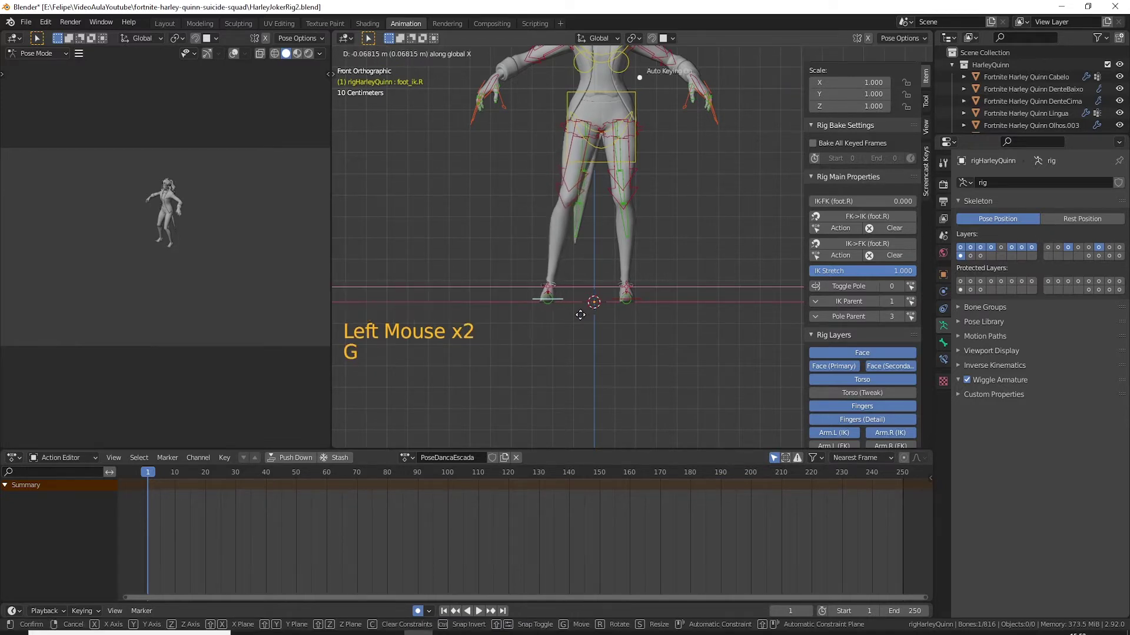
{"action": "left_click", "coordinate": [640, 100]}
{"action": "key", "text": "KP_3"}
Step: Move foot_ik.L forward along Y into its new position
{"action": "scroll", "scroll_direction": "up", "scroll_amount": 3}
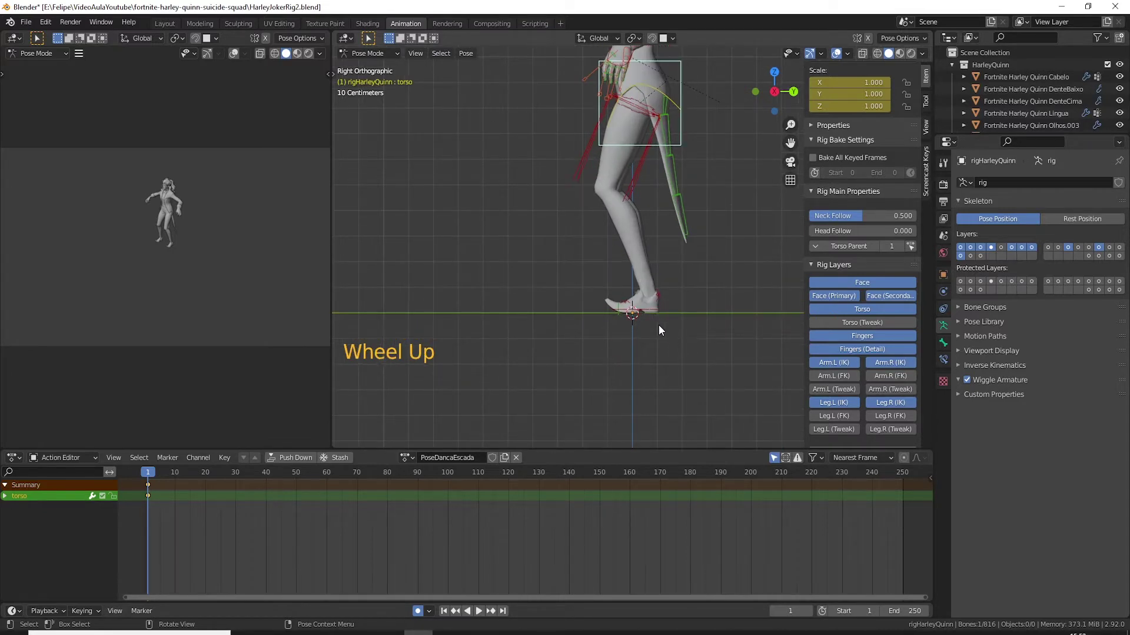
{"action": "left_click", "coordinate": [655, 314]}
{"action": "key", "text": "g"}
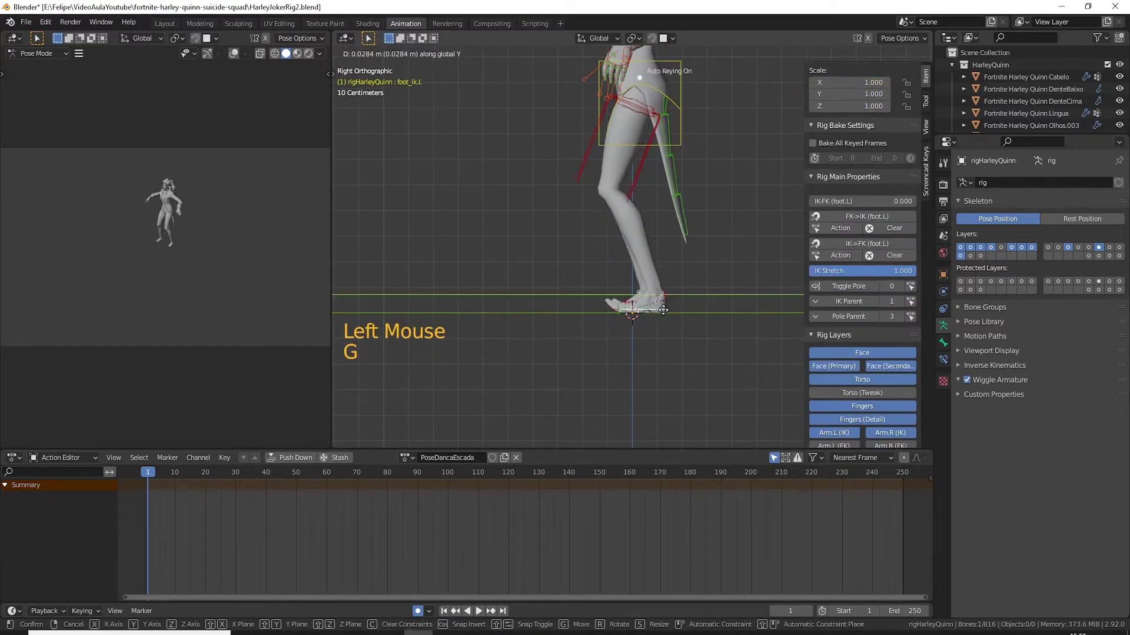
{"action": "left_click", "coordinate": [624, 315]}
{"action": "key", "text": "g"}
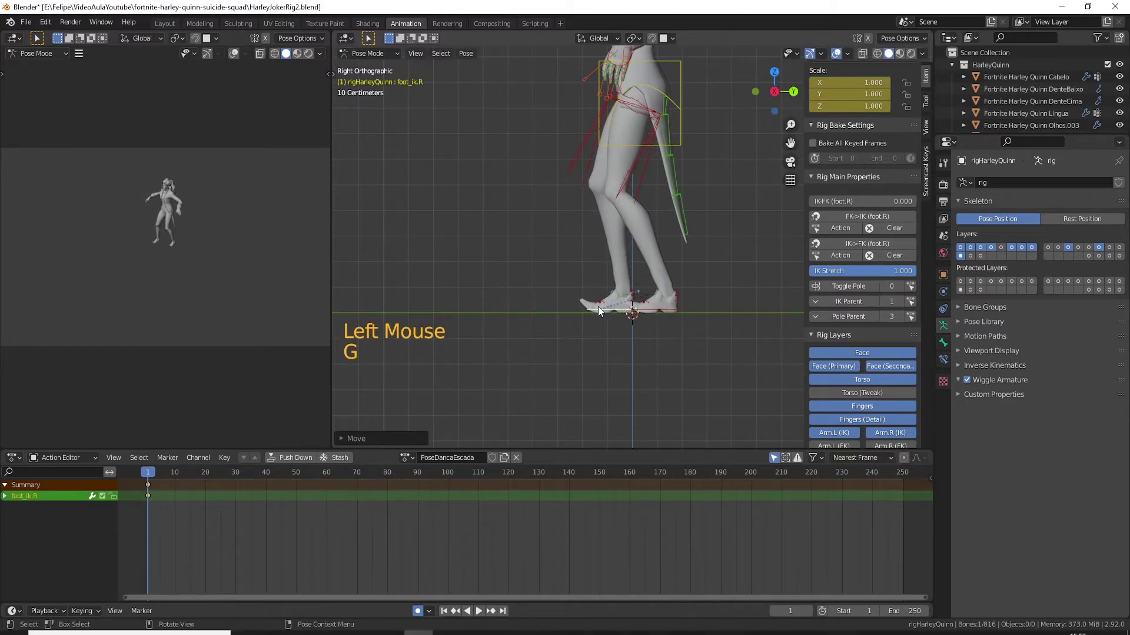
Step: Turn foot_ik.L from the top view to angle the left foot
{"action": "key", "text": "KP_7"}
{"action": "key", "text": "r"}
{"action": "middle_click", "coordinate": [642, 323]}
{"action": "left_click", "coordinate": [616, 272]}
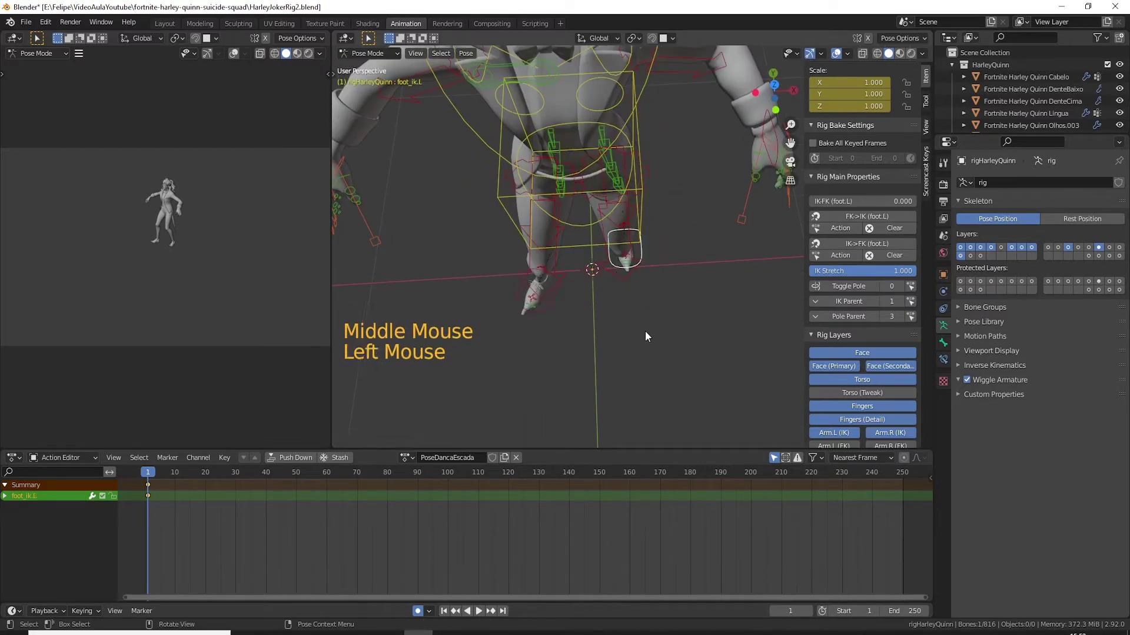
{"action": "key", "text": "r"}
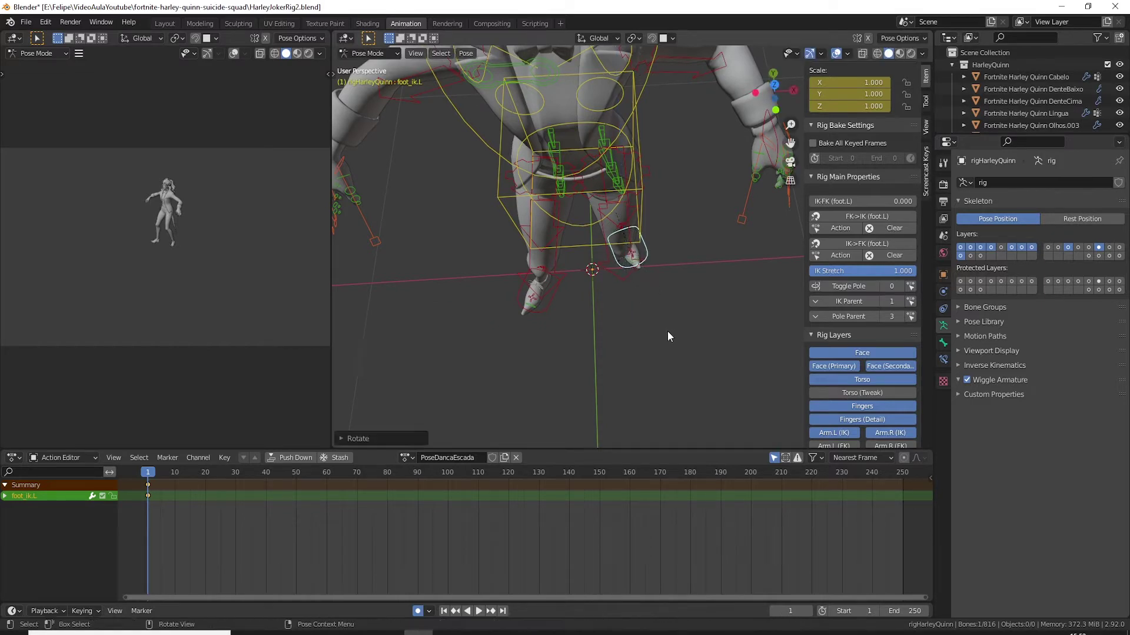
{"action": "middle_click", "coordinate": [577, 305]}
{"action": "left_click", "coordinate": [576, 272]}
Step: Tweak the rotation of foot_ik.R while checking the stance from several angles
{"action": "key", "text": "KP_3"}
{"action": "scroll", "scroll_direction": "up", "scroll_amount": 3}
{"action": "key", "text": "KP_Decimal"}
{"action": "scroll", "scroll_direction": "up", "scroll_amount": 3}
{"action": "scroll", "scroll_direction": "down", "scroll_amount": 3}
{"action": "middle_click", "coordinate": [636, 347]}
{"action": "middle_click", "coordinate": [663, 349]}
{"action": "key", "text": "r"}
{"action": "scroll", "scroll_direction": "down", "scroll_amount": 3}
{"action": "scroll", "scroll_direction": "down", "scroll_amount": 3}
{"action": "middle_click", "coordinate": [691, 290]}
{"action": "scroll", "scroll_direction": "down", "scroll_amount": 3}
Step: Select hand_ik.R and begin moving the right hand upward
{"action": "middle_click", "coordinate": [633, 188]}
{"action": "middle_click", "coordinate": [674, 187]}
{"action": "left_click", "coordinate": [707, 192]}
{"action": "key", "text": "g"}
{"action": "middle_click", "coordinate": [709, 183]}
{"action": "left_click", "coordinate": [516, 240]}
Step: Lift hand_ik.R up toward the head and rotate the right hand
{"action": "key", "text": "g"}
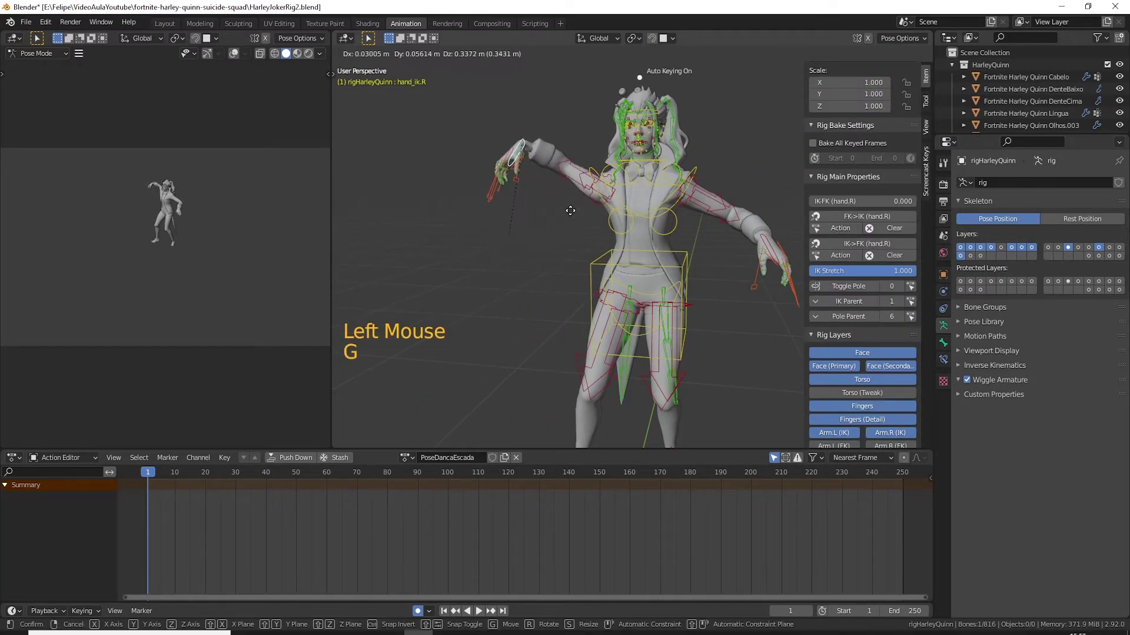
{"action": "key", "text": "r"}
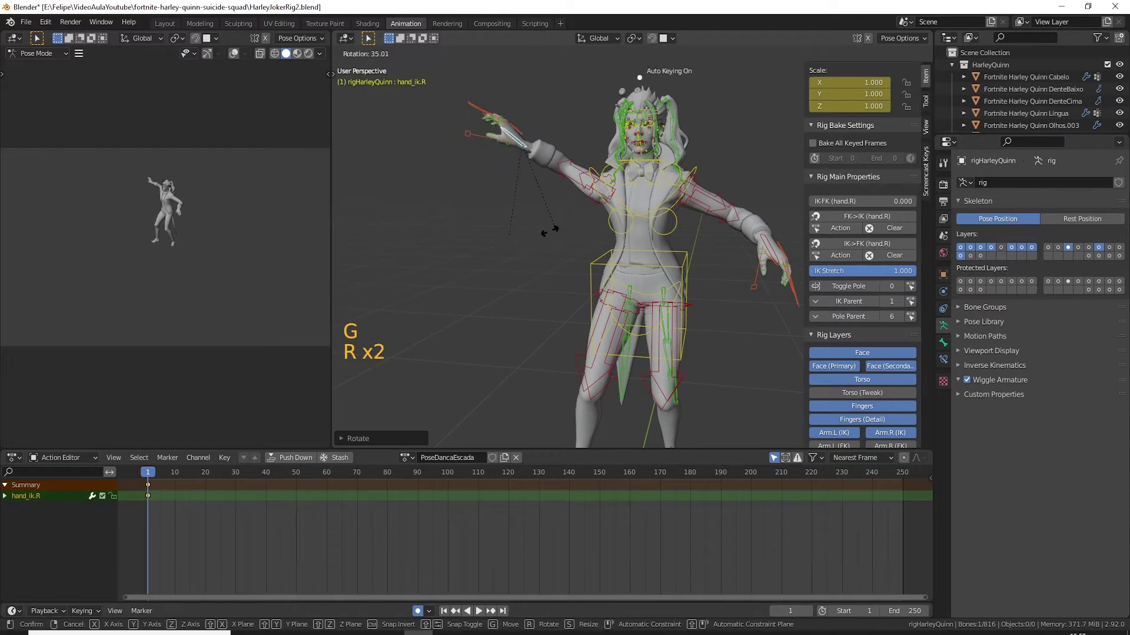
{"action": "key", "text": "g"}
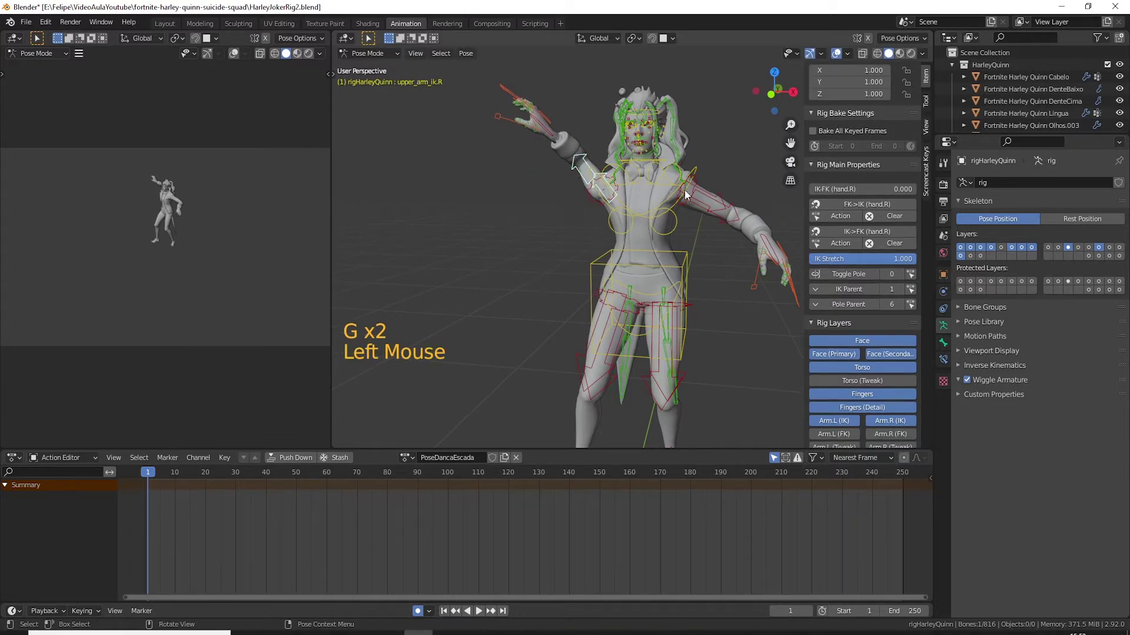
{"action": "key", "text": "r"}
{"action": "key", "text": "r"}
Step: Turn upper_arm_ik.R and rotate hand_ik.R again from a close front view
{"action": "left_click", "coordinate": [534, 132]}
{"action": "key", "text": "KP_1"}
{"action": "key", "text": "KP_Decimal"}
{"action": "scroll", "scroll_direction": "down", "scroll_amount": 3}
{"action": "middle_click", "coordinate": [592, 205]}
{"action": "key", "text": "r"}
{"action": "middle_click", "coordinate": [690, 301]}
Step: Turn the right hand further and curl four of its finger controls
{"action": "key", "text": "r"}
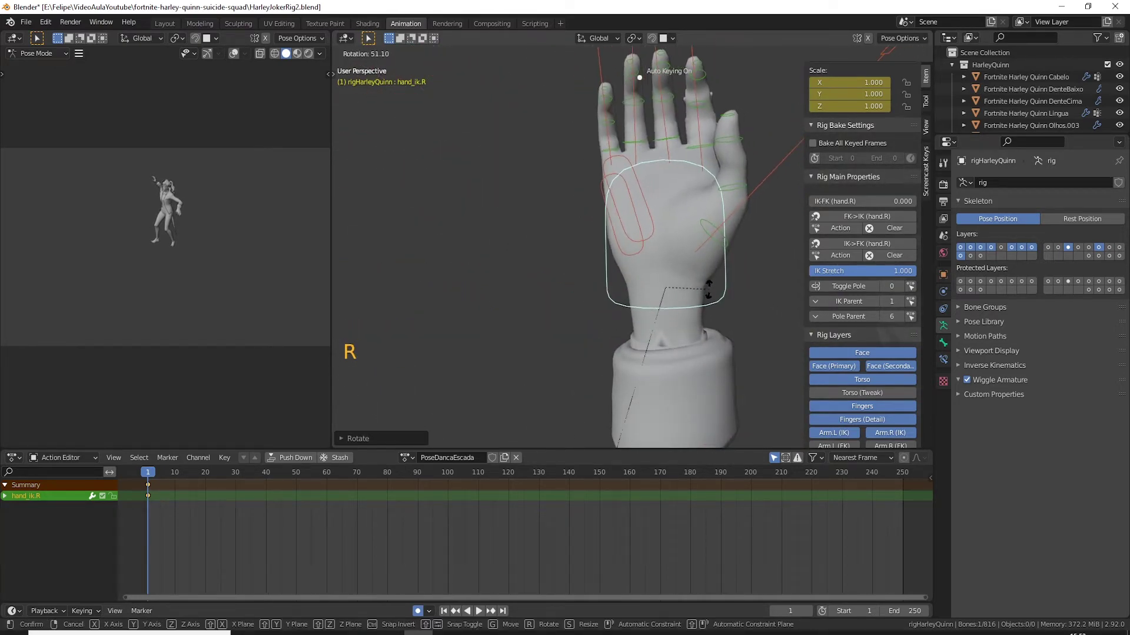
{"action": "middle_click", "coordinate": [682, 204]}
{"action": "left_click", "coordinate": [658, 104]}
{"action": "key", "text": "s"}
{"action": "left_click", "coordinate": [620, 89]}
{"action": "key", "text": "s"}
{"action": "left_click", "coordinate": [605, 107]}
{"action": "key", "text": "s"}
{"action": "left_click", "coordinate": [569, 161]}
{"action": "key", "text": "s"}
Step: Curl the remaining right-hand finger controls with R
{"action": "middle_click", "coordinate": [642, 241]}
{"action": "scroll", "scroll_direction": "up", "scroll_amount": 3}
{"action": "middle_click", "coordinate": [630, 268]}
{"action": "left_click", "coordinate": [619, 255]}
{"action": "middle_click", "coordinate": [624, 265]}
{"action": "left_click", "coordinate": [666, 249]}
{"action": "double_click", "coordinate": [604, 222]}
{"action": "middle_click", "coordinate": [662, 278]}
{"action": "key", "text": "r"}
Step: Tilt the right palm via the pinky-side control
{"action": "middle_click", "coordinate": [628, 307]}
{"action": "middle_click", "coordinate": [561, 282]}
{"action": "scroll", "scroll_direction": "up", "scroll_amount": 3}
{"action": "left_click", "coordinate": [532, 283]}
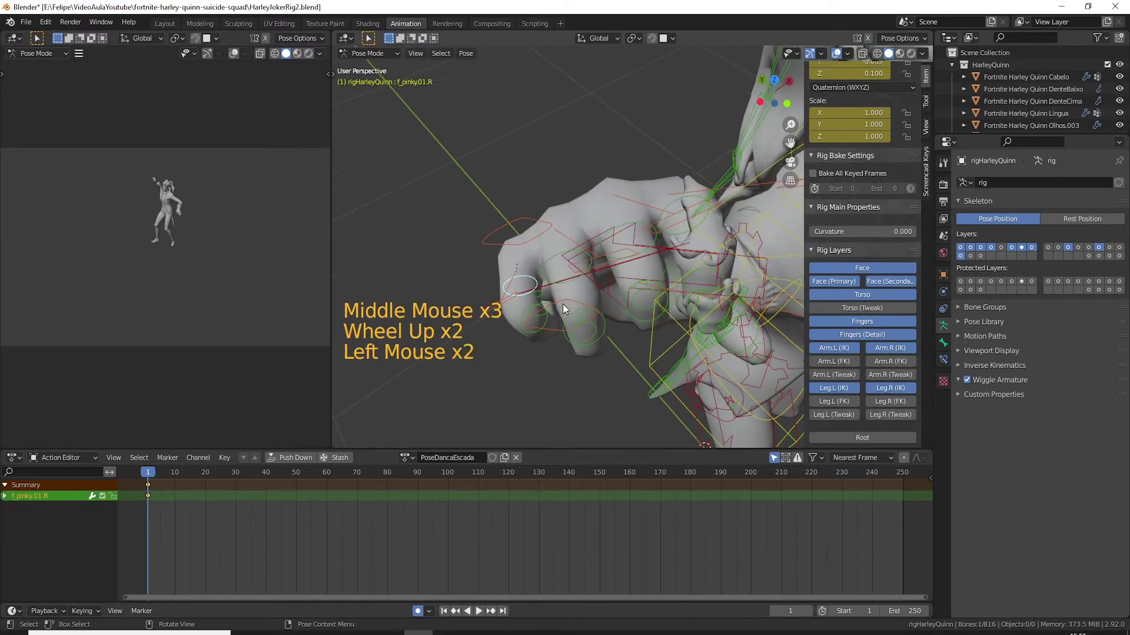
{"action": "middle_click", "coordinate": [562, 296]}
{"action": "key", "text": "r"}
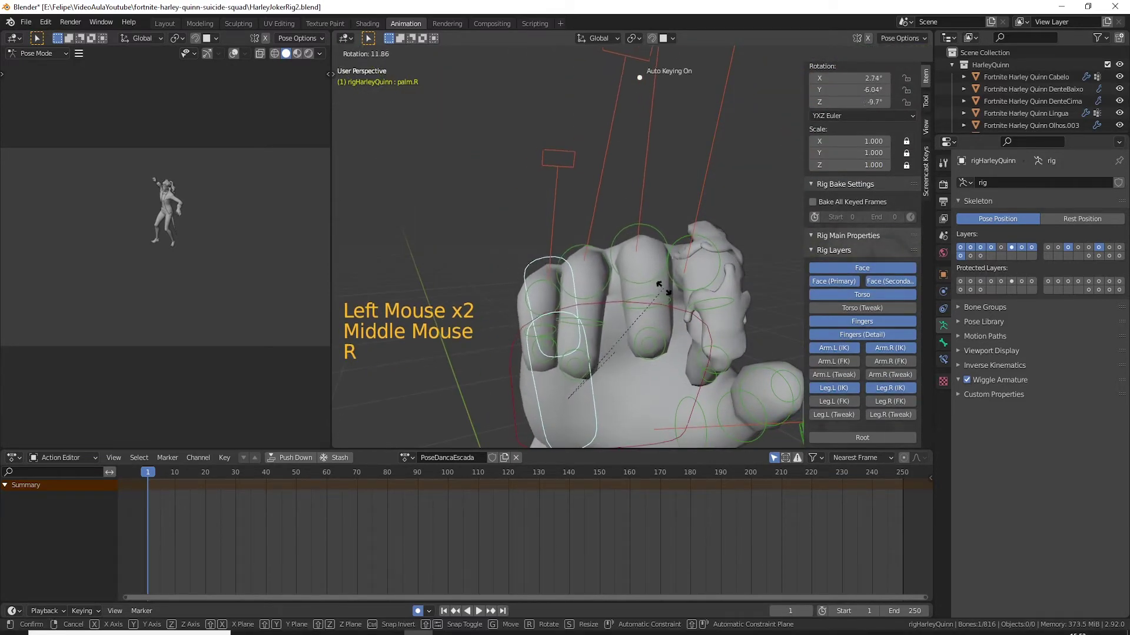
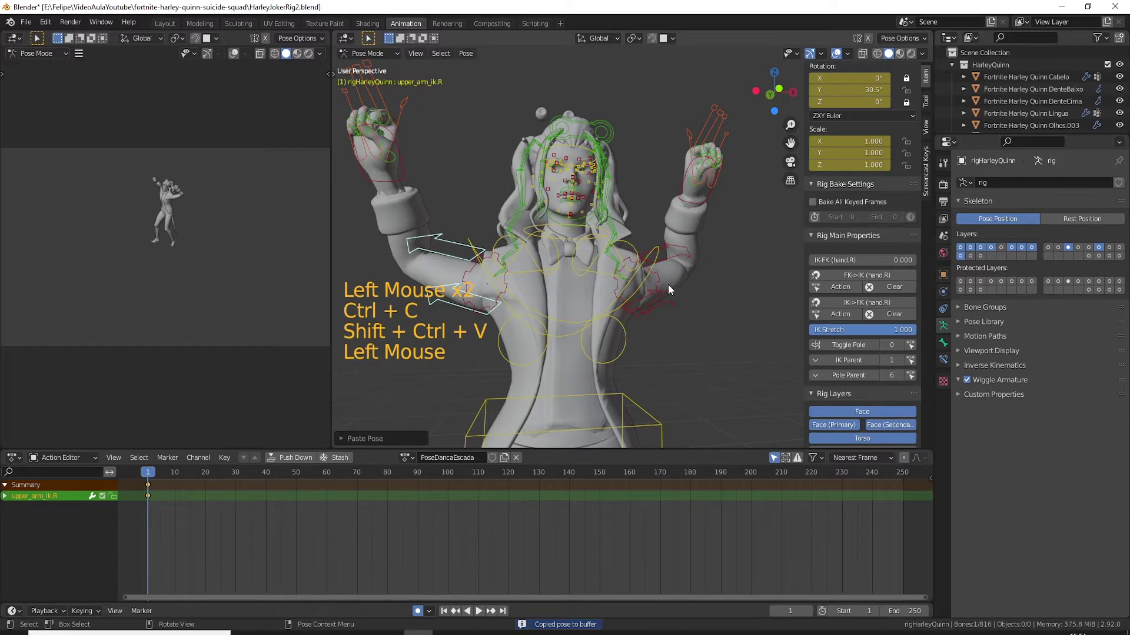
Step: Twist the chest and hips controls from the front view
{"action": "middle_click", "coordinate": [664, 293]}
{"action": "scroll", "scroll_direction": "down", "scroll_amount": 3}
{"action": "middle_click", "coordinate": [612, 284]}
{"action": "key", "text": "KP_1"}
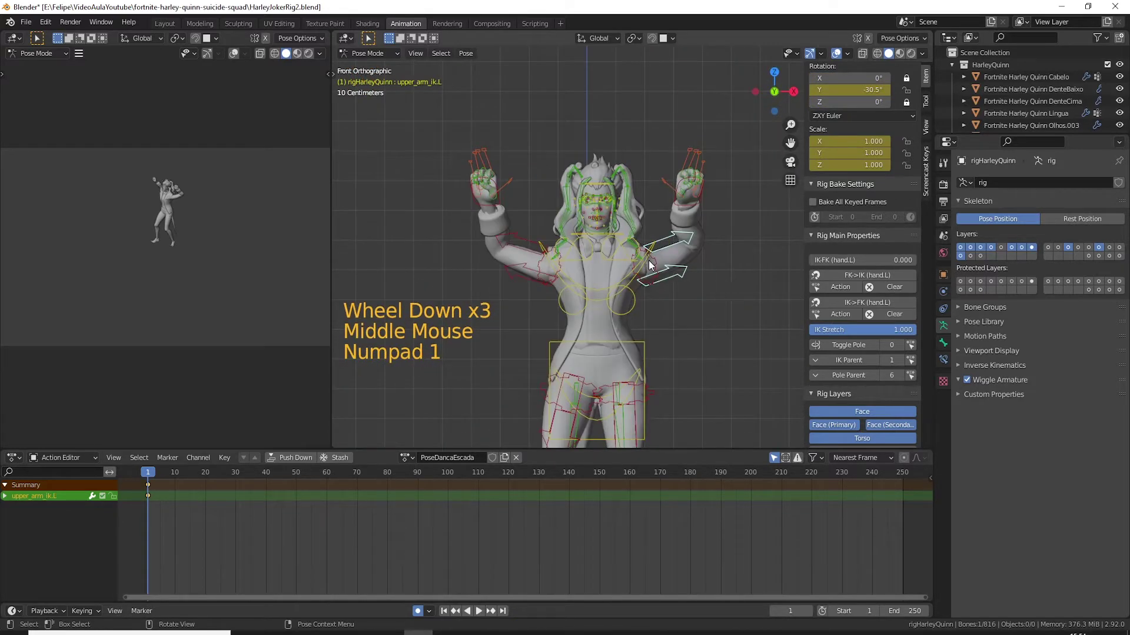
{"action": "left_click", "coordinate": [648, 262]}
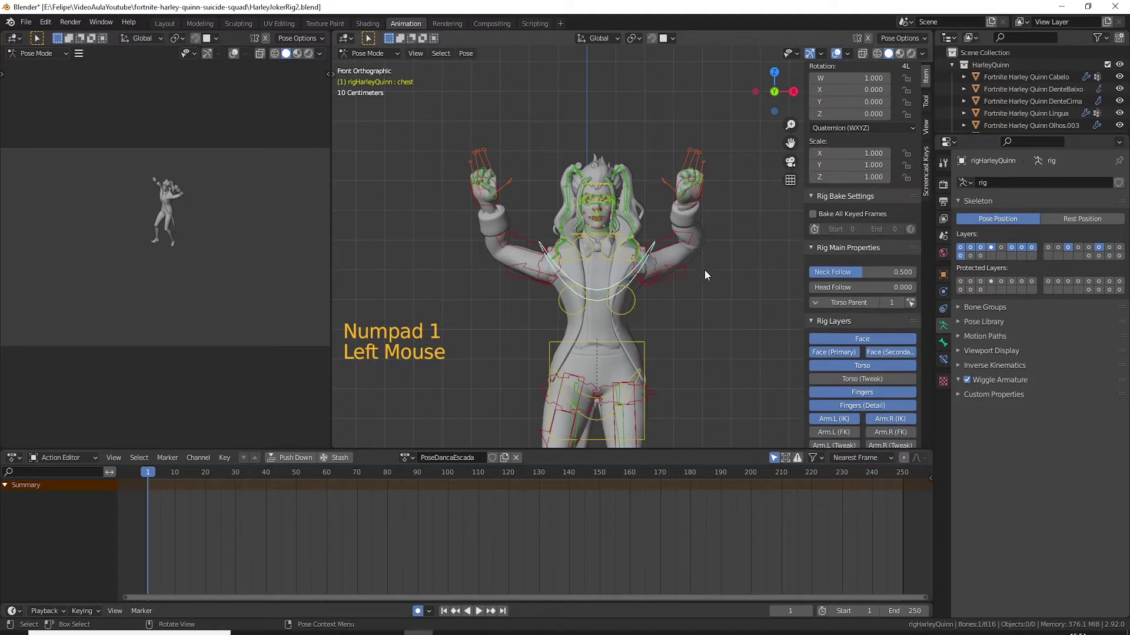
{"action": "key", "text": "r"}
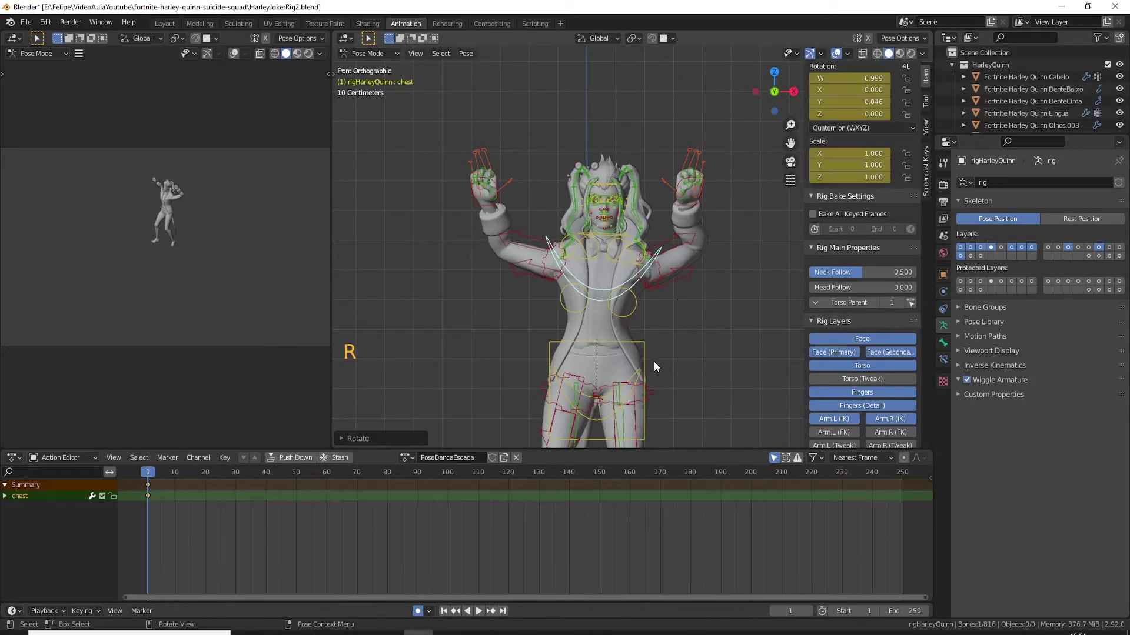
{"action": "left_click", "coordinate": [643, 378]}
{"action": "key", "text": "r"}
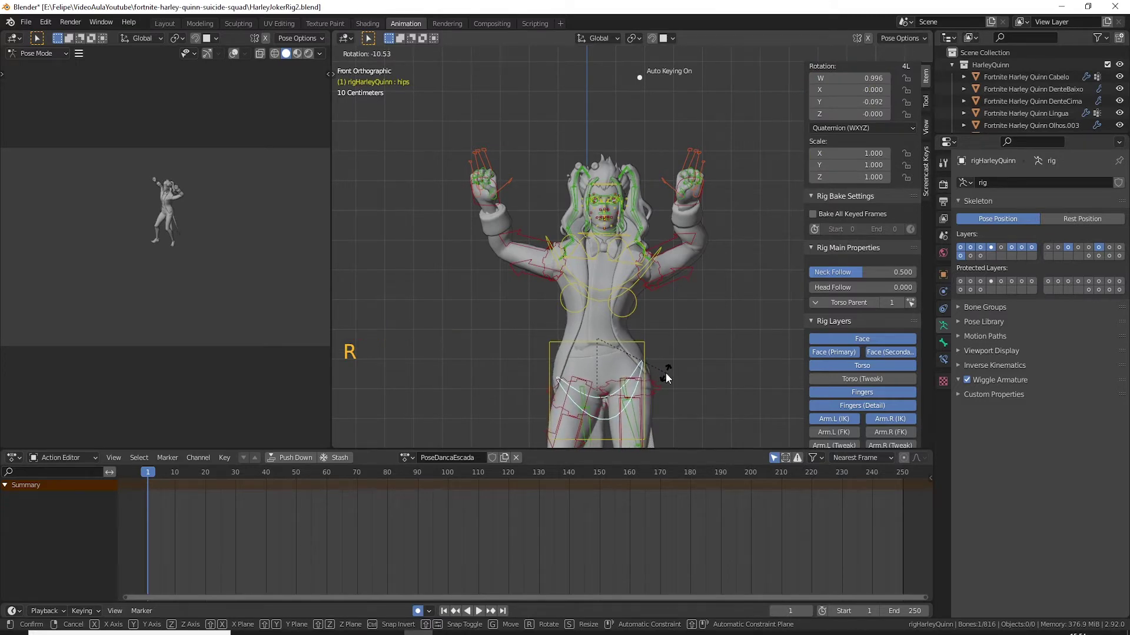
{"action": "left_click", "coordinate": [634, 281]}
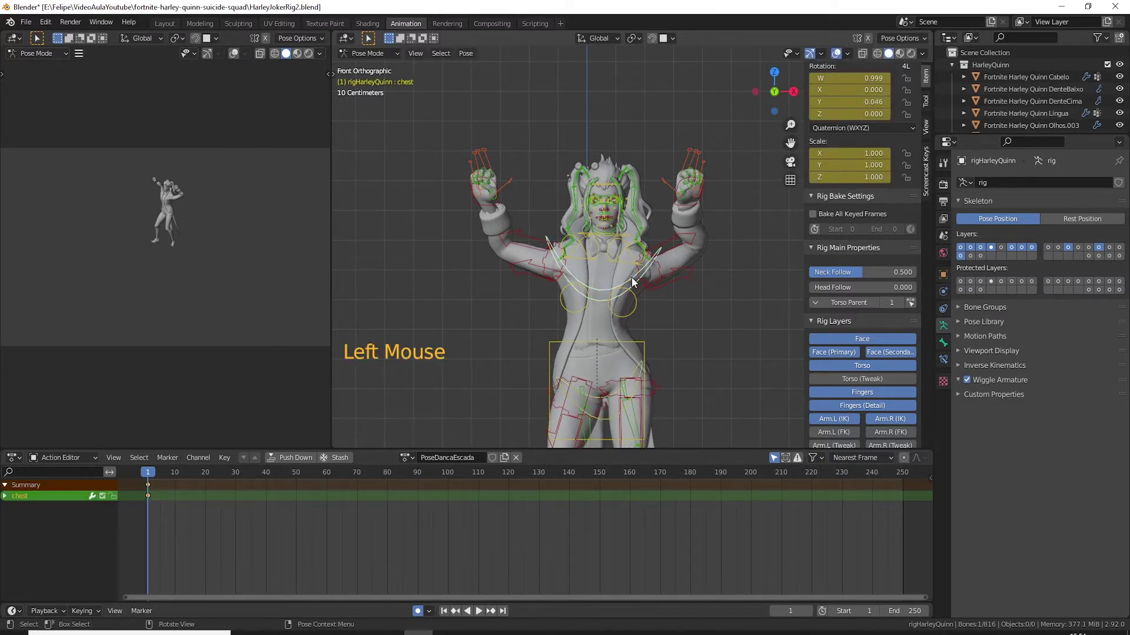
Step: Refine the chest and hips twist about one axis from the top view
{"action": "key", "text": "KP_7"}
{"action": "key", "text": "r"}
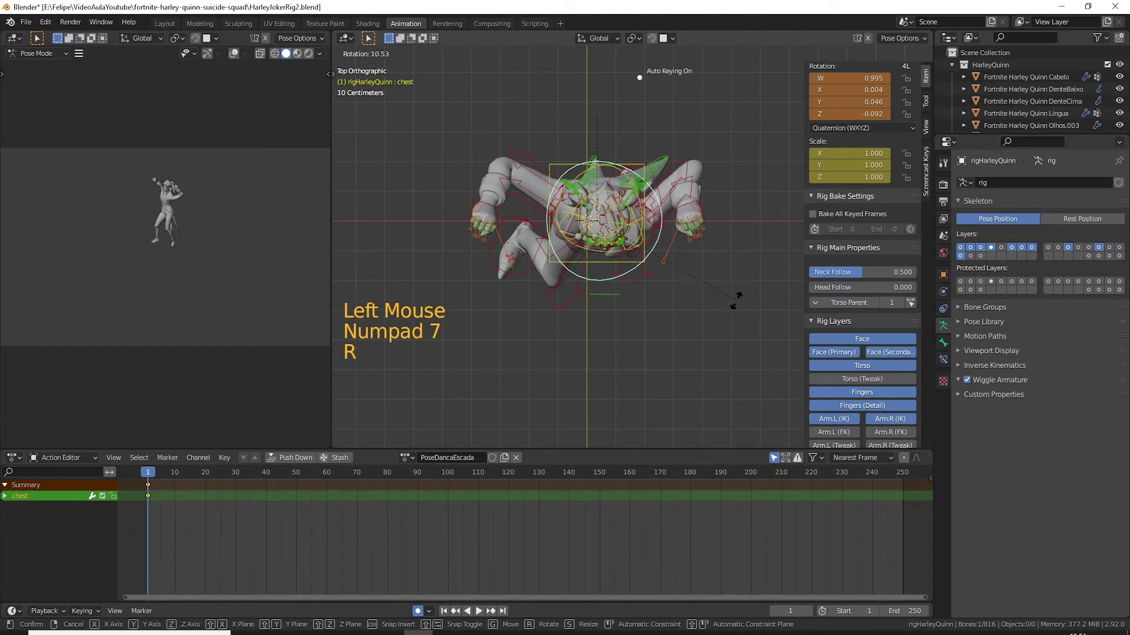
{"action": "left_click", "coordinate": [633, 179]}
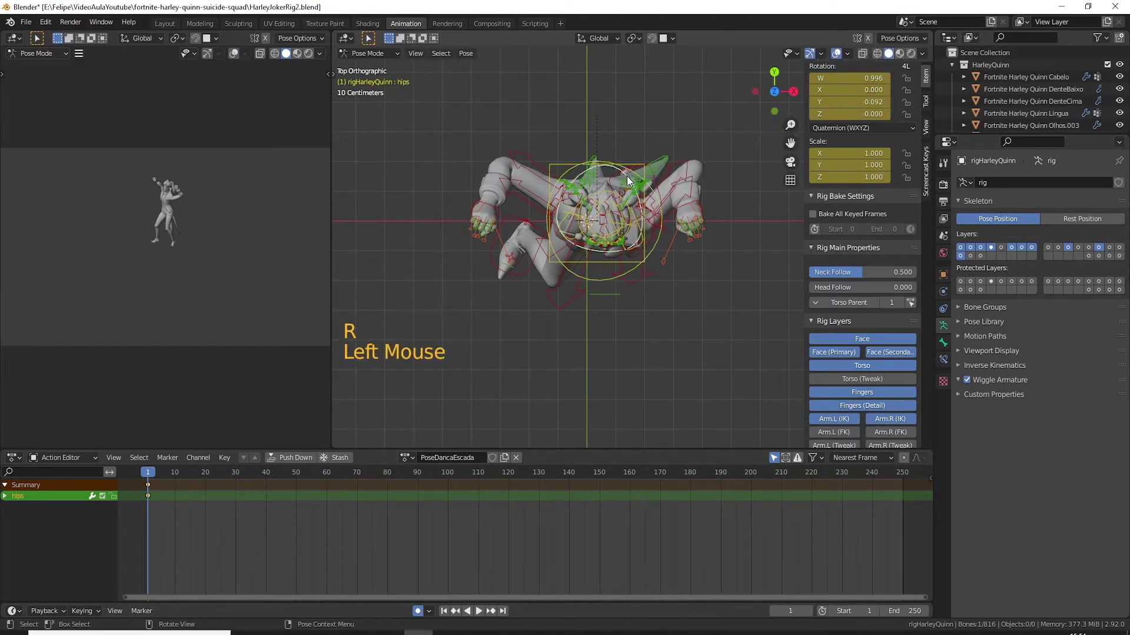
{"action": "key", "text": "r"}
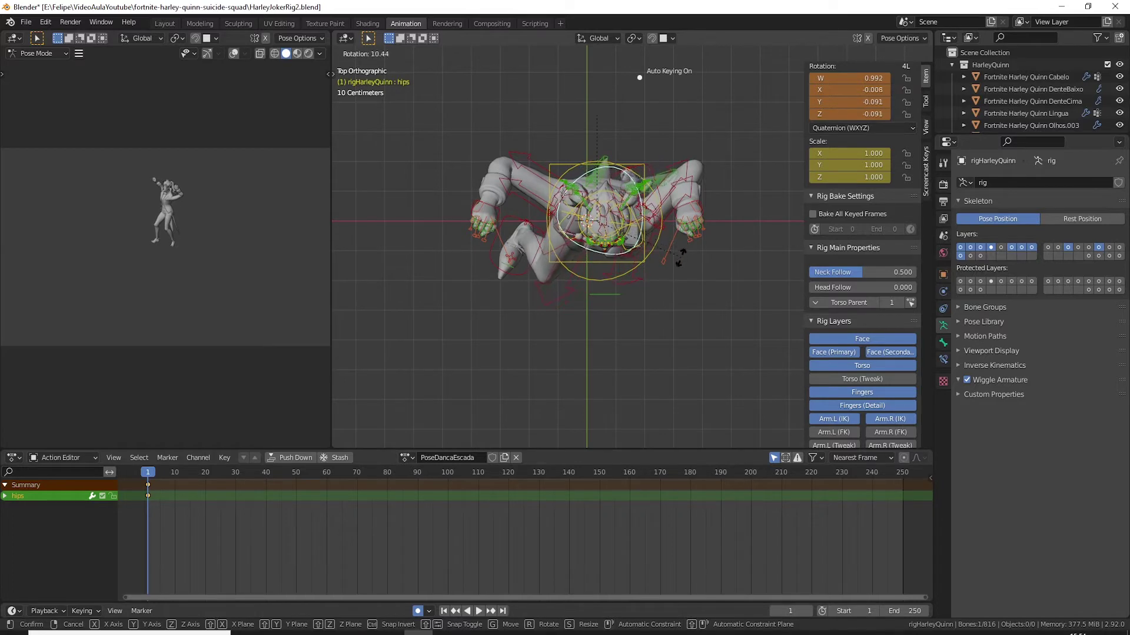
Step: Raise both hand IK controls overhead and orient the hands
{"action": "middle_click", "coordinate": [679, 273]}
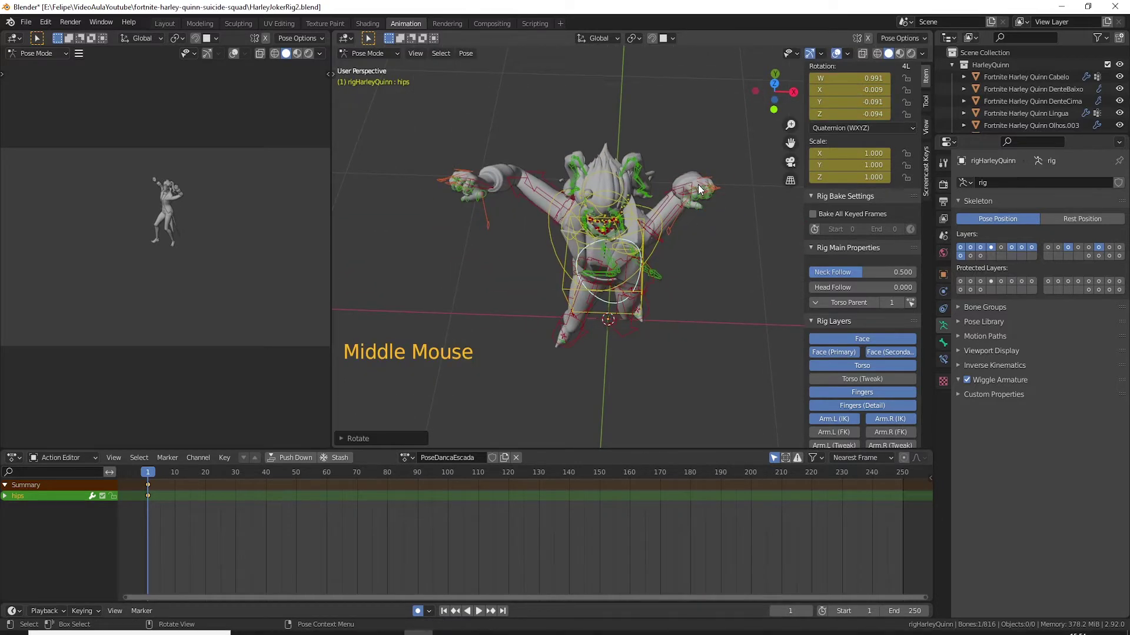
{"action": "left_click", "coordinate": [700, 190]}
{"action": "middle_click", "coordinate": [712, 232]}
{"action": "left_click", "coordinate": [703, 264]}
{"action": "middle_click", "coordinate": [708, 288]}
{"action": "key", "text": "g"}
{"action": "middle_click", "coordinate": [657, 316]}
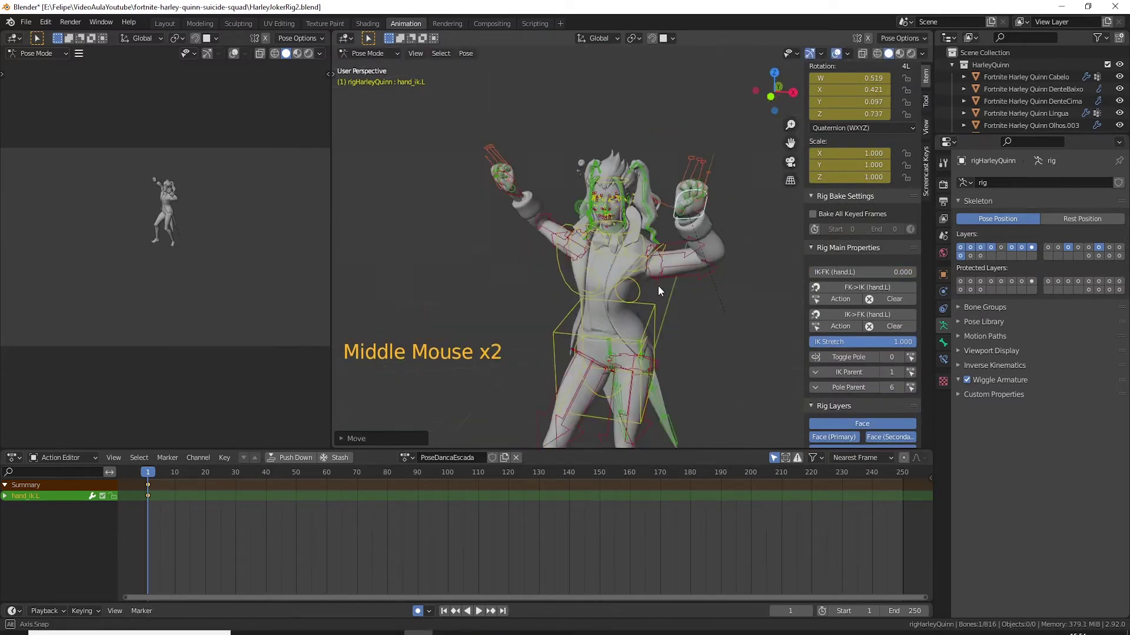
{"action": "key", "text": "r"}
{"action": "middle_click", "coordinate": [768, 256]}
{"action": "middle_click", "coordinate": [680, 316]}
{"action": "key", "text": "r"}
{"action": "middle_click", "coordinate": [729, 270]}
{"action": "key", "text": "g"}
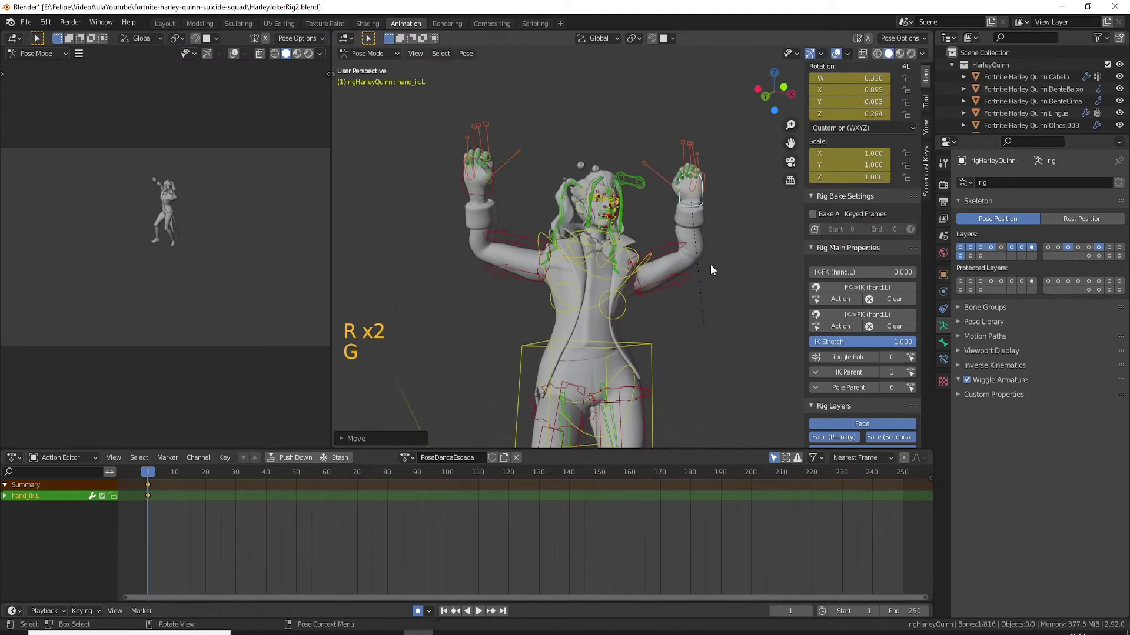
Step: Rotate the left and right shoulder controls to tilt the shoulders
{"action": "key", "text": "KP_1"}
{"action": "scroll", "scroll_direction": "up", "scroll_amount": 3}
{"action": "left_click", "coordinate": [630, 290]}
{"action": "middle_click", "coordinate": [639, 297]}
{"action": "key", "text": "r"}
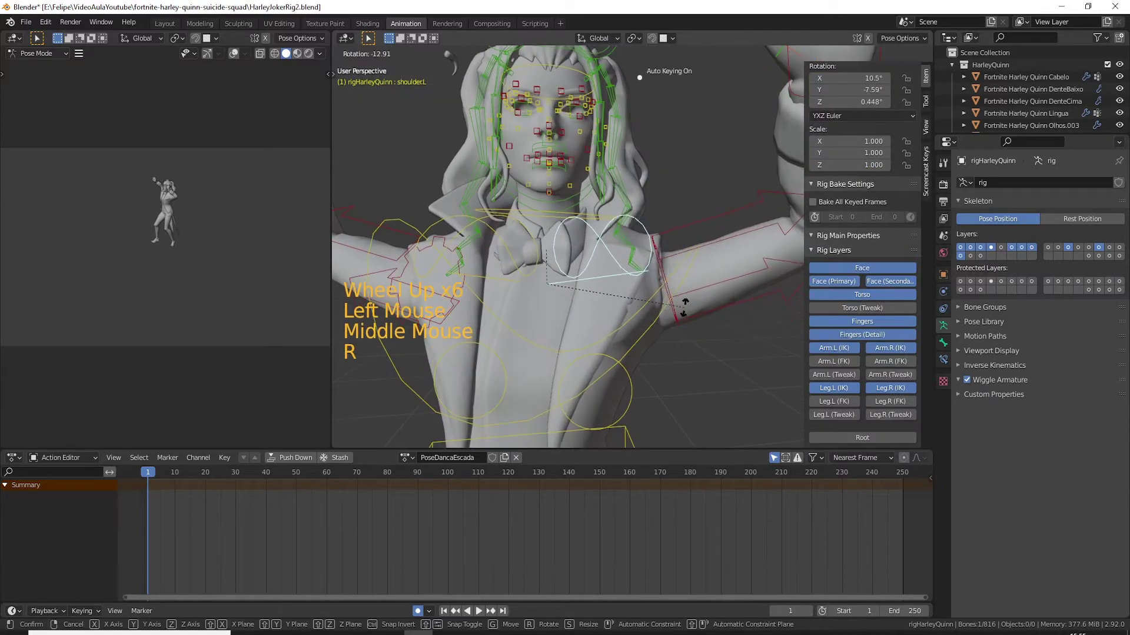
{"action": "middle_click", "coordinate": [508, 299]}
{"action": "left_click", "coordinate": [476, 222]}
{"action": "key", "text": "r"}
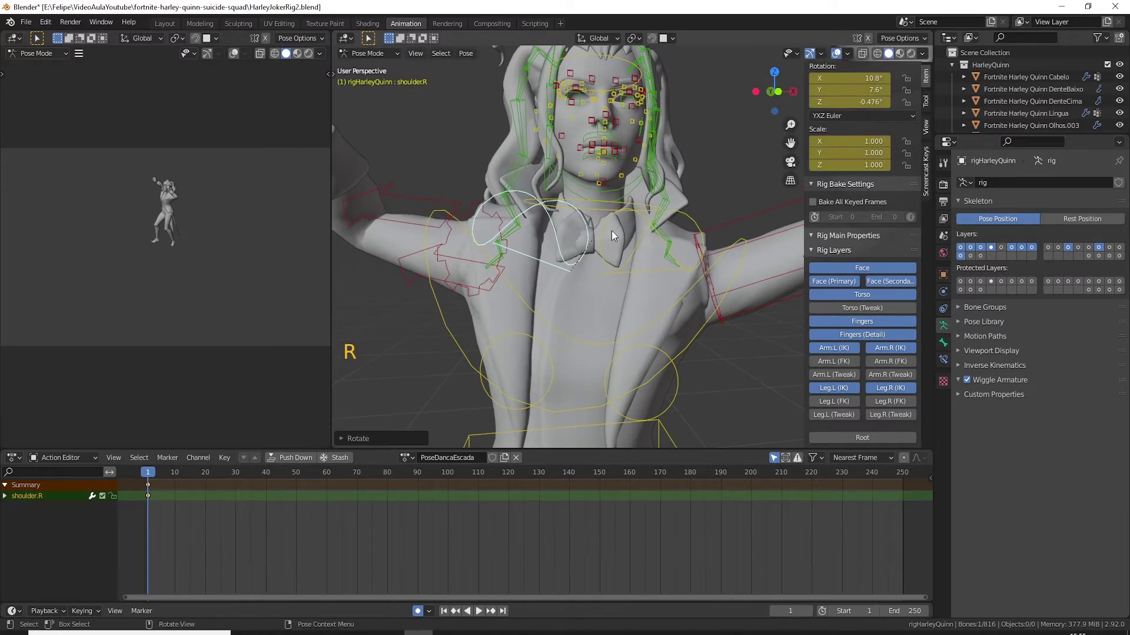
Step: Lean the torso by rotating the chest control from the side view
{"action": "scroll", "scroll_direction": "down", "scroll_amount": 3}
{"action": "middle_click", "coordinate": [644, 301]}
{"action": "middle_click", "coordinate": [622, 337]}
{"action": "middle_click", "coordinate": [638, 298]}
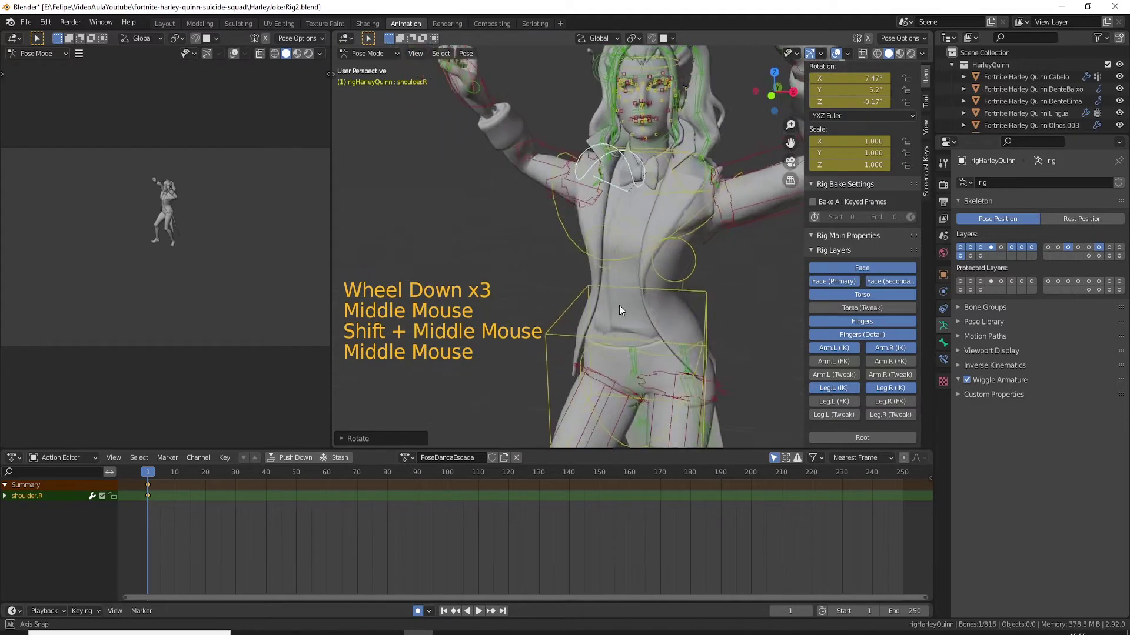
{"action": "left_click", "coordinate": [639, 249]}
{"action": "key", "text": "KP_3"}
{"action": "key", "text": "r"}
{"action": "scroll", "scroll_direction": "down", "scroll_amount": 3}
Step: Confirm the chest tweak, then rotate the left upper arm control to lift the elbow
{"action": "left_click", "coordinate": [593, 155]}
{"action": "scroll", "scroll_direction": "down", "scroll_amount": 3}
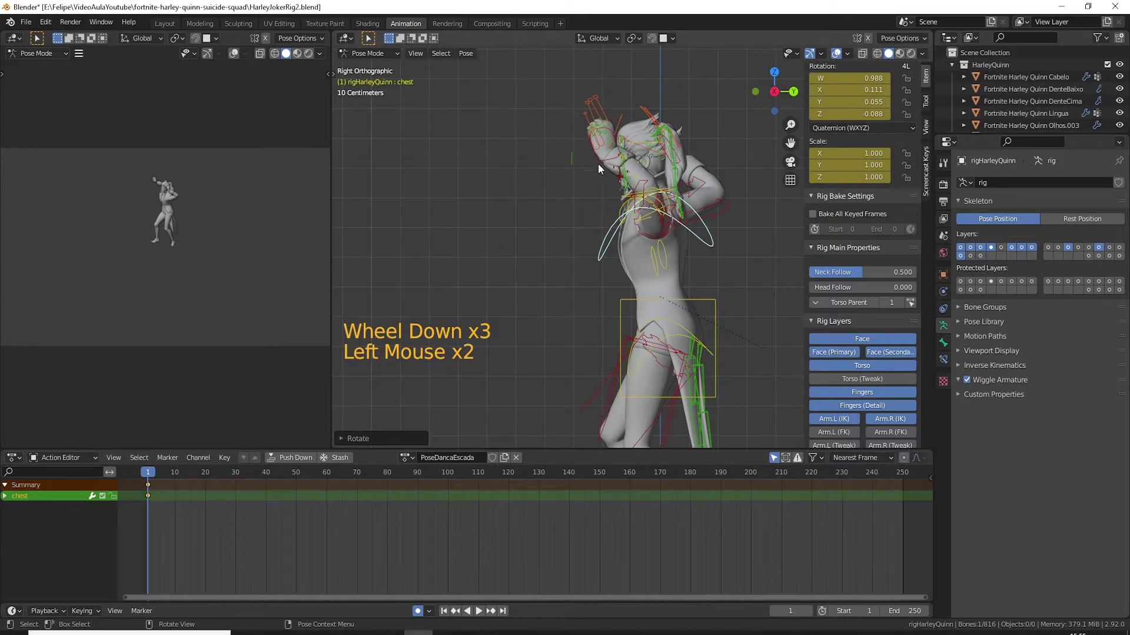
{"action": "key", "text": "g"}
{"action": "middle_click", "coordinate": [602, 217]}
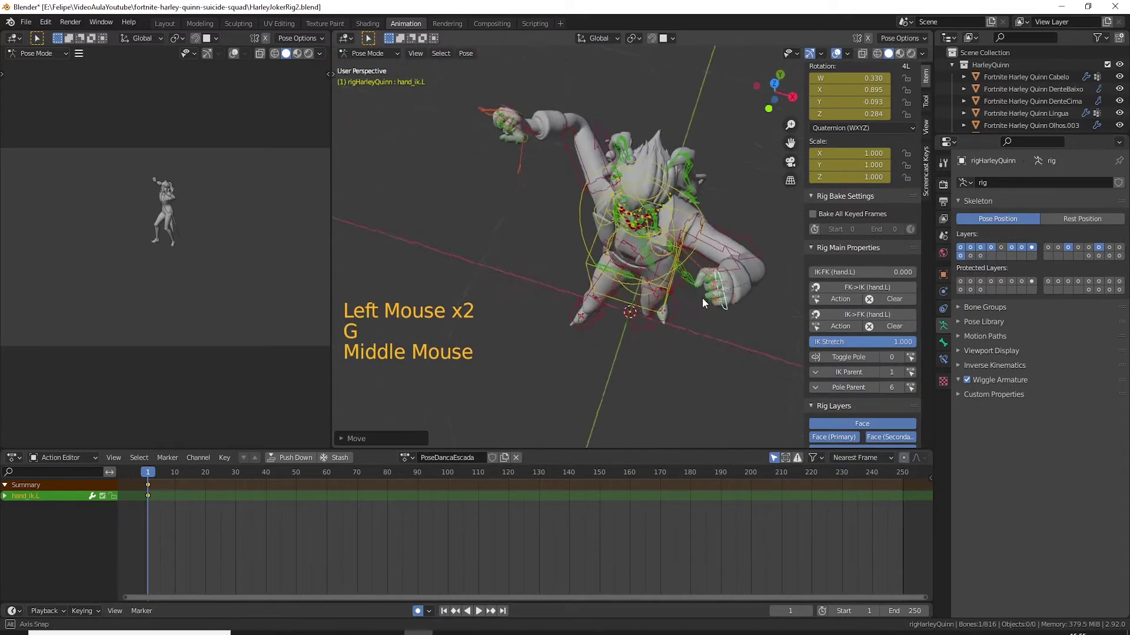
{"action": "left_click", "coordinate": [752, 233]}
{"action": "key", "text": "r"}
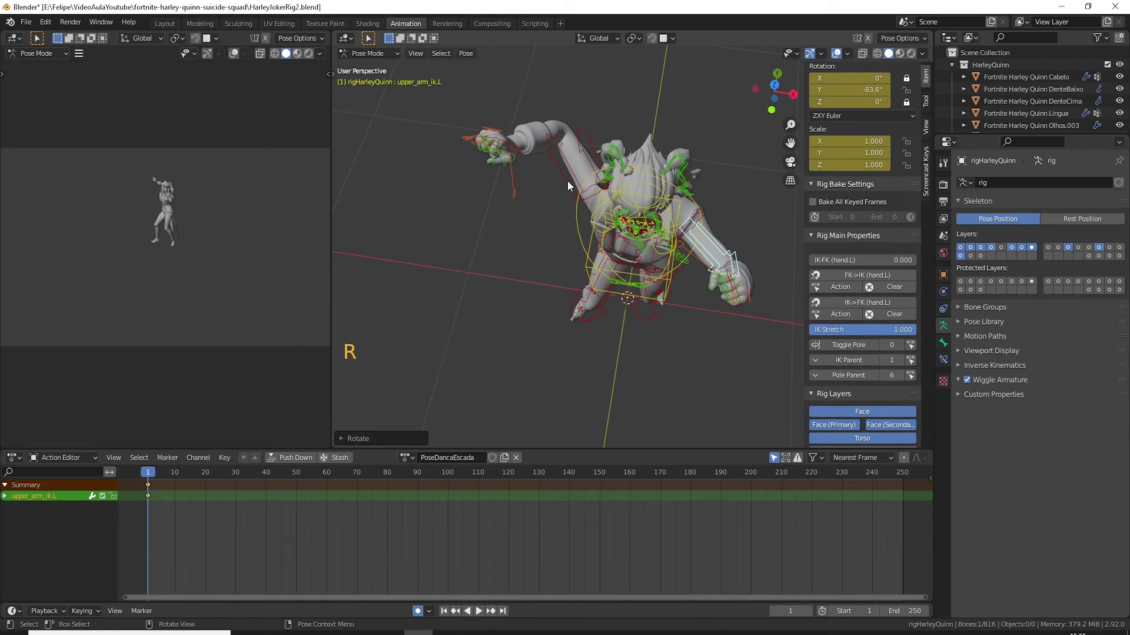
{"action": "left_click", "coordinate": [551, 173]}
{"action": "key", "text": "r"}
{"action": "key", "text": "r"}
Step: Move and rotate the right hand control in front and side views so the fist angles beside her head
{"action": "left_click", "coordinate": [511, 149]}
{"action": "middle_click", "coordinate": [547, 174]}
{"action": "key", "text": "g"}
{"action": "middle_click", "coordinate": [611, 210]}
{"action": "key", "text": "KP_7"}
{"action": "key", "text": "g"}
{"action": "middle_click", "coordinate": [613, 308]}
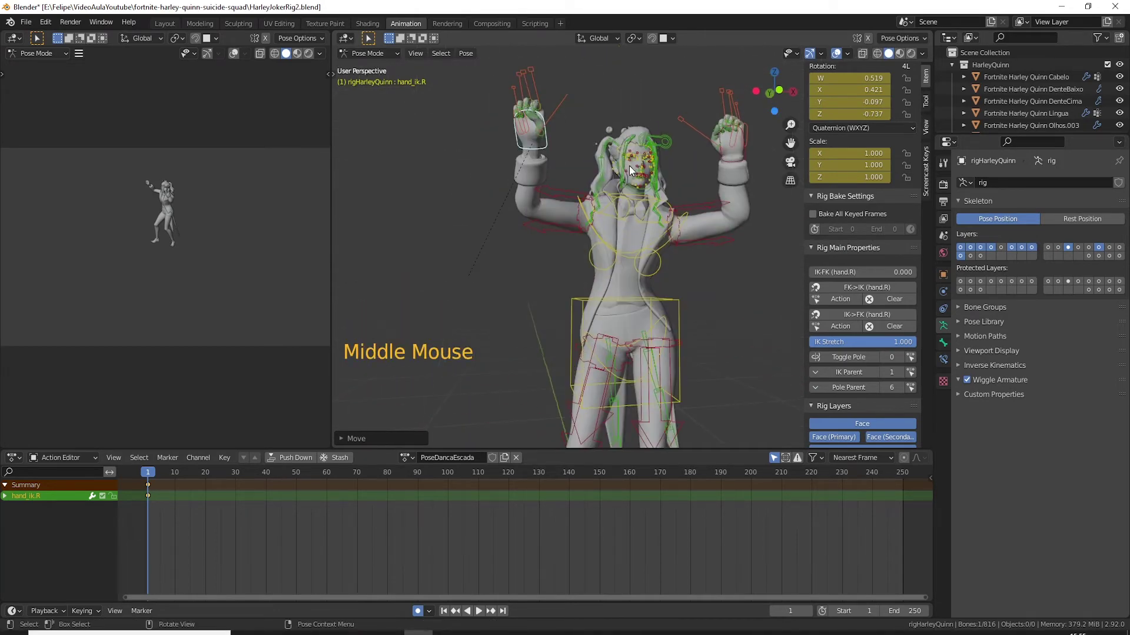
{"action": "key", "text": "KP_1"}
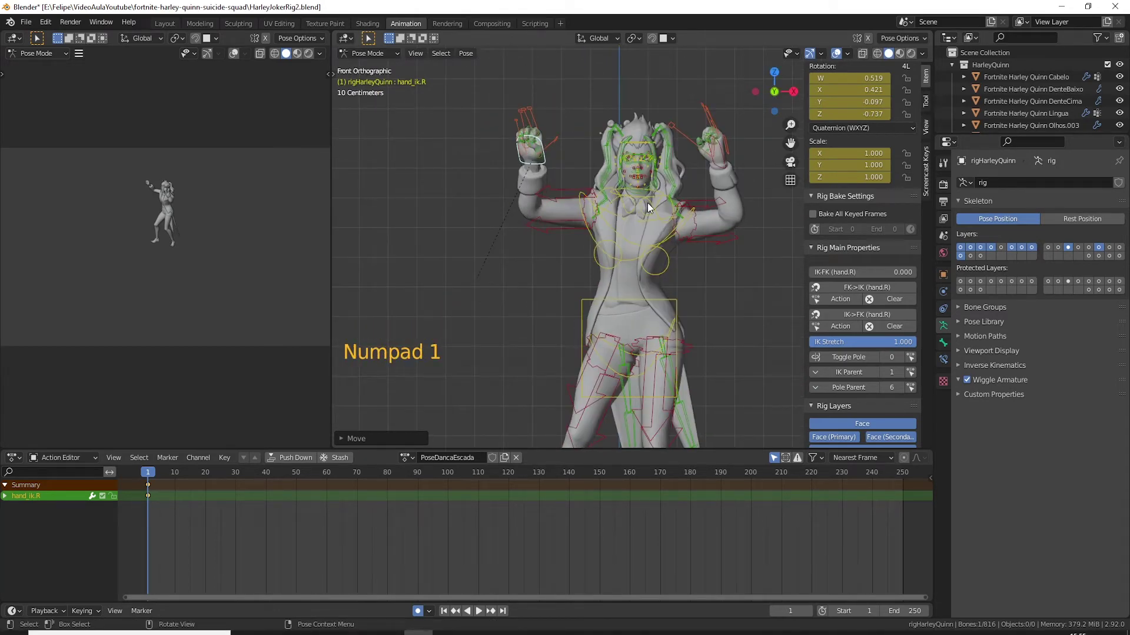
{"action": "key", "text": "ctrl+KP_3"}
{"action": "key", "text": "r"}
{"action": "key", "text": "g"}
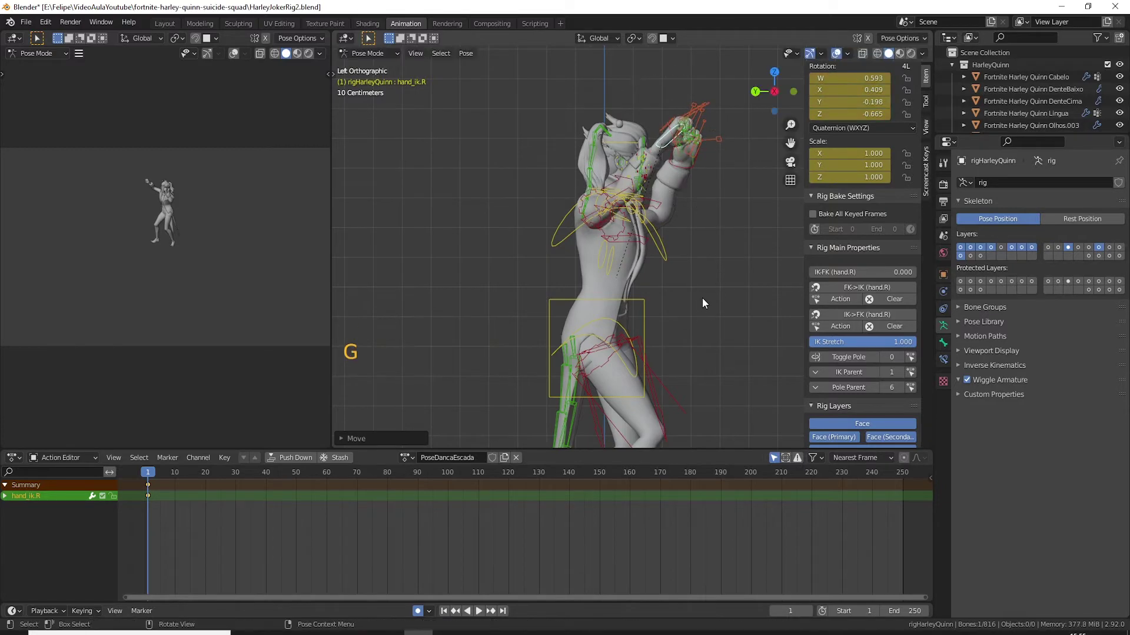
{"action": "key", "text": "g"}
{"action": "middle_click", "coordinate": [651, 255]}
{"action": "key", "text": "r"}
{"action": "key", "text": "g"}
{"action": "key", "text": "r"}
{"action": "key", "text": "KP_1"}
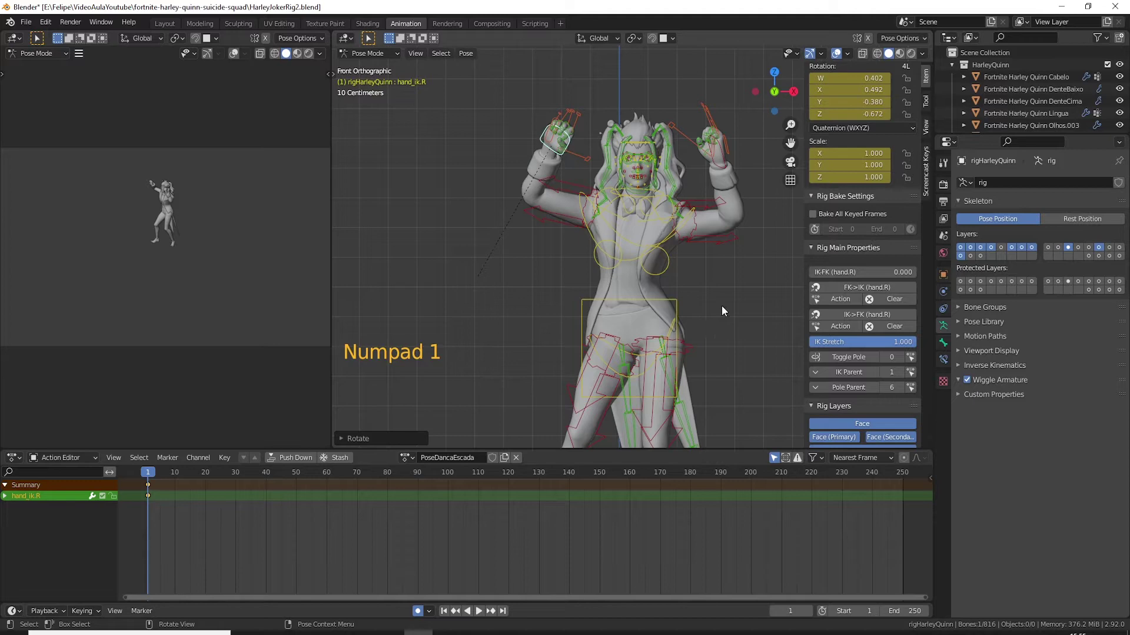
Step: Rotate the right upper arm control to bring the elbow up to match the raised fist
{"action": "middle_click", "coordinate": [652, 289]}
{"action": "key", "text": "r"}
{"action": "key", "text": "KP_1"}
{"action": "middle_click", "coordinate": [597, 233]}
{"action": "left_click", "coordinate": [562, 188]}
{"action": "middle_click", "coordinate": [584, 211]}
{"action": "key", "text": "r"}
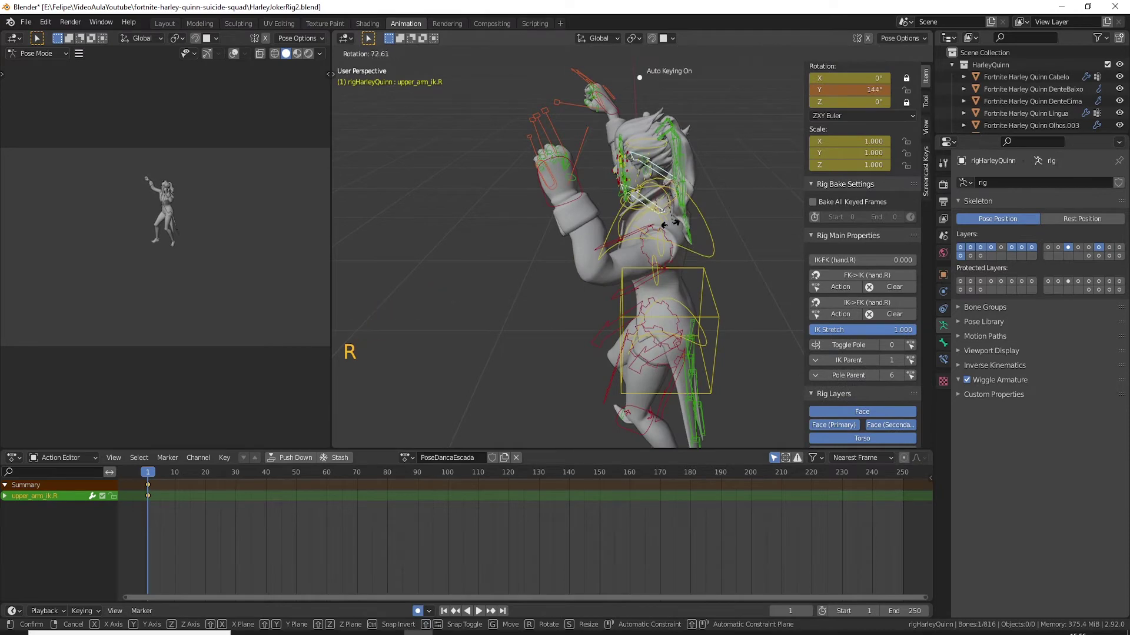
{"action": "key", "text": "KP_1"}
{"action": "key", "text": "r"}
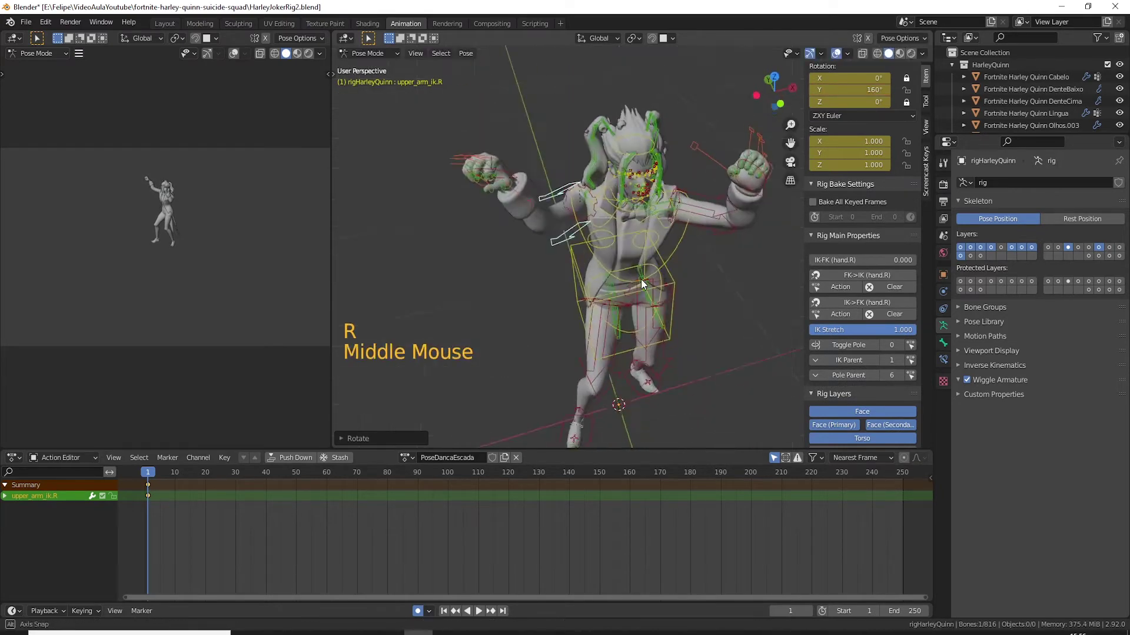
{"action": "middle_click", "coordinate": [706, 287]}
{"action": "key", "text": "r"}
{"action": "middle_click", "coordinate": [604, 244]}
Step: Rotate the shoulder.R control to lift the right shoulder under the raised arm
{"action": "left_click", "coordinate": [596, 236]}
{"action": "middle_click", "coordinate": [651, 289]}
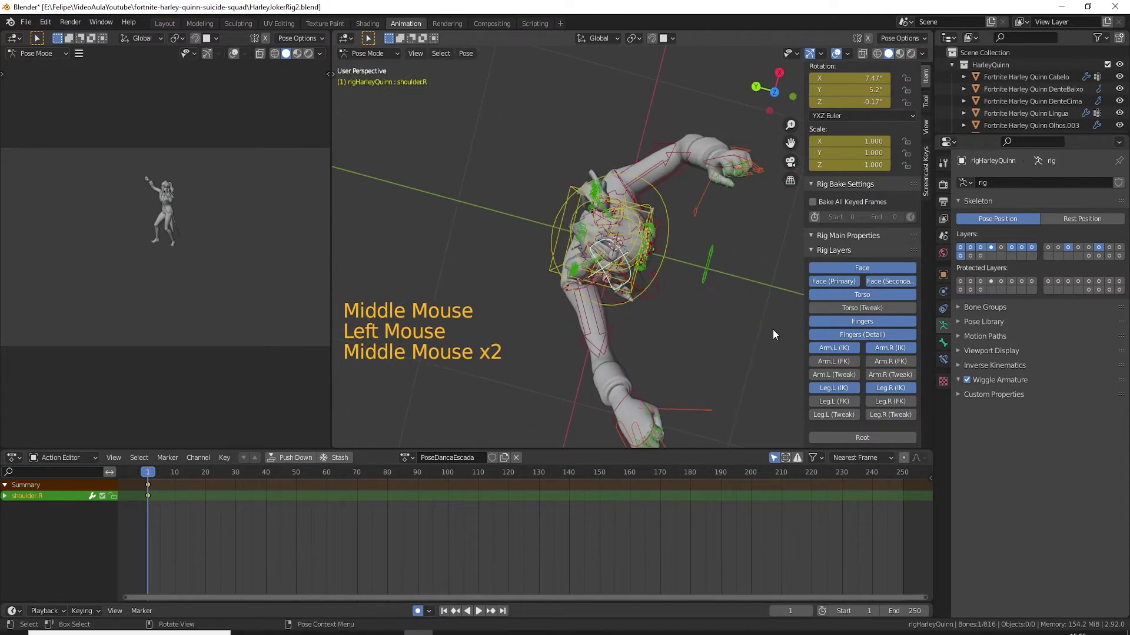
{"action": "key", "text": "r"}
{"action": "middle_click", "coordinate": [652, 240]}
{"action": "left_click", "coordinate": [650, 215]}
{"action": "middle_click", "coordinate": [665, 237]}
Step: Nudge the hand_ik.L control so the left fist sits up beside her head
{"action": "left_click", "coordinate": [669, 215]}
{"action": "middle_click", "coordinate": [694, 227]}
{"action": "key", "text": "r"}
{"action": "middle_click", "coordinate": [736, 277]}
{"action": "key", "text": "KP_1"}
{"action": "left_click", "coordinate": [729, 163]}
{"action": "key", "text": "g"}
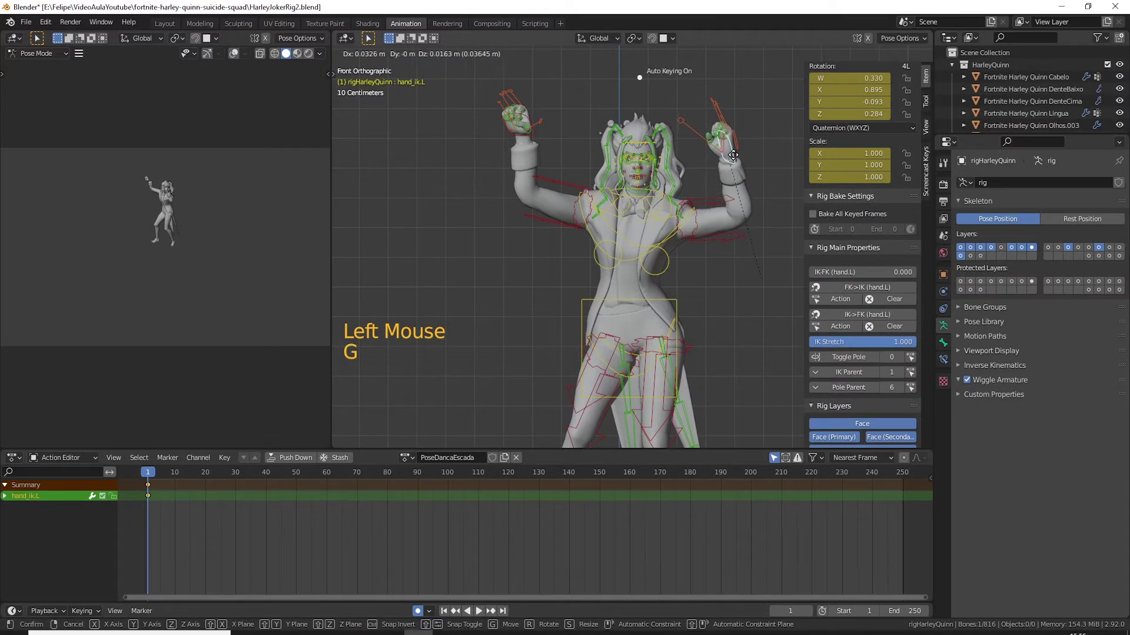
{"action": "middle_click", "coordinate": [732, 141]}
{"action": "scroll", "scroll_direction": "up", "scroll_amount": 3}
Step: Rotate the head control to turn and tilt Harley's head, keyed at frame 1
{"action": "left_click", "coordinate": [556, 200]}
{"action": "key", "text": "KP_7"}
{"action": "key", "text": "r"}
{"action": "middle_click", "coordinate": [629, 271]}
{"action": "key", "text": "r"}
{"action": "key", "text": "KP_1"}
{"action": "key", "text": "r"}
{"action": "middle_click", "coordinate": [618, 299]}
Step: Check the head and front hair controls from the front view, rotating a hair bone slightly
{"action": "key", "text": "r"}
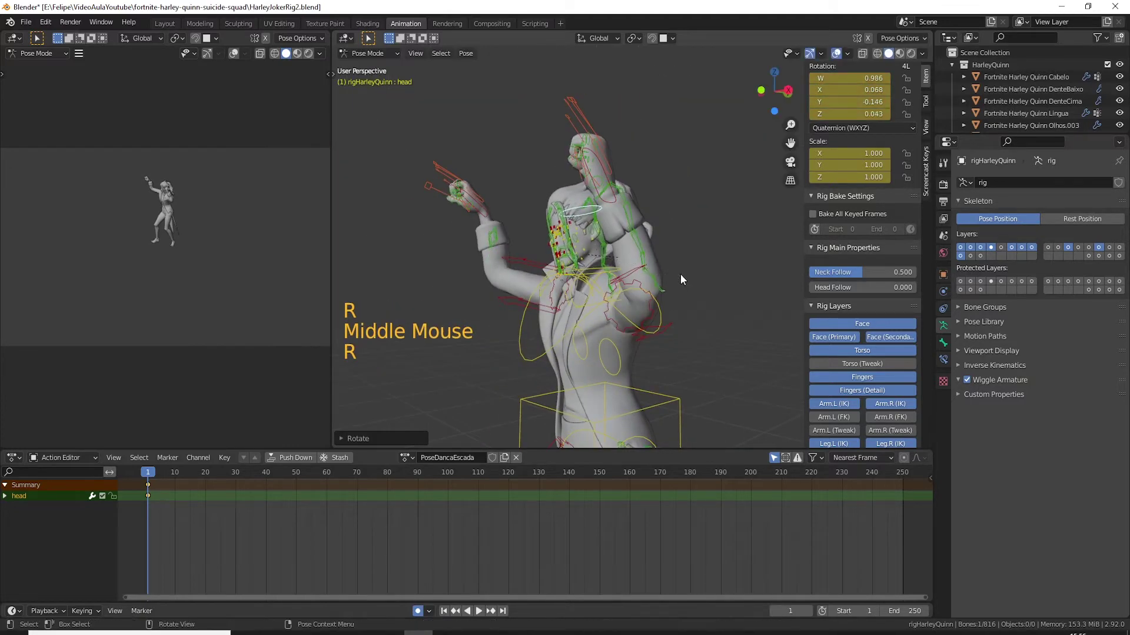
{"action": "key", "text": "KP_1"}
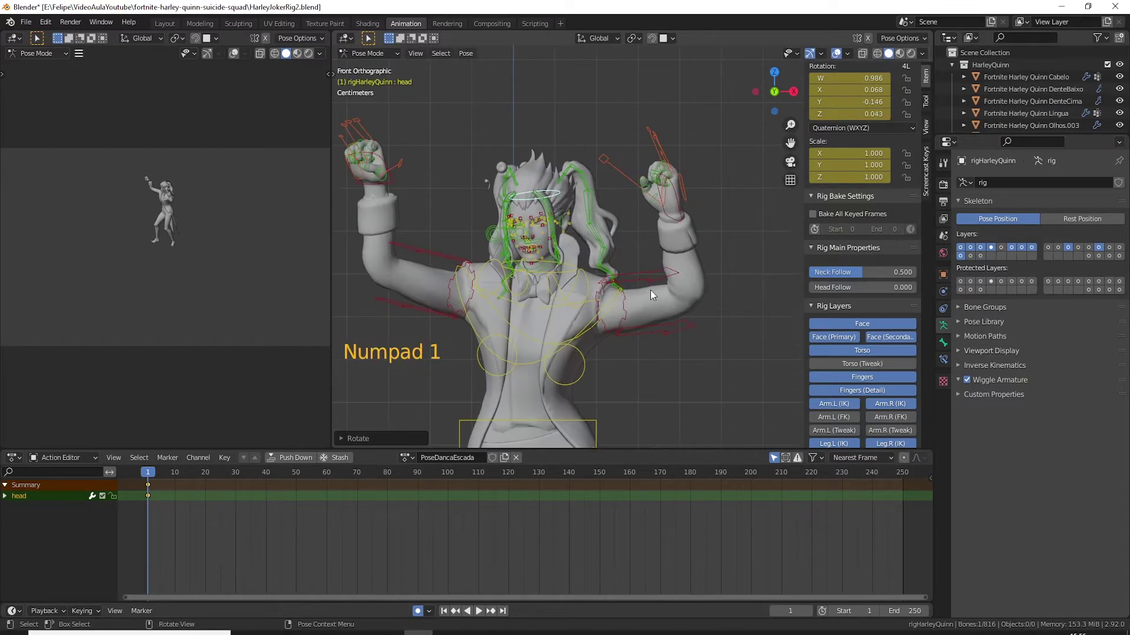
{"action": "middle_click", "coordinate": [655, 290]}
{"action": "middle_click", "coordinate": [696, 265]}
{"action": "scroll", "scroll_direction": "up", "scroll_amount": 3}
{"action": "left_click", "coordinate": [648, 227]}
{"action": "key", "text": "r"}
{"action": "left_click", "coordinate": [655, 142]}
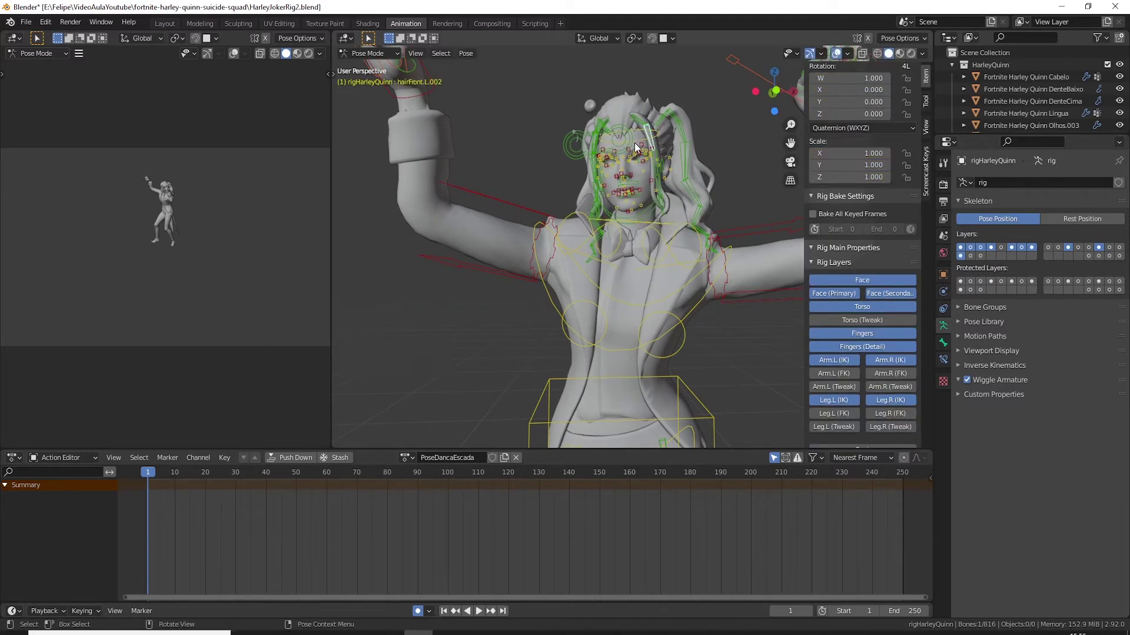
Step: Return to the front view of the pose while the Joker stair-dance reference photos come up beside Blender
{"action": "scroll", "scroll_direction": "down", "scroll_amount": 3}
{"action": "middle_click", "coordinate": [657, 302]}
{"action": "scroll", "scroll_direction": "up", "scroll_amount": 3}
{"action": "scroll", "scroll_direction": "down", "scroll_amount": 3}
{"action": "key", "text": "KP_1"}
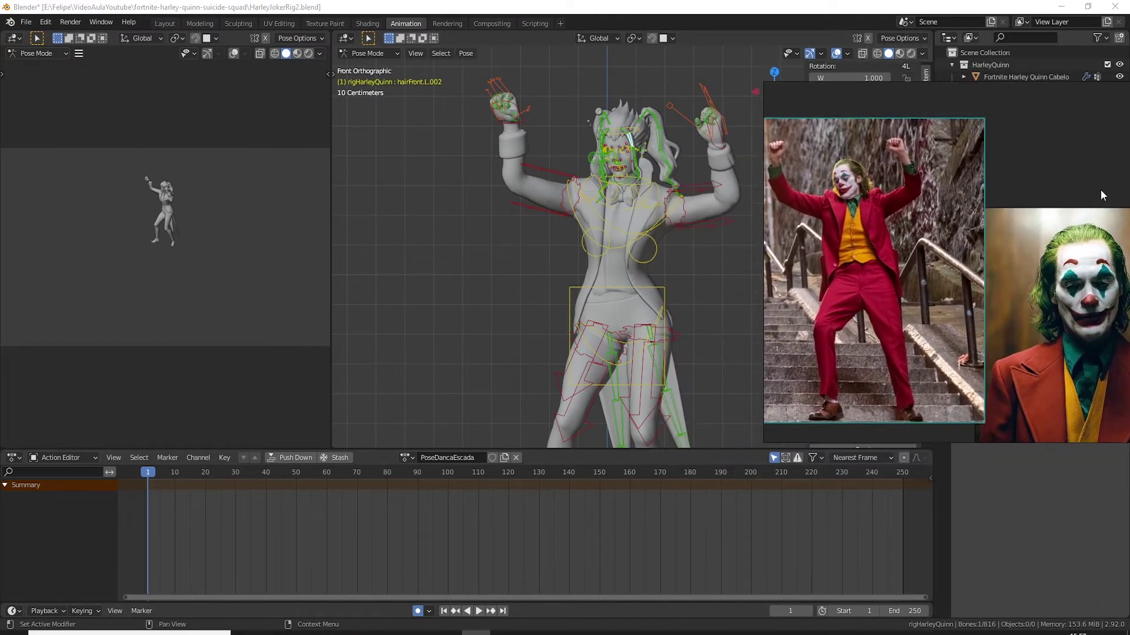
Step: Frame the full raised-arms pose from the front before saving as HarleyJokerRig3 and picking the camera
{"action": "scroll", "scroll_direction": "down", "scroll_amount": 3}
{"action": "middle_click", "coordinate": [658, 339]}
{"action": "key", "text": "KP_1"}
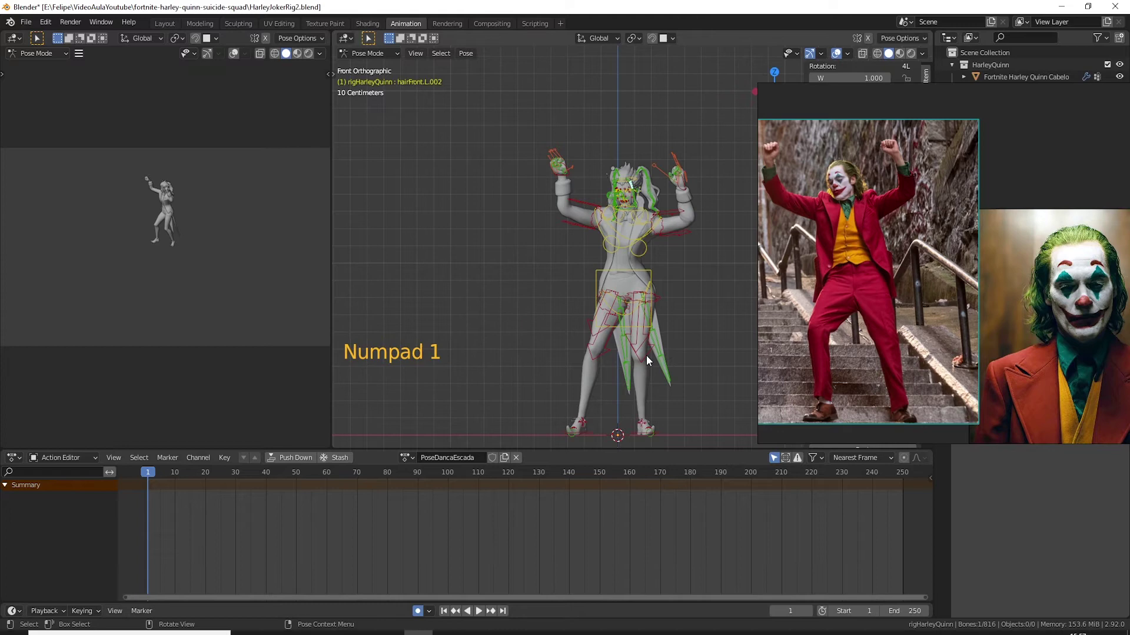
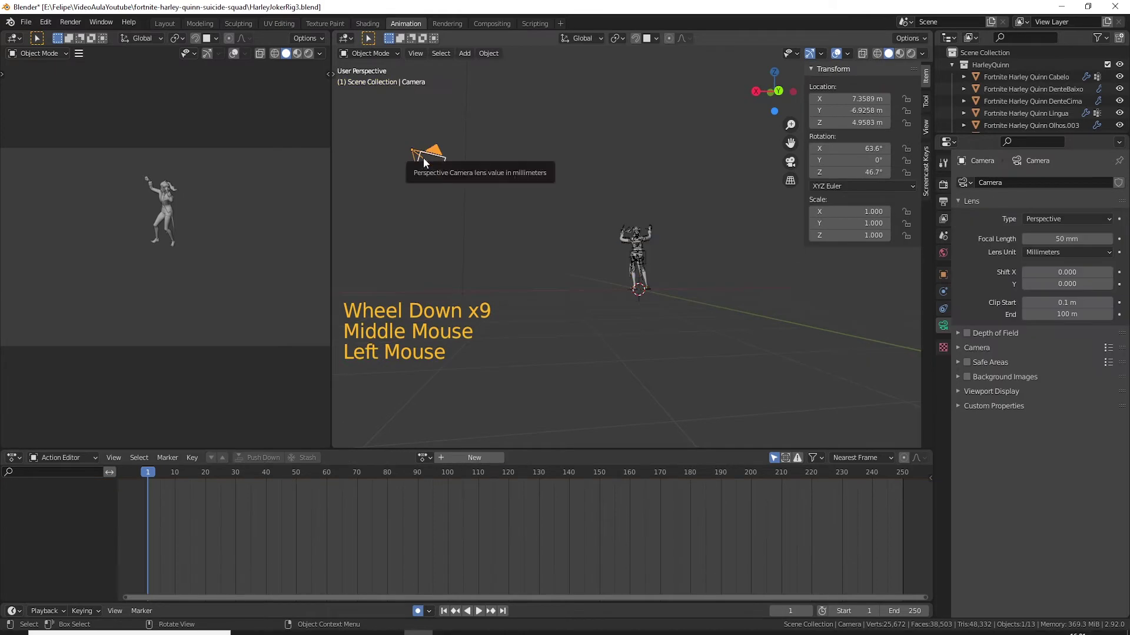
Step: Snap the camera to the front view so Harley fills the frame, keying its location and rotation at frame 1
{"action": "middle_click", "coordinate": [186, 198]}
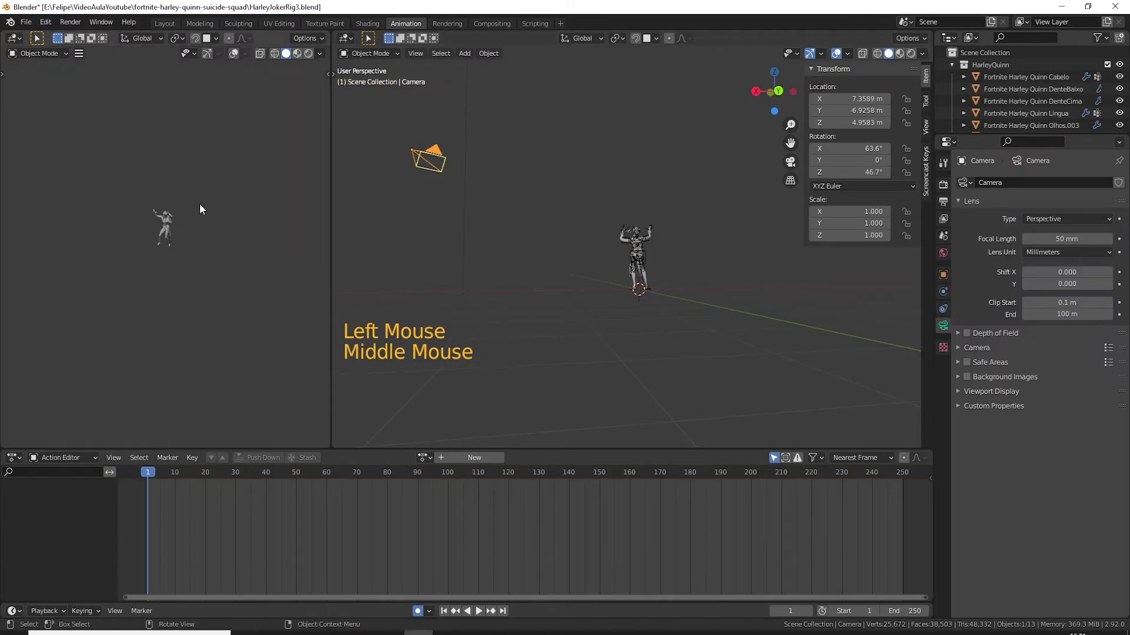
{"action": "key", "text": "KP_0"}
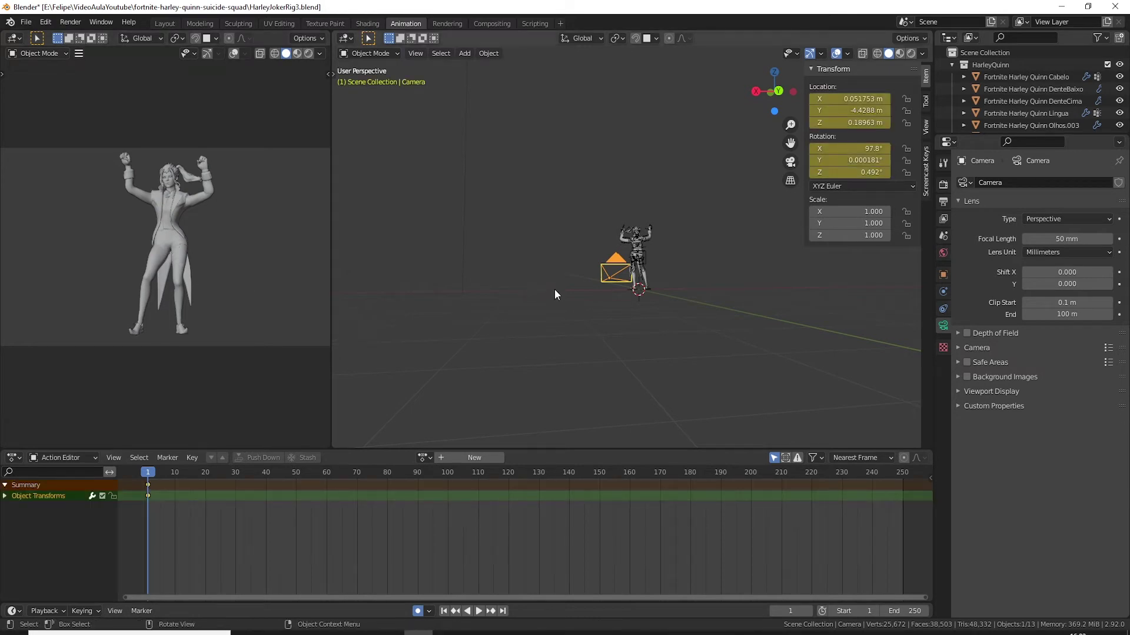
Step: Select the rig, enter Pose Mode and zoom in on the figure from the front
{"action": "left_click", "coordinate": [642, 256]}
{"action": "key", "text": "KP_1"}
{"action": "key", "text": "KP_Decimal"}
{"action": "middle_click", "coordinate": [632, 249]}
{"action": "scroll", "scroll_direction": "up", "scroll_amount": 3}
{"action": "key", "text": "ctrl+Tab"}
{"action": "scroll", "scroll_direction": "up", "scroll_amount": 3}
{"action": "middle_click", "coordinate": [617, 417]}
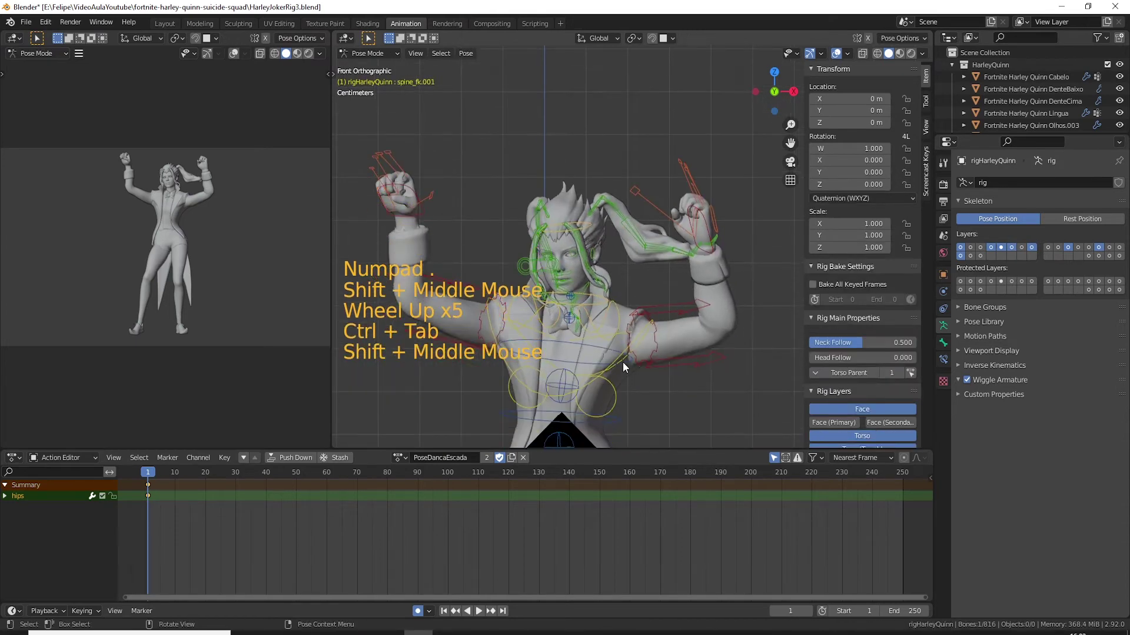
Step: Shift the chest control sideways and rotate a shoulder bone to settle the torso
{"action": "left_click", "coordinate": [628, 355]}
{"action": "key", "text": "g"}
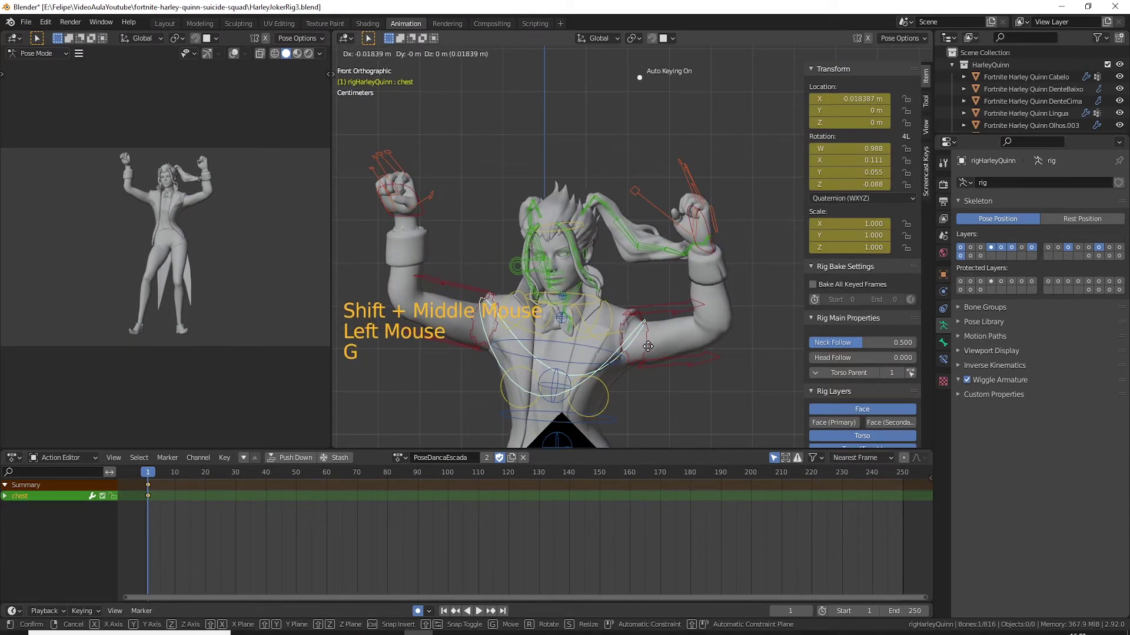
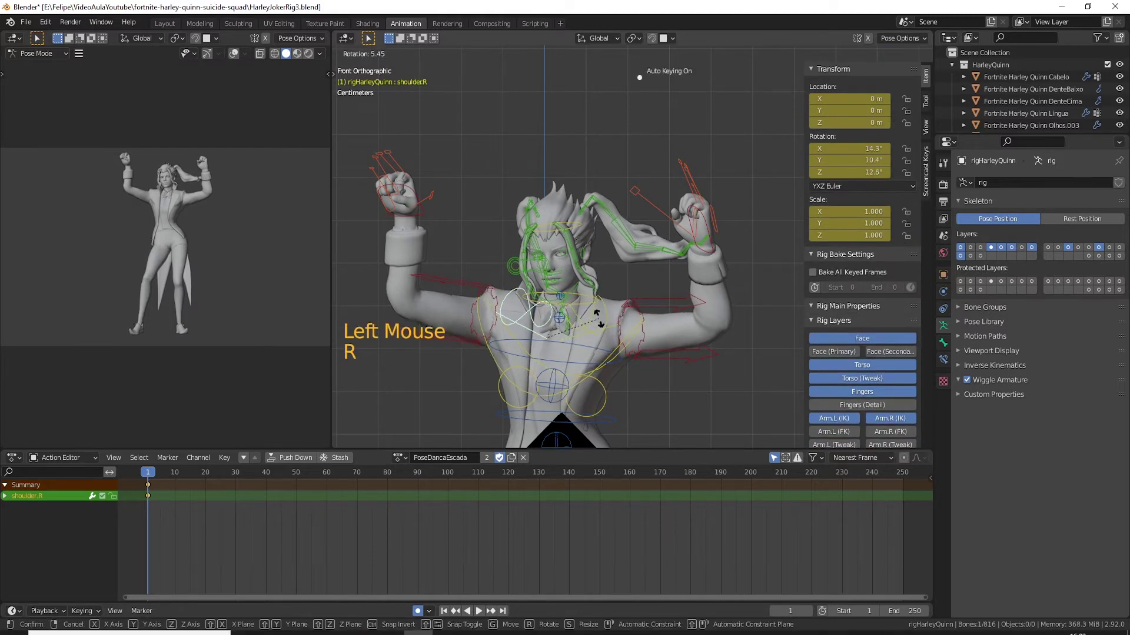
{"action": "left_click", "coordinate": [710, 229]}
{"action": "key", "text": "g"}
{"action": "left_click", "coordinate": [415, 190]}
{"action": "key", "text": "r"}
{"action": "scroll", "scroll_direction": "down", "scroll_amount": 3}
{"action": "left_click", "coordinate": [840, 366]}
{"action": "scroll", "scroll_direction": "down", "scroll_amount": 3}
Step: Curl the first finger bones of the raised hand inward toward a fist
{"action": "left_click", "coordinate": [420, 219]}
{"action": "key", "text": "KP_Decimal"}
{"action": "scroll", "scroll_direction": "down", "scroll_amount": 3}
{"action": "middle_click", "coordinate": [622, 241]}
{"action": "key", "text": "r"}
{"action": "middle_click", "coordinate": [657, 273]}
{"action": "key", "text": "r"}
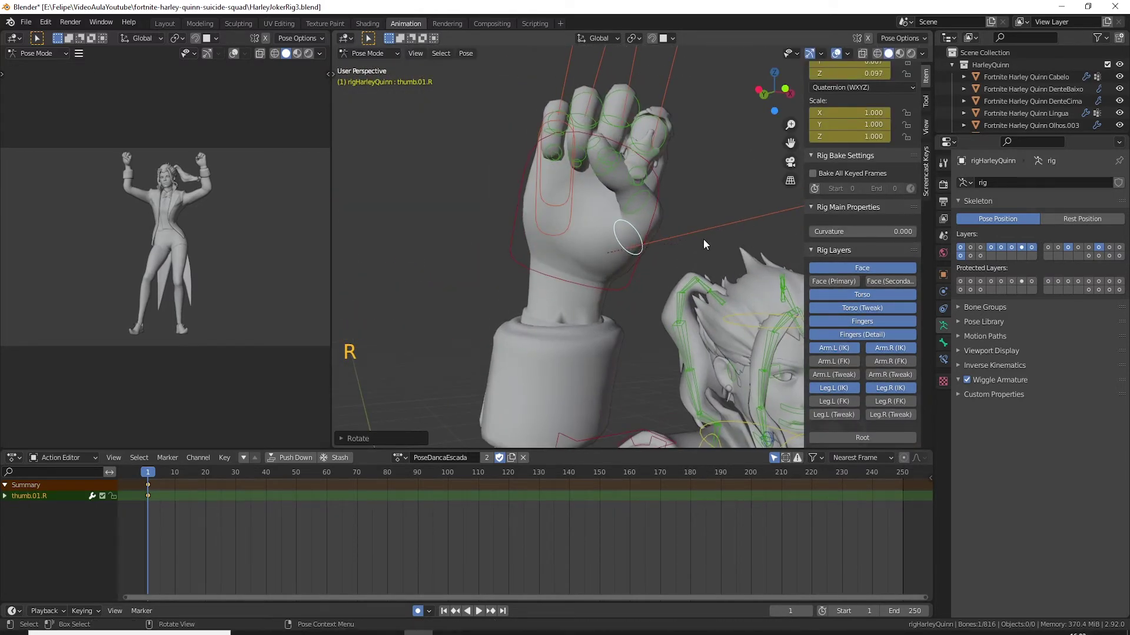
{"action": "key", "text": "r"}
{"action": "middle_click", "coordinate": [703, 281]}
{"action": "scroll", "scroll_direction": "down", "scroll_amount": 3}
{"action": "middle_click", "coordinate": [744, 271]}
Step: Rotate the remaining finger and thumb bones so the raised hand closes into a tight fist
{"action": "left_click", "coordinate": [770, 234]}
{"action": "key", "text": "KP_Decimal"}
{"action": "middle_click", "coordinate": [653, 244]}
{"action": "middle_click", "coordinate": [635, 193]}
{"action": "middle_click", "coordinate": [612, 206]}
{"action": "left_click", "coordinate": [604, 203]}
{"action": "middle_click", "coordinate": [614, 218]}
{"action": "key", "text": "r"}
{"action": "left_click", "coordinate": [566, 219]}
{"action": "key", "text": "r"}
{"action": "middle_click", "coordinate": [548, 249]}
{"action": "left_click", "coordinate": [601, 105]}
{"action": "middle_click", "coordinate": [626, 167]}
{"action": "key", "text": "r"}
{"action": "middle_click", "coordinate": [689, 264]}
{"action": "scroll", "scroll_direction": "down", "scroll_amount": 3}
Step: Check the fist from the front and bring up the render Output Properties (1920×1080, 24 fps)
{"action": "key", "text": "KP_1"}
{"action": "middle_click", "coordinate": [518, 365]}
{"action": "left_click", "coordinate": [951, 199]}
{"action": "left_click", "coordinate": [947, 190]}
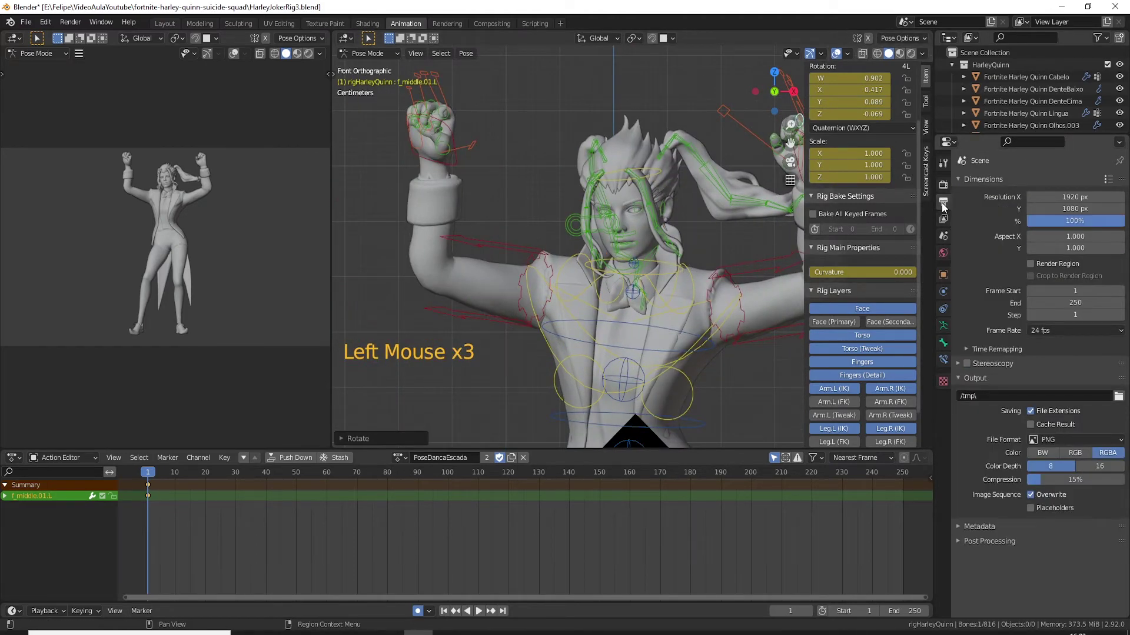
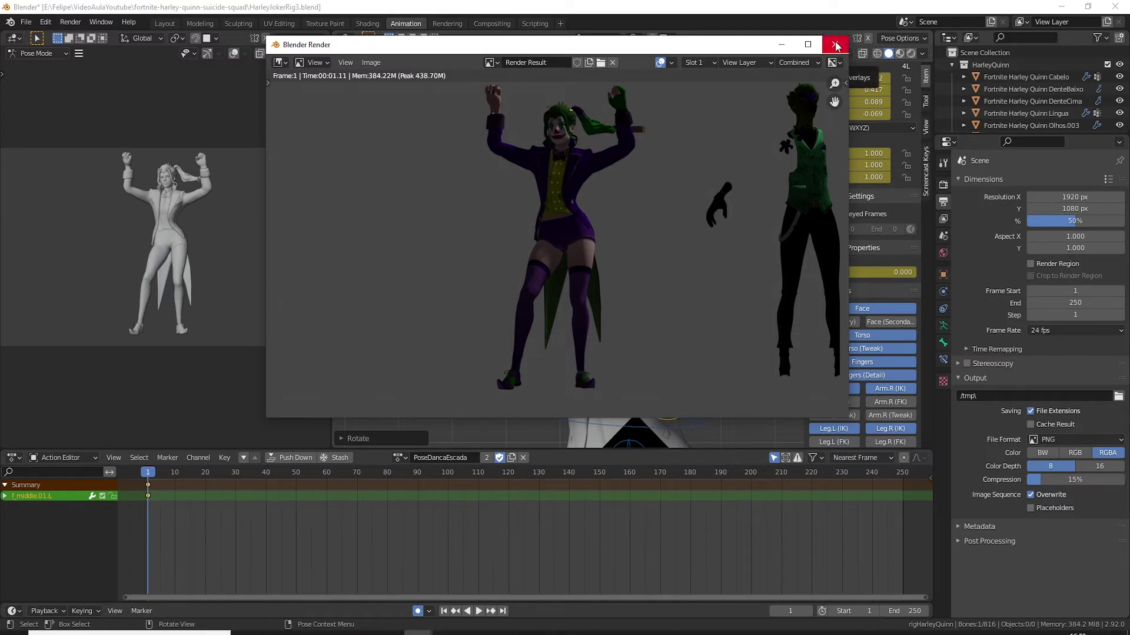
Step: Review the 50% resolution frame-1 test render in the output settings panel
{"action": "scroll", "scroll_direction": "down", "scroll_amount": 3}
{"action": "scroll", "scroll_direction": "up", "scroll_amount": 3}
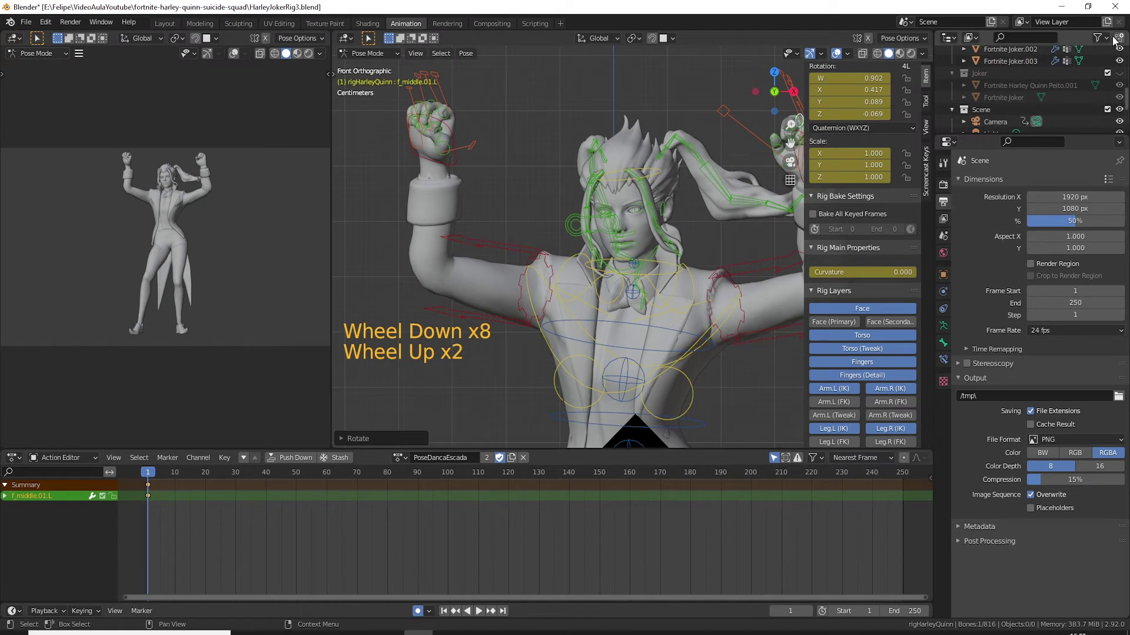
Step: Enable the Outliner exclude filter and exclude the Joker collection from the scene
{"action": "left_click", "coordinate": [1110, 43]}
{"action": "scroll", "scroll_direction": "up", "scroll_amount": 3}
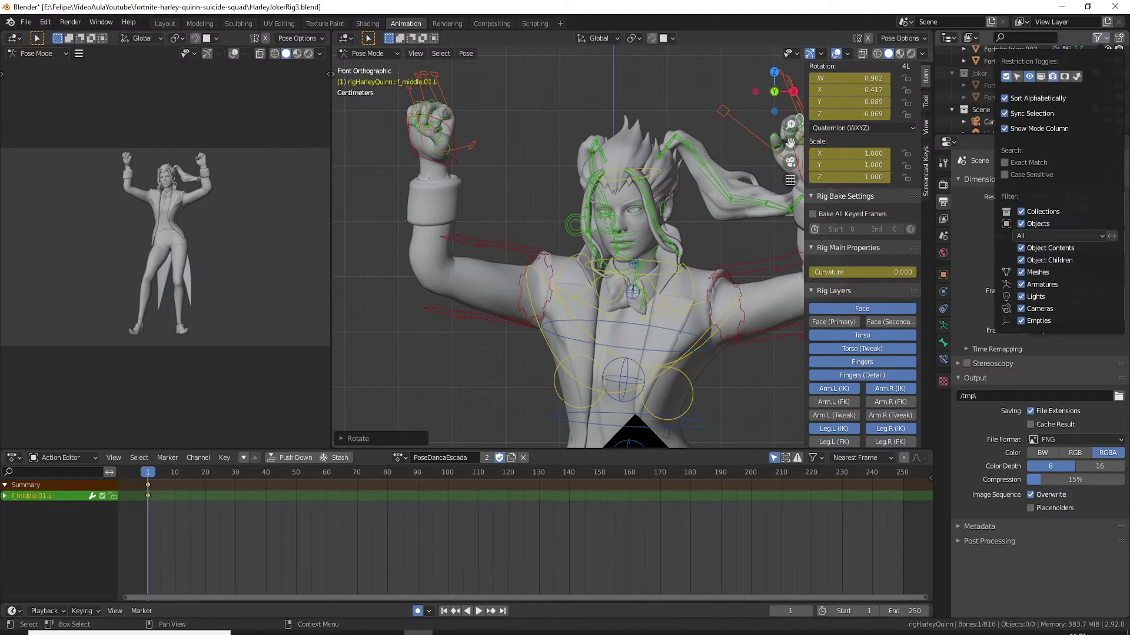
{"action": "scroll", "scroll_direction": "down", "scroll_amount": 3}
{"action": "scroll", "scroll_direction": "down", "scroll_amount": 3}
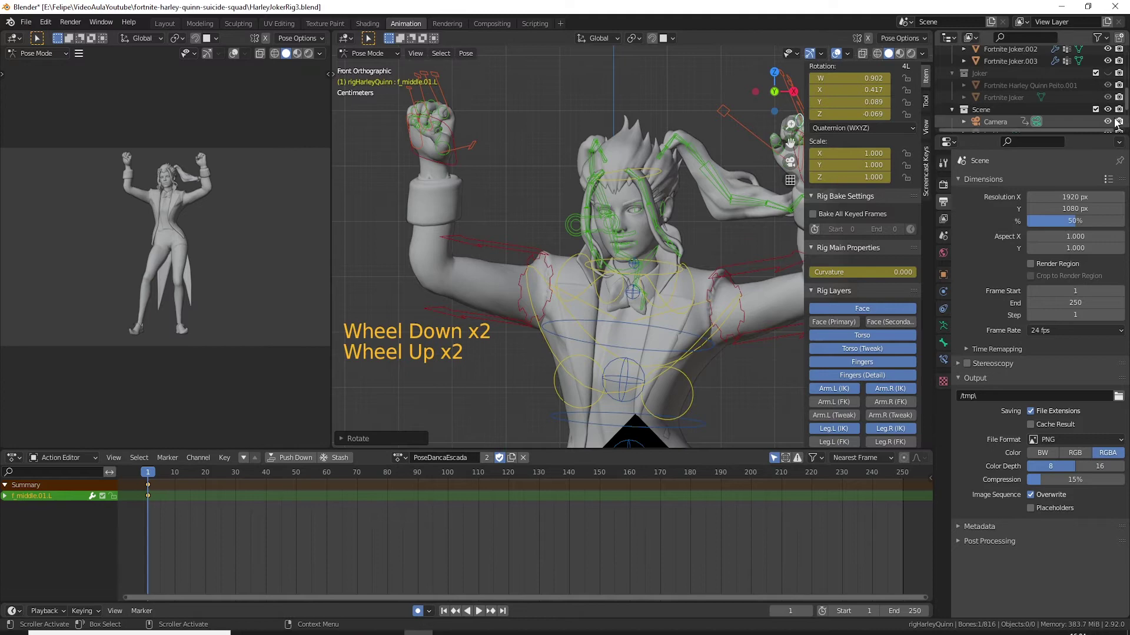
{"action": "left_click", "coordinate": [1127, 104]}
Step: Switch to Object Mode and select the scene's Light in the Outliner
{"action": "scroll", "scroll_direction": "up", "scroll_amount": 3}
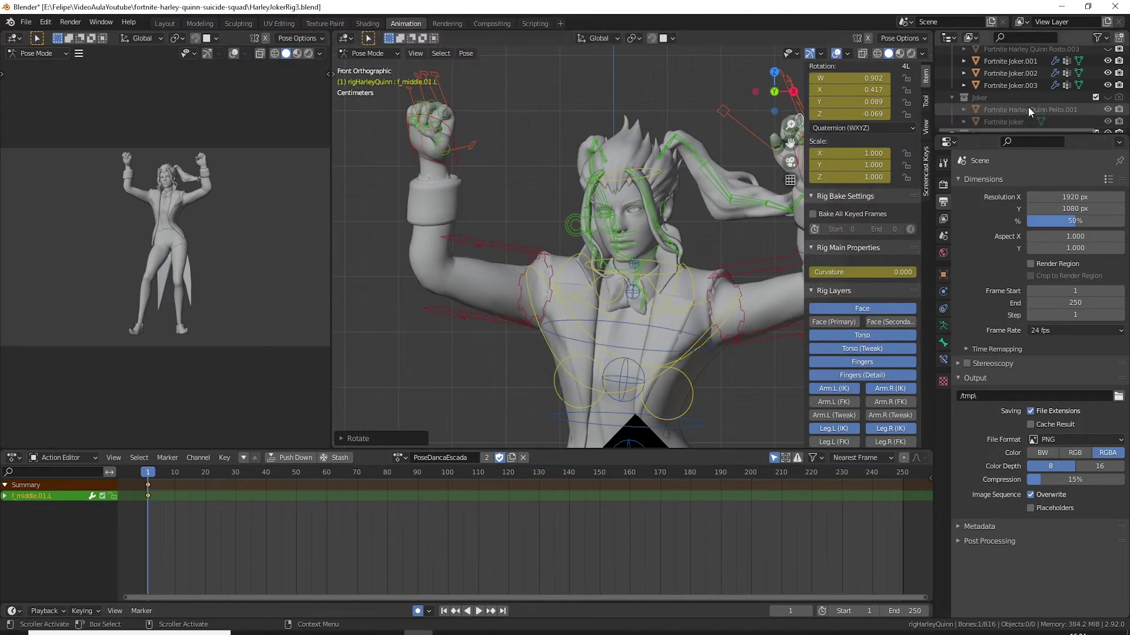
{"action": "left_click", "coordinate": [391, 60]}
{"action": "scroll", "scroll_direction": "down", "scroll_amount": 3}
{"action": "left_click", "coordinate": [997, 90]}
Step: Locate the light in the scene and move it to a new position near the figure
{"action": "scroll", "scroll_direction": "down", "scroll_amount": 3}
{"action": "scroll", "scroll_direction": "down", "scroll_amount": 3}
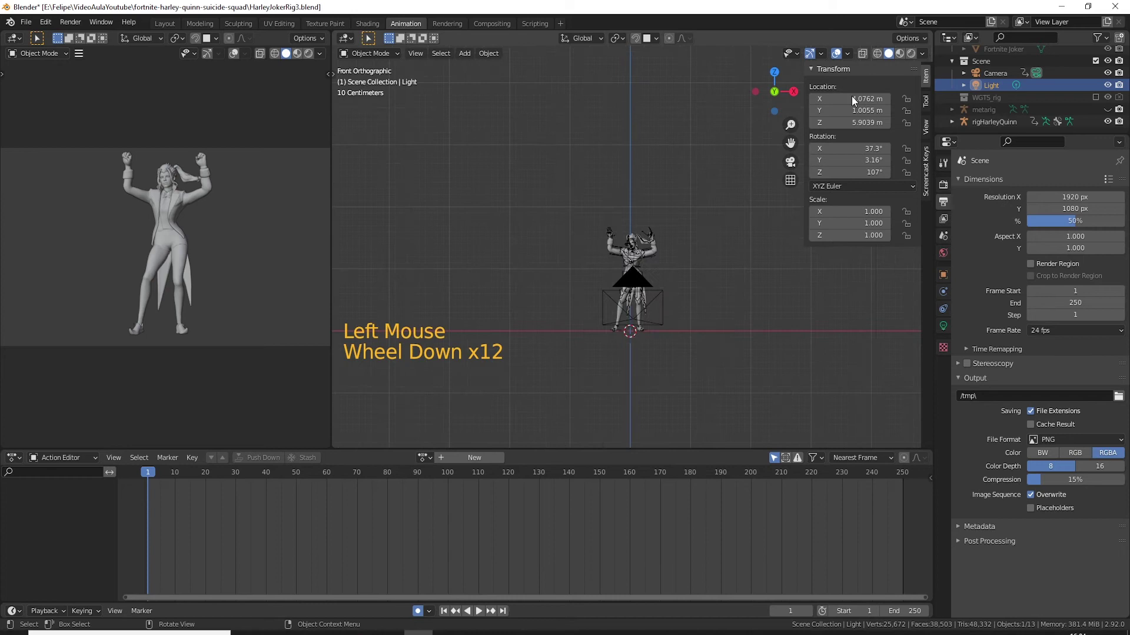
{"action": "scroll", "scroll_direction": "down", "scroll_amount": 3}
{"action": "left_click", "coordinate": [893, 68]}
{"action": "middle_click", "coordinate": [642, 225]}
{"action": "scroll", "scroll_direction": "down", "scroll_amount": 3}
{"action": "middle_click", "coordinate": [713, 210]}
{"action": "scroll", "scroll_direction": "down", "scroll_amount": 3}
{"action": "key", "text": "t"}
{"action": "key", "text": "g"}
{"action": "key", "text": "KP_1"}
{"action": "key", "text": "KP_Enter"}
Step: Bring the light in closer to the figure and re-angle its direction
{"action": "middle_click", "coordinate": [713, 238]}
{"action": "scroll", "scroll_direction": "up", "scroll_amount": 3}
{"action": "middle_click", "coordinate": [697, 289]}
{"action": "key", "text": "g"}
{"action": "middle_click", "coordinate": [669, 299]}
{"action": "key", "text": "g"}
{"action": "middle_click", "coordinate": [715, 312]}
{"action": "scroll", "scroll_direction": "down", "scroll_amount": 3}
{"action": "key", "text": "r"}
{"action": "middle_click", "coordinate": [559, 252]}
{"action": "key", "text": "g"}
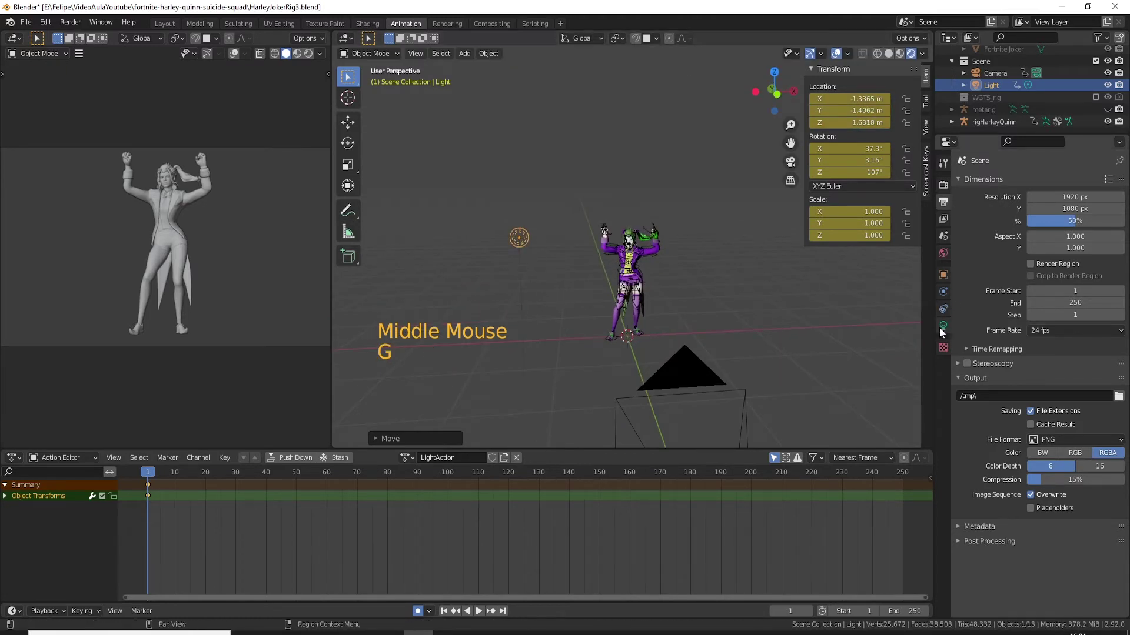
Step: Make the light a Sun of strength 5, fine-tune its rotation, and render a test image
{"action": "left_click", "coordinate": [944, 334]}
{"action": "key", "text": "r"}
{"action": "middle_click", "coordinate": [734, 304]}
{"action": "key", "text": "r"}
{"action": "middle_click", "coordinate": [655, 313]}
{"action": "key", "text": "r"}
{"action": "middle_click", "coordinate": [711, 334]}
{"action": "scroll", "scroll_direction": "up", "scroll_amount": 3}
{"action": "middle_click", "coordinate": [721, 366]}
{"action": "key", "text": "r"}
{"action": "key", "text": "F12"}
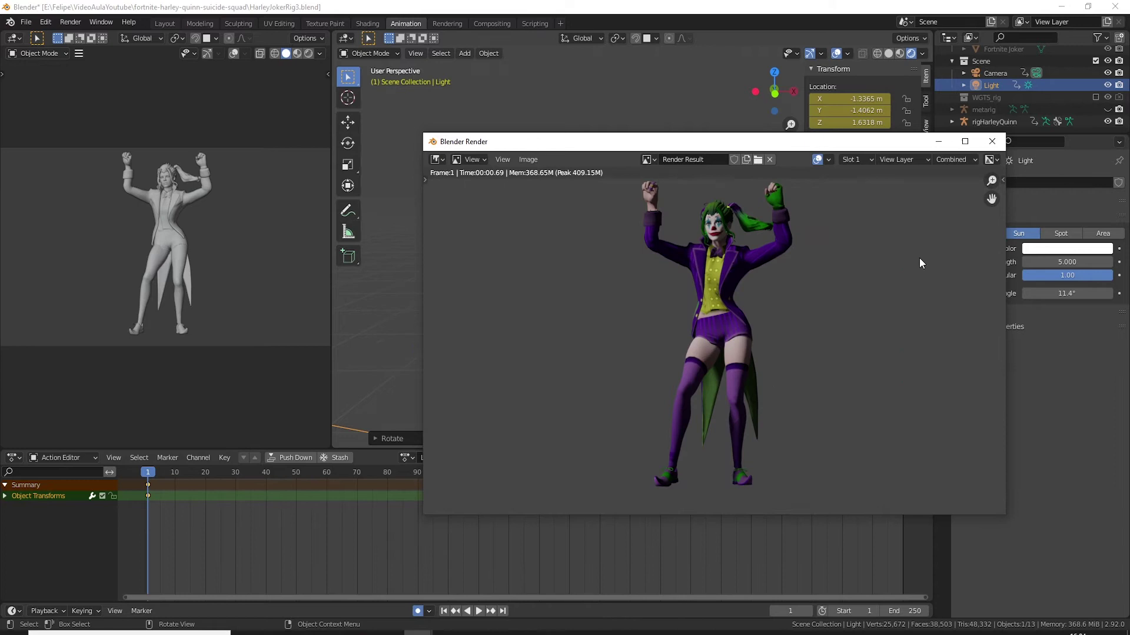
Step: Close the render, rotate the sun, and duplicate it into a second light Light.001
{"action": "scroll", "scroll_direction": "down", "scroll_amount": 3}
{"action": "middle_click", "coordinate": [628, 279]}
{"action": "key", "text": "r"}
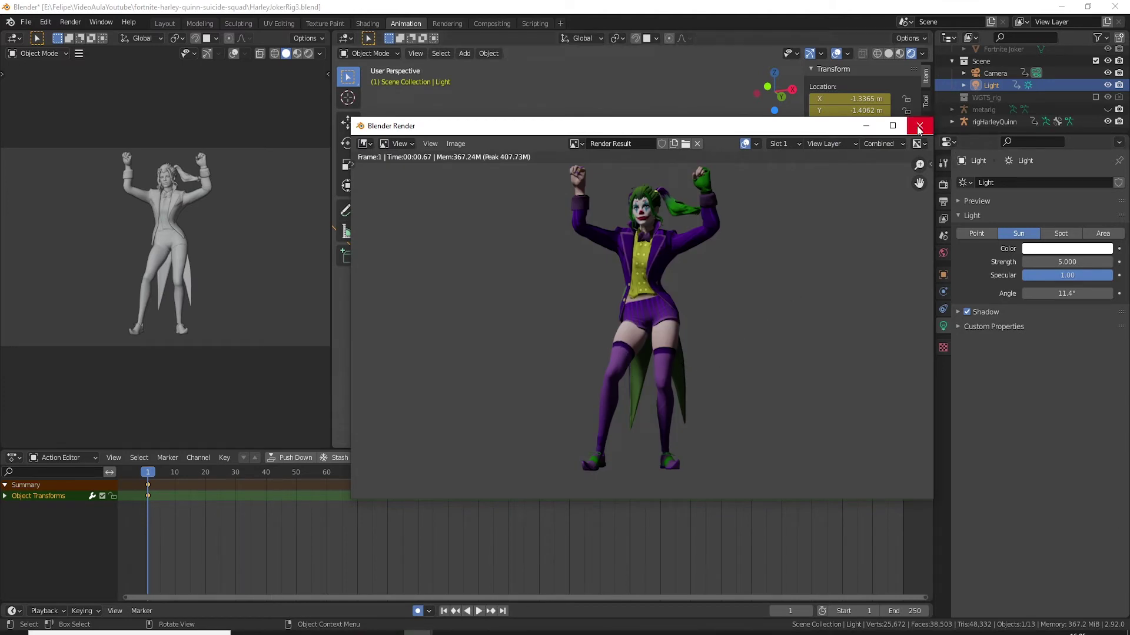
{"action": "scroll", "scroll_direction": "down", "scroll_amount": 3}
{"action": "middle_click", "coordinate": [615, 231]}
{"action": "key", "text": "shift+d"}
Step: Rotate Light.001 to a new angle from front view and give it a warm yellow tint
{"action": "key", "text": "r"}
{"action": "middle_click", "coordinate": [718, 312]}
{"action": "key", "text": "KP_1"}
{"action": "key", "text": "r"}
{"action": "left_click", "coordinate": [1058, 252]}
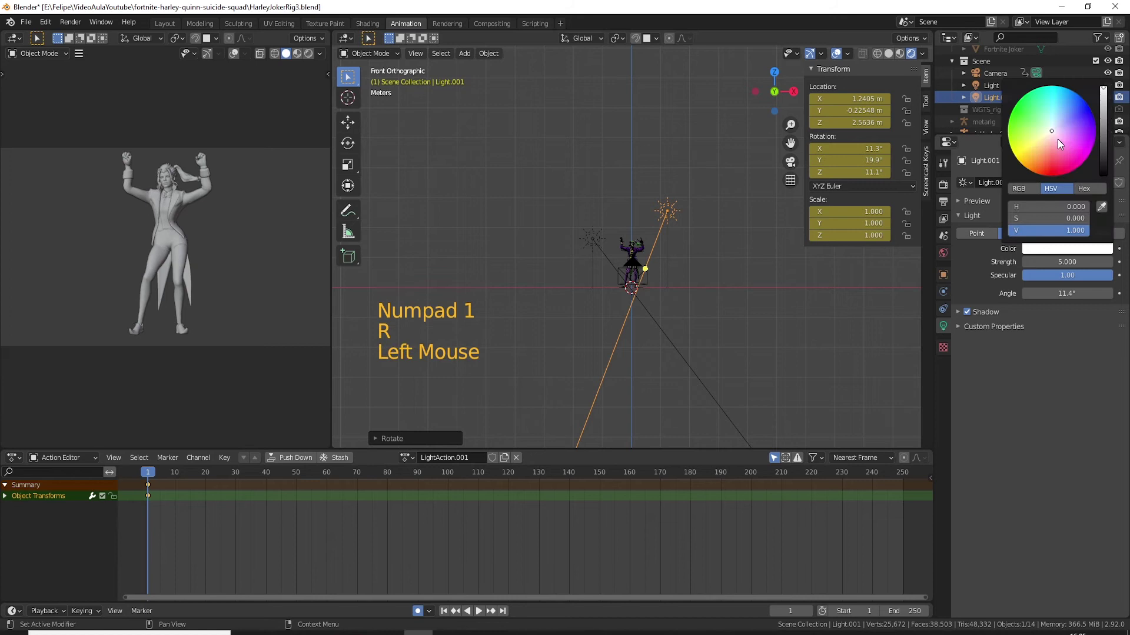
Step: Duplicate a third sun Light.002, rotate it, and tint it pale green
{"action": "middle_click", "coordinate": [714, 295]}
{"action": "key", "text": "shift+d"}
{"action": "key", "text": "r"}
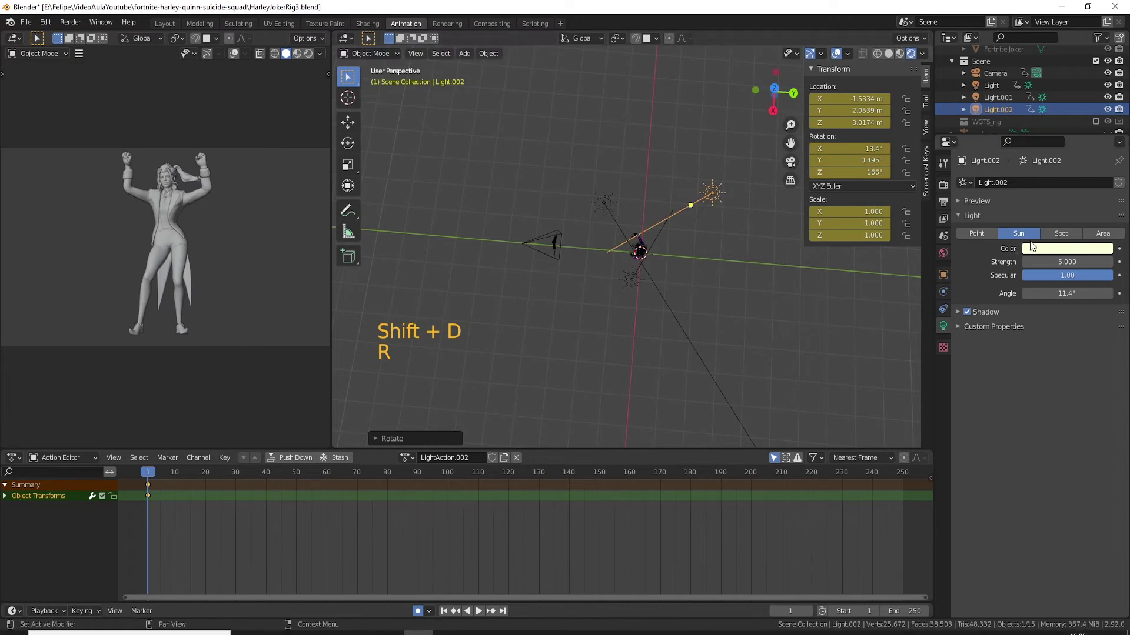
{"action": "left_click", "coordinate": [1041, 252]}
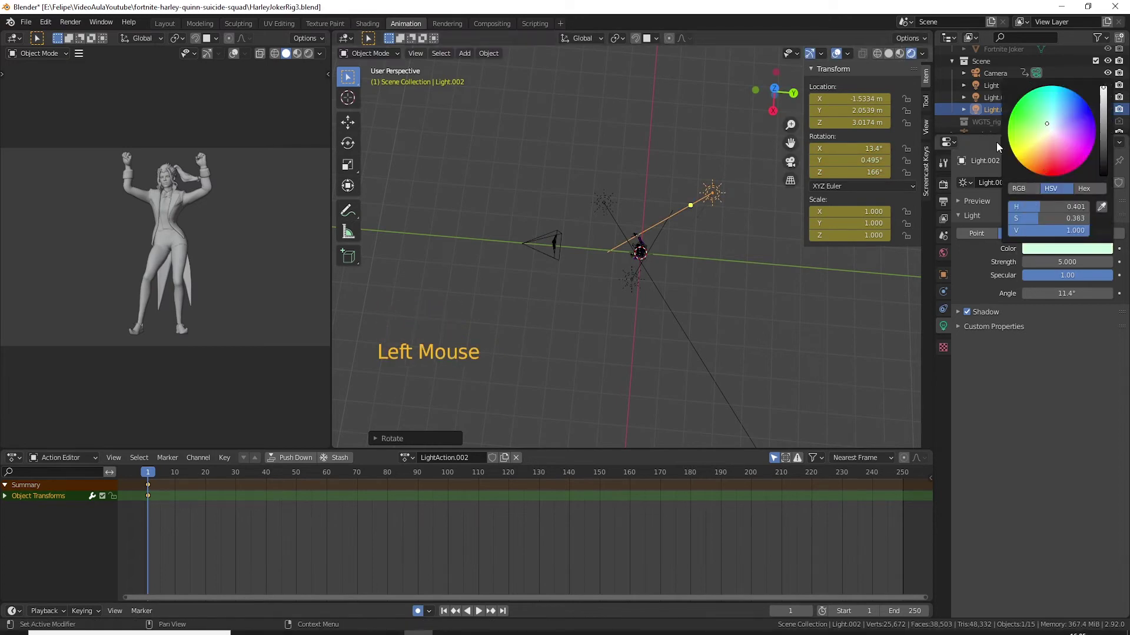
Step: Raise hand_ik.R up to the head and turn the hand to rest against it
{"action": "middle_click", "coordinate": [617, 334]}
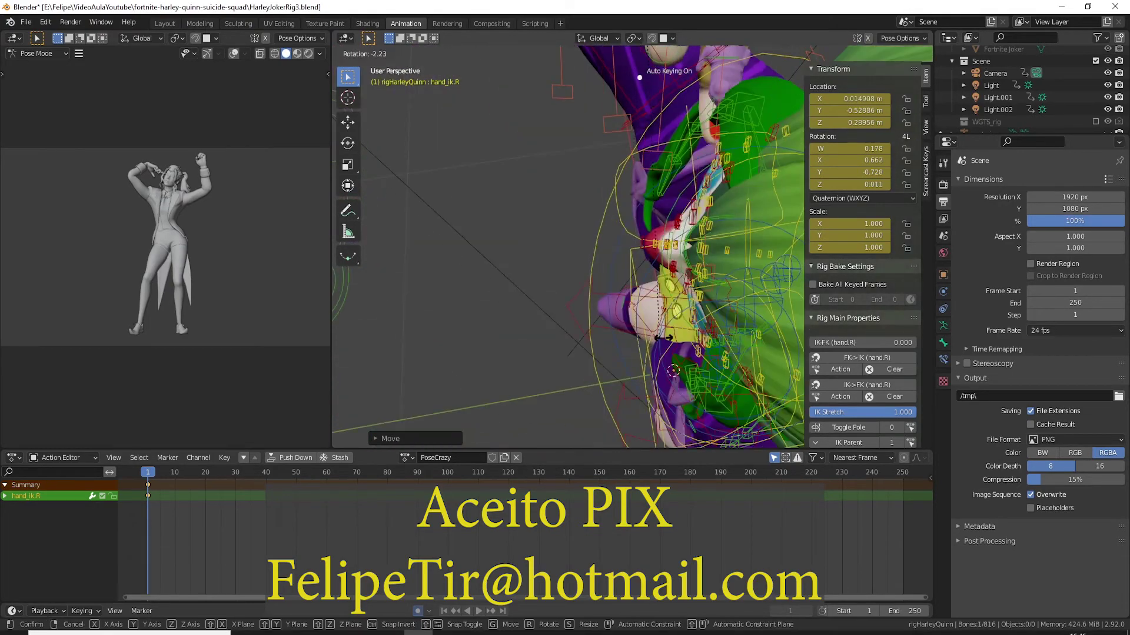
{"action": "left_click", "coordinate": [934, 179]}
{"action": "scroll", "scroll_direction": "down", "scroll_amount": 3}
{"action": "key", "text": "r"}
{"action": "key", "text": "KP_1"}
{"action": "key", "text": "KP_Decimal"}
{"action": "middle_click", "coordinate": [843, 320]}
{"action": "scroll", "scroll_direction": "down", "scroll_amount": 3}
{"action": "key", "text": "g"}
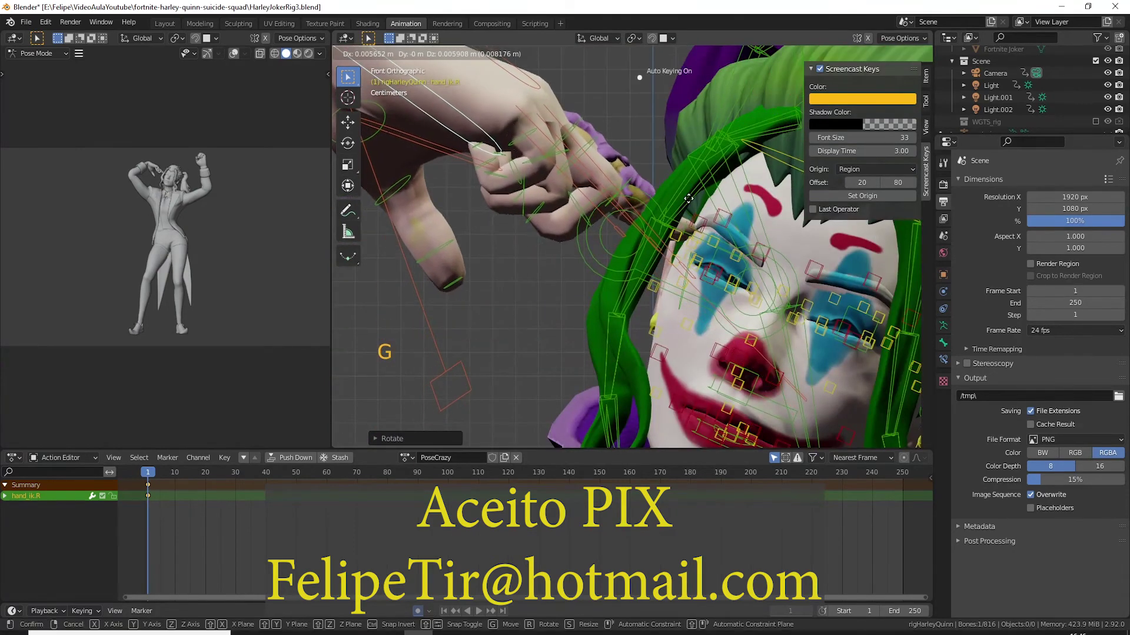
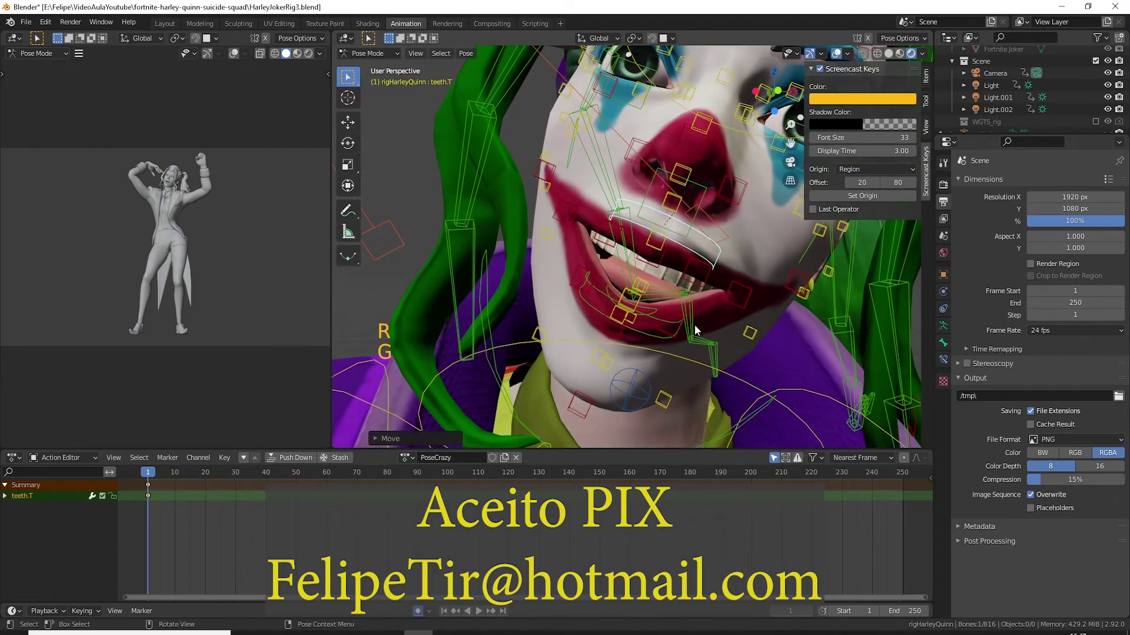
Step: Adjust the upper teeth, lower lip and tongue controls for the mouth
{"action": "left_click", "coordinate": [596, 283]}
{"action": "key", "text": "g"}
{"action": "middle_click", "coordinate": [678, 310]}
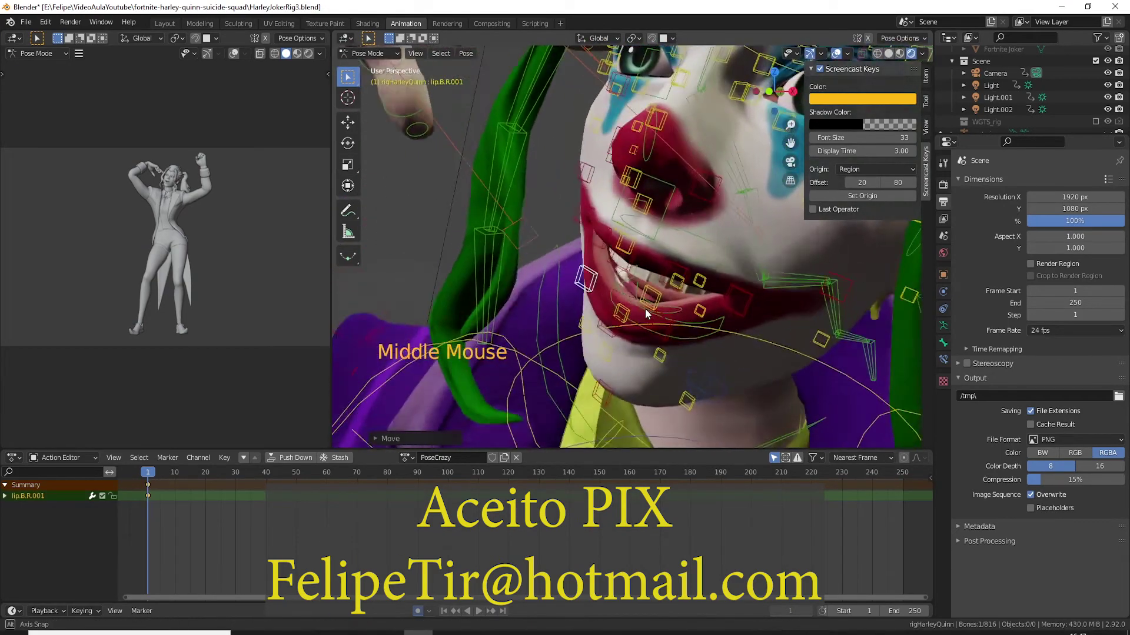
{"action": "left_click", "coordinate": [659, 302]}
{"action": "key", "text": "g"}
{"action": "left_click", "coordinate": [672, 314]}
{"action": "key", "text": "g"}
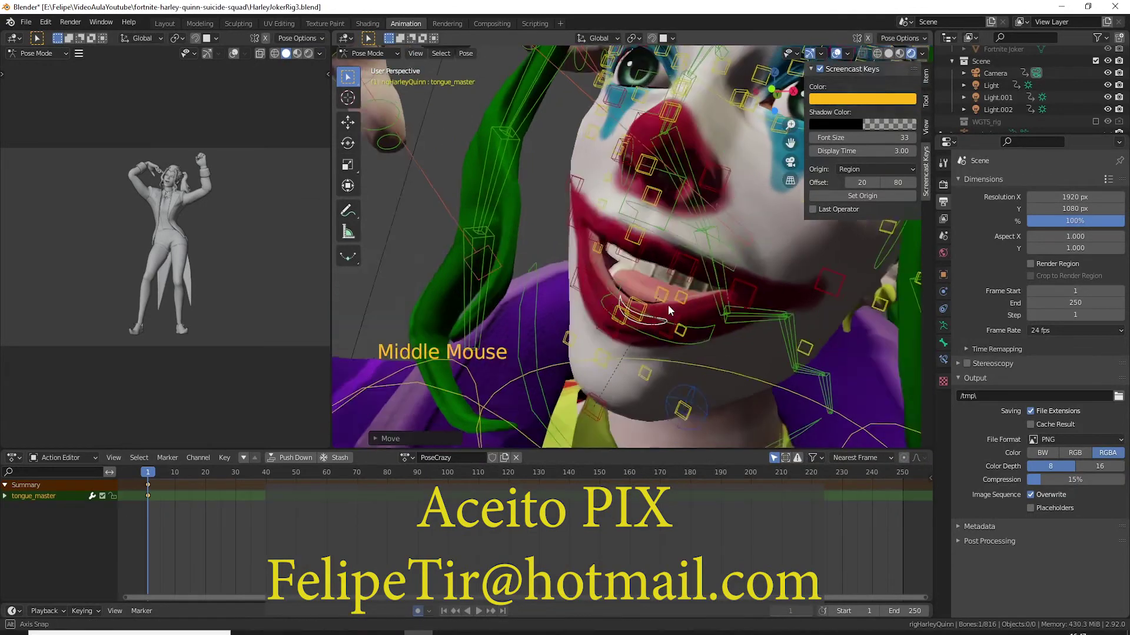
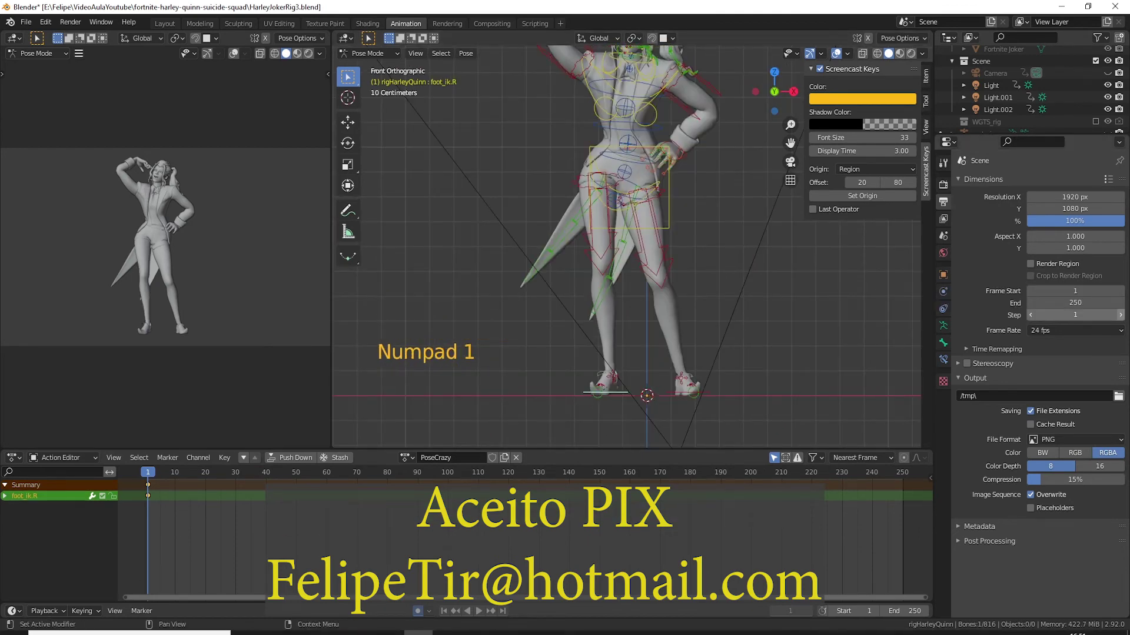
Step: In front view, shift the right foot and rotate the hips into the new stance
{"action": "scroll", "scroll_direction": "down", "scroll_amount": 3}
{"action": "middle_click", "coordinate": [647, 292]}
{"action": "key", "text": "KP_1"}
{"action": "key", "text": "g"}
{"action": "left_click", "coordinate": [652, 207]}
{"action": "key", "text": "g"}
{"action": "key", "text": "r"}
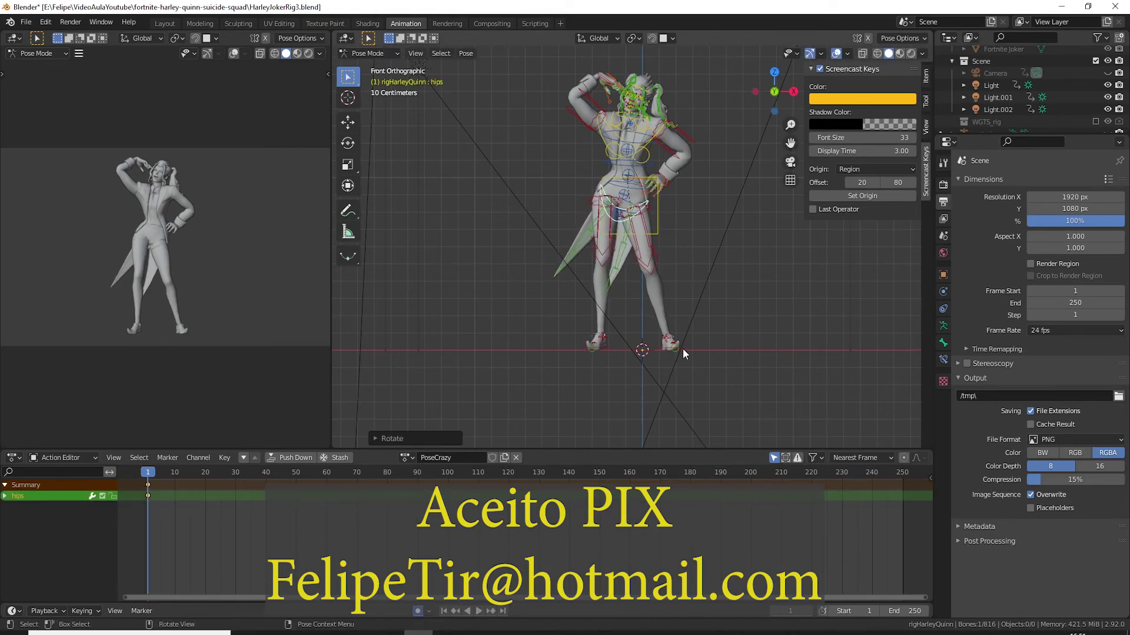
Step: Move foot_ik.L forward in the right side view
{"action": "left_click", "coordinate": [690, 358]}
{"action": "middle_click", "coordinate": [724, 294]}
{"action": "key", "text": "KP_3"}
{"action": "key", "text": "g"}
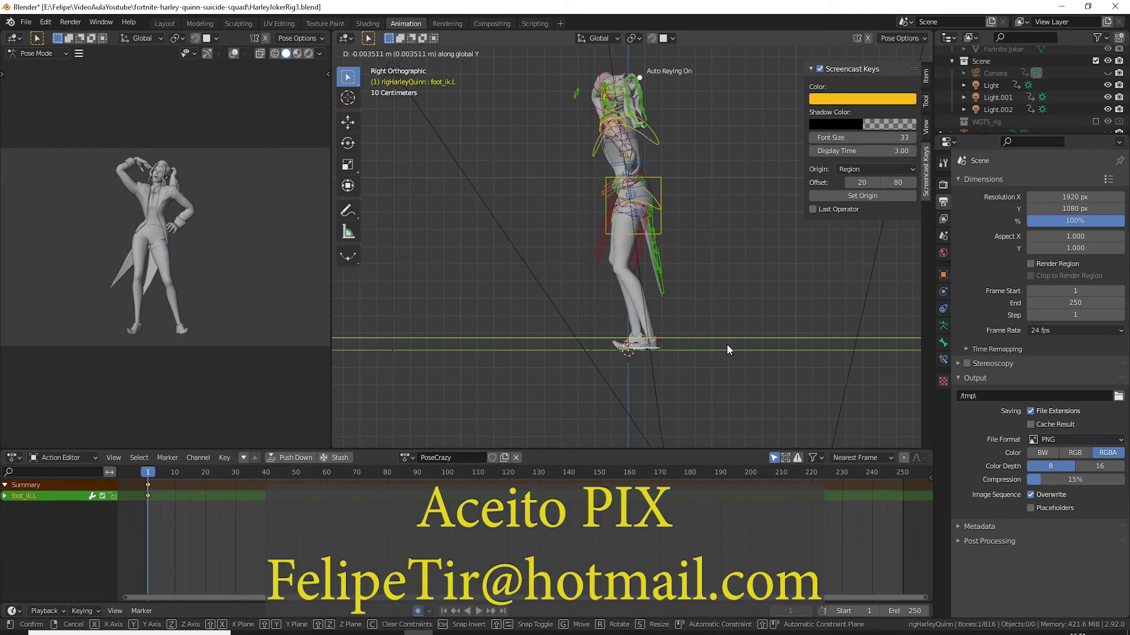
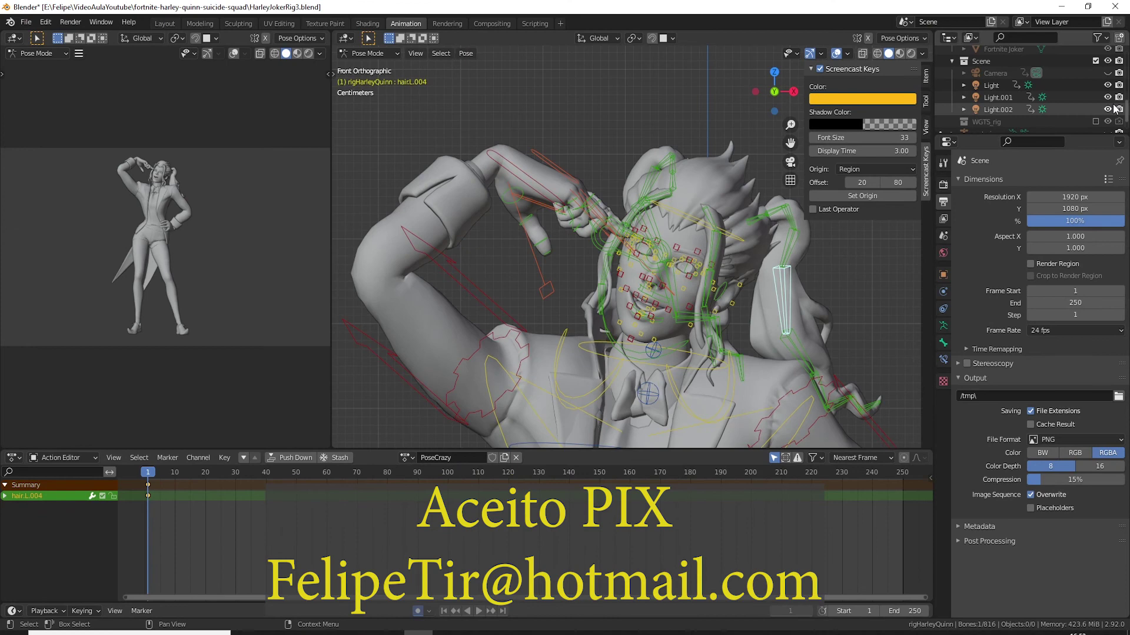
Step: Reframe the view on the figure with walk navigation and nudge the right arm
{"action": "left_click", "coordinate": [1105, 79]}
{"action": "key", "text": "shift+`"}
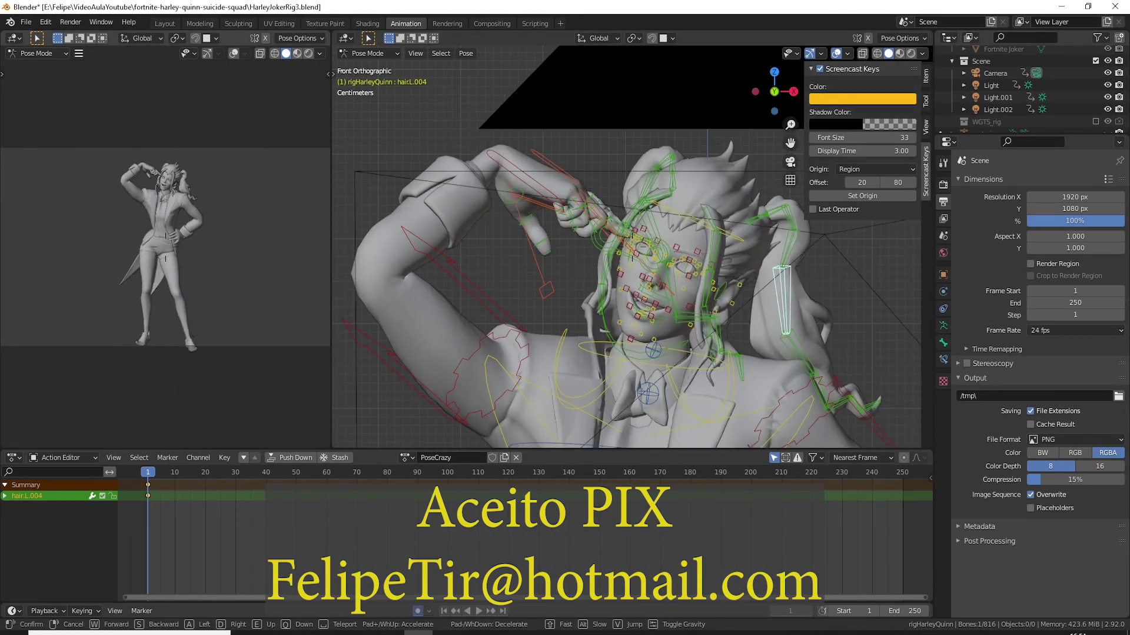
{"action": "left_click", "coordinate": [895, 75]}
{"action": "left_click", "coordinate": [663, 264]}
{"action": "key", "text": "g"}
Step: Adjust upper_arm_ik.R and the right hand, checking the result in a test render
{"action": "middle_click", "coordinate": [656, 284]}
{"action": "scroll", "scroll_direction": "up", "scroll_amount": 3}
{"action": "key", "text": "g"}
{"action": "key", "text": "g"}
{"action": "left_click", "coordinate": [457, 196]}
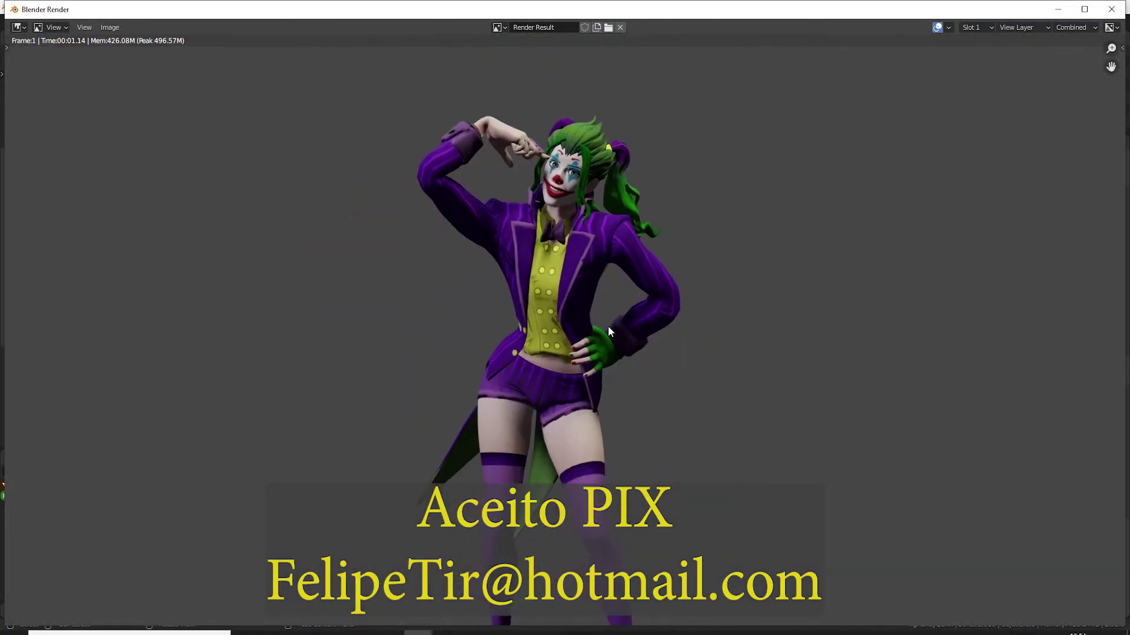
{"action": "middle_click", "coordinate": [550, 400]}
{"action": "middle_click", "coordinate": [573, 296]}
{"action": "left_click", "coordinate": [619, 344]}
Step: Reposition brow.TR.002 and render a test image of the hand-to-head pose
{"action": "middle_click", "coordinate": [617, 350]}
{"action": "key", "text": "r"}
{"action": "middle_click", "coordinate": [647, 314]}
{"action": "left_click", "coordinate": [534, 136]}
{"action": "key", "text": "r"}
{"action": "key", "text": "g"}
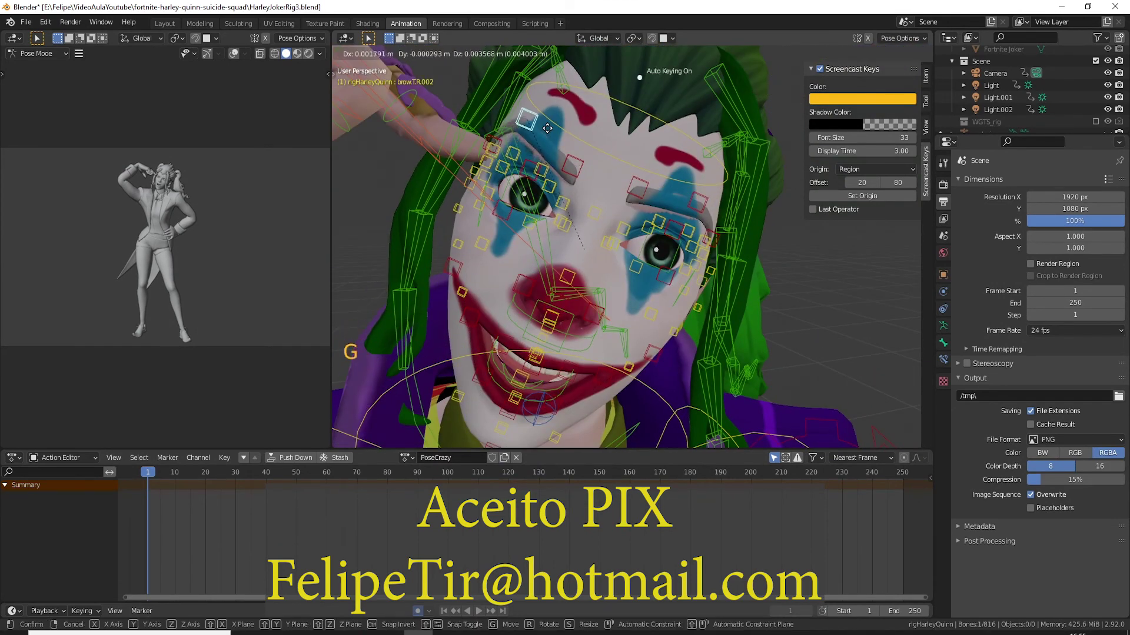
{"action": "key", "text": "g"}
{"action": "left_click", "coordinate": [586, 165]}
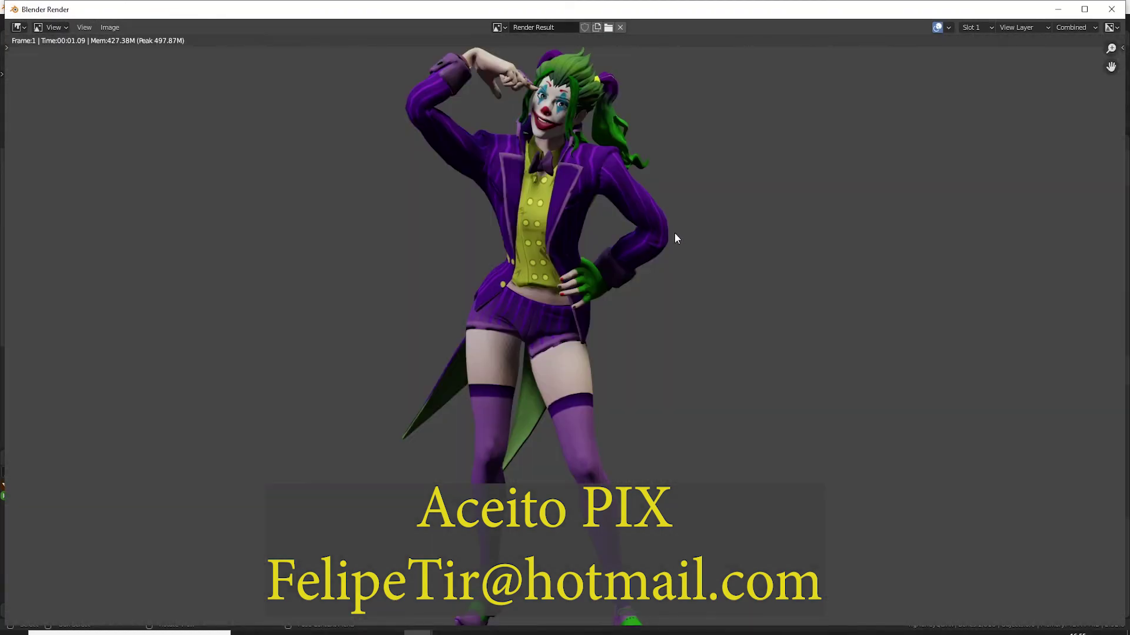
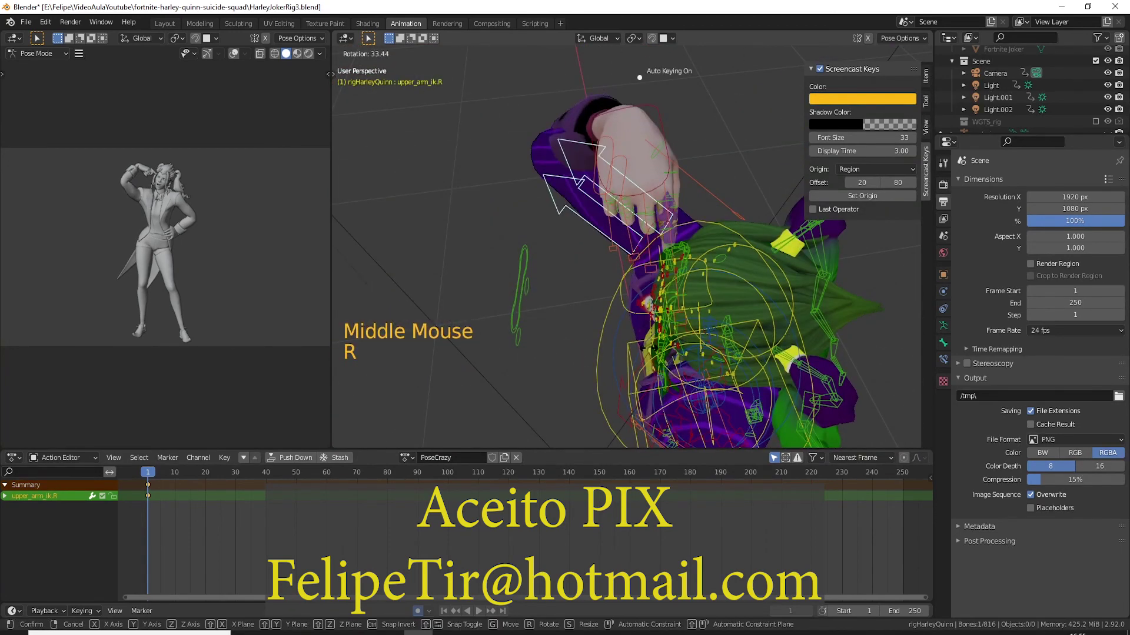
{"action": "middle_click", "coordinate": [663, 318]}
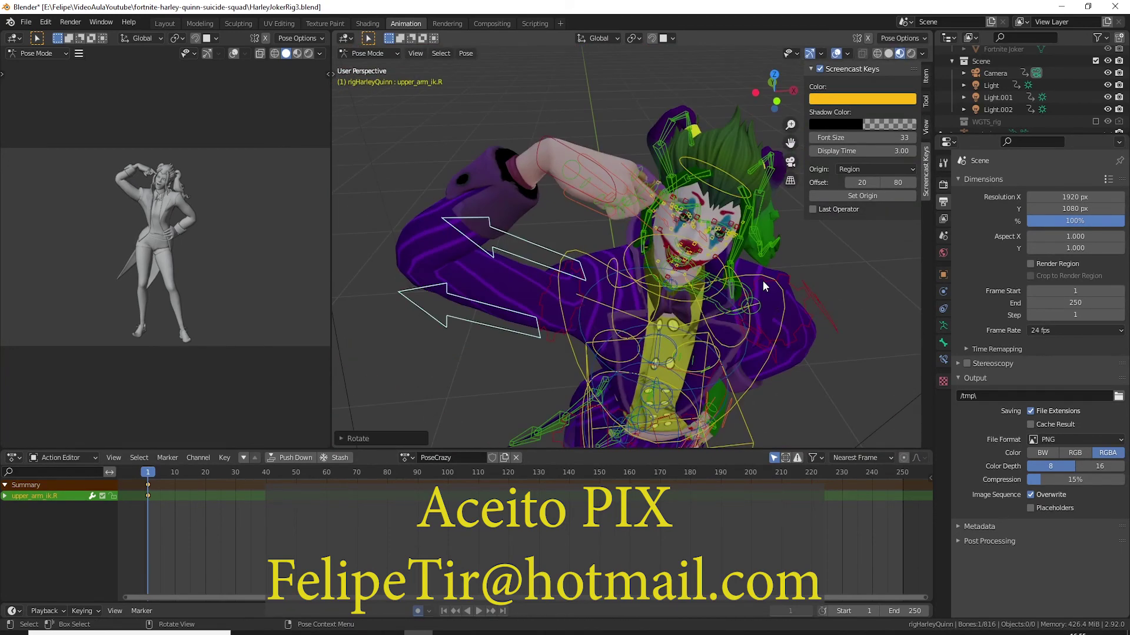